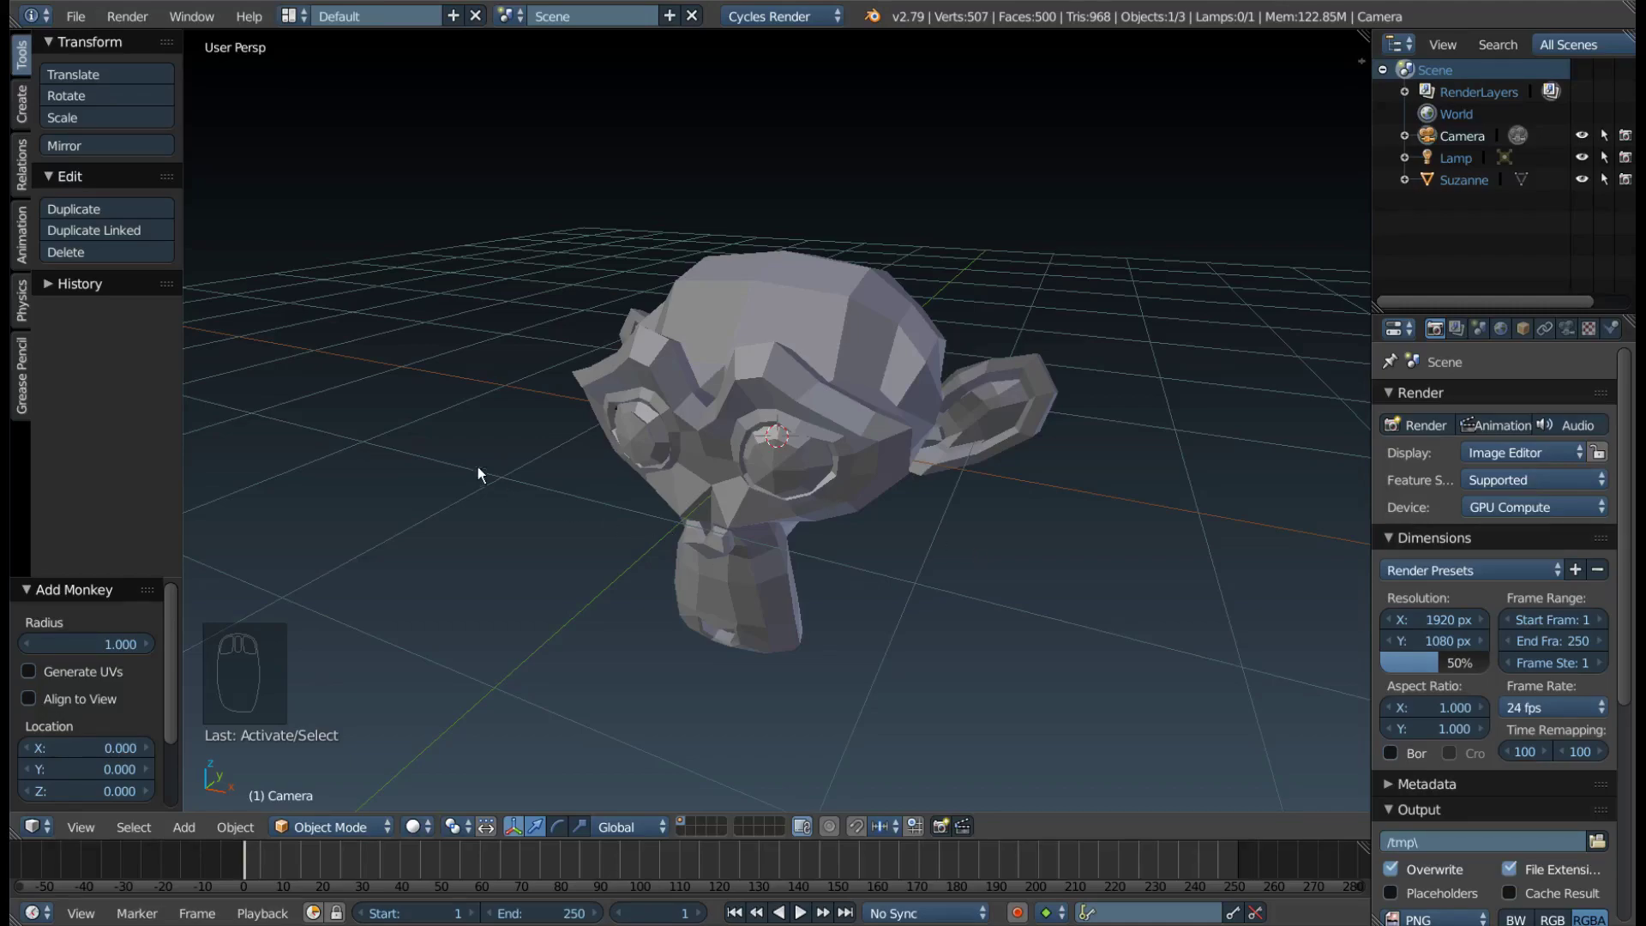
Reveal the 3D view properties shelf (N) with the lens and clipping settings
drag(573, 458, 1004, 527)
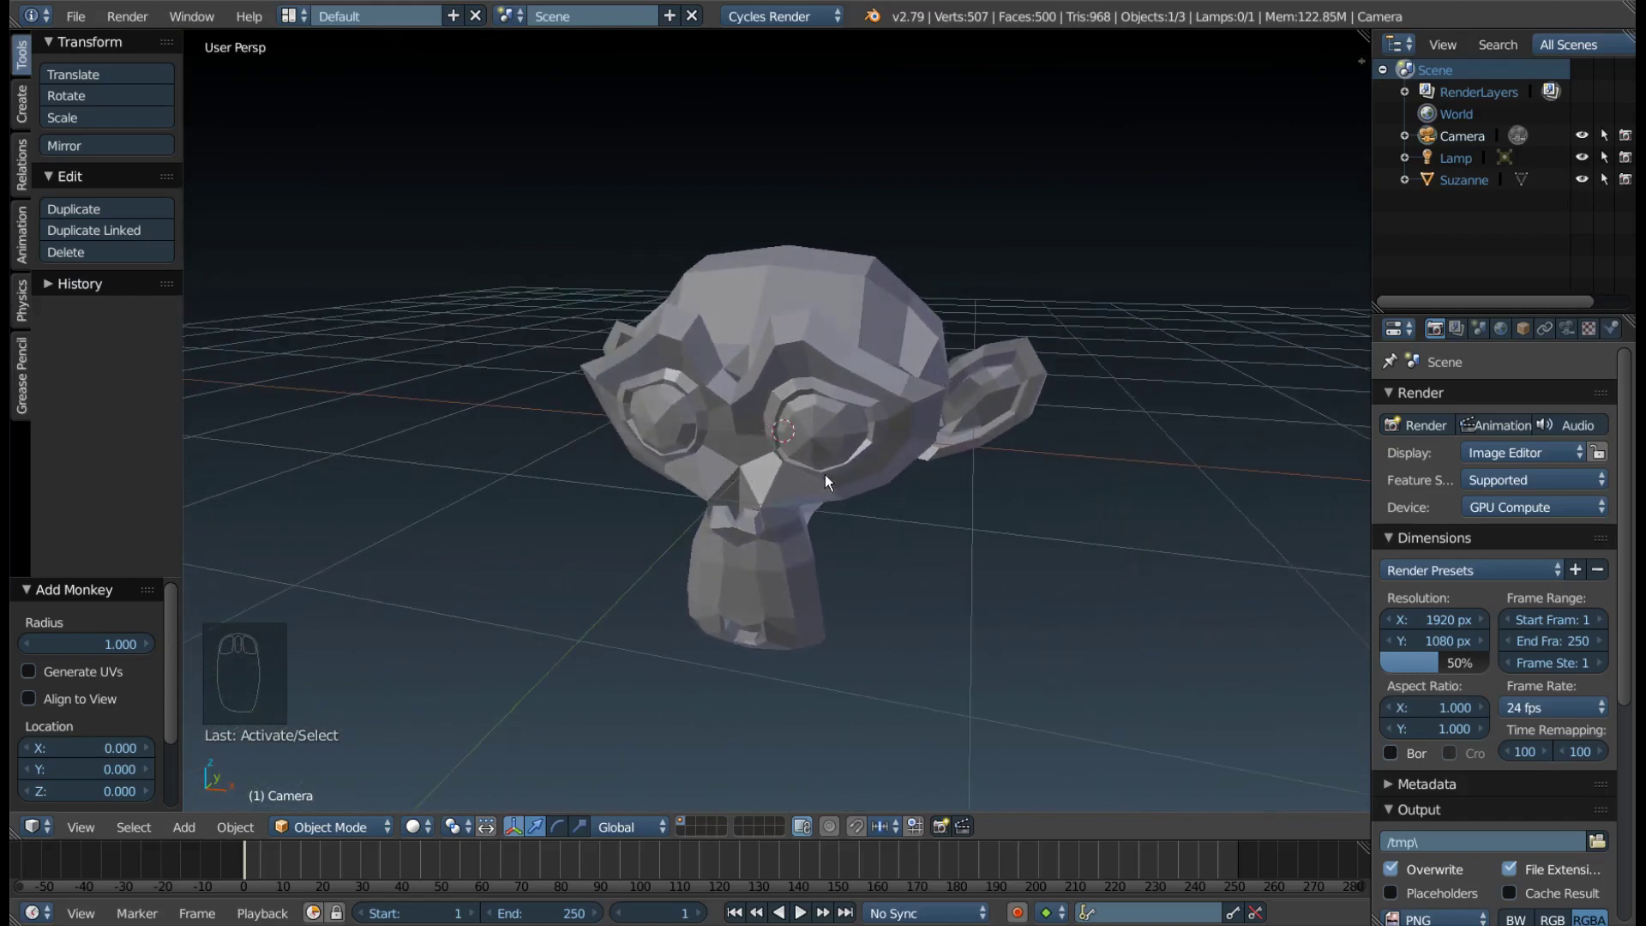
drag(885, 515, 1052, 262)
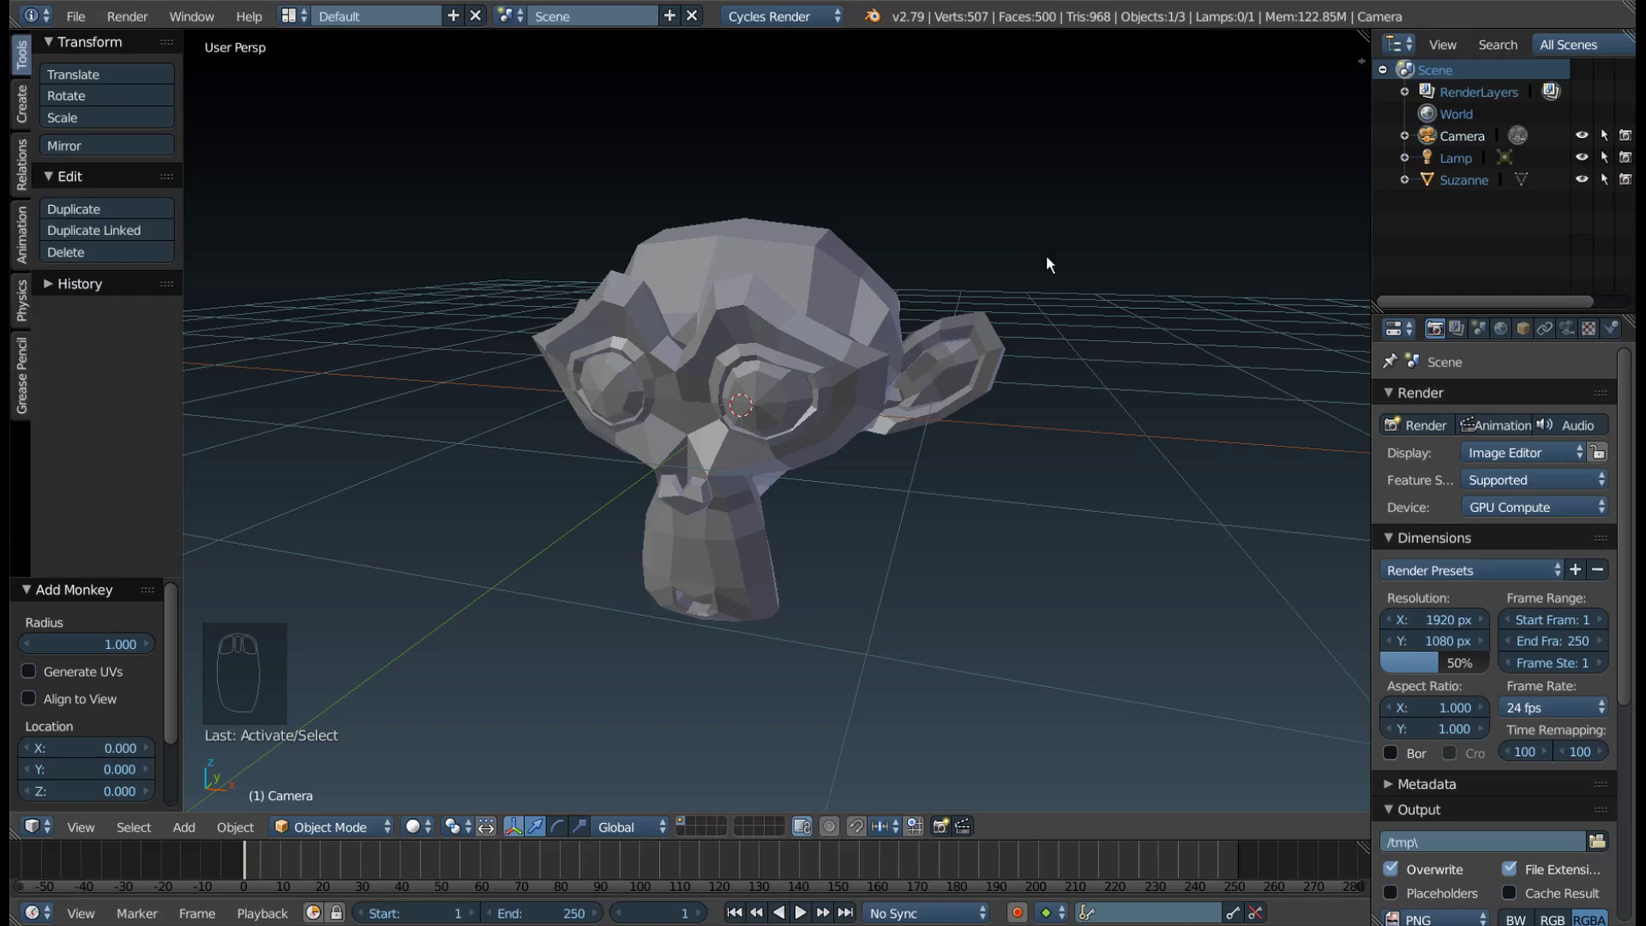
key(n)
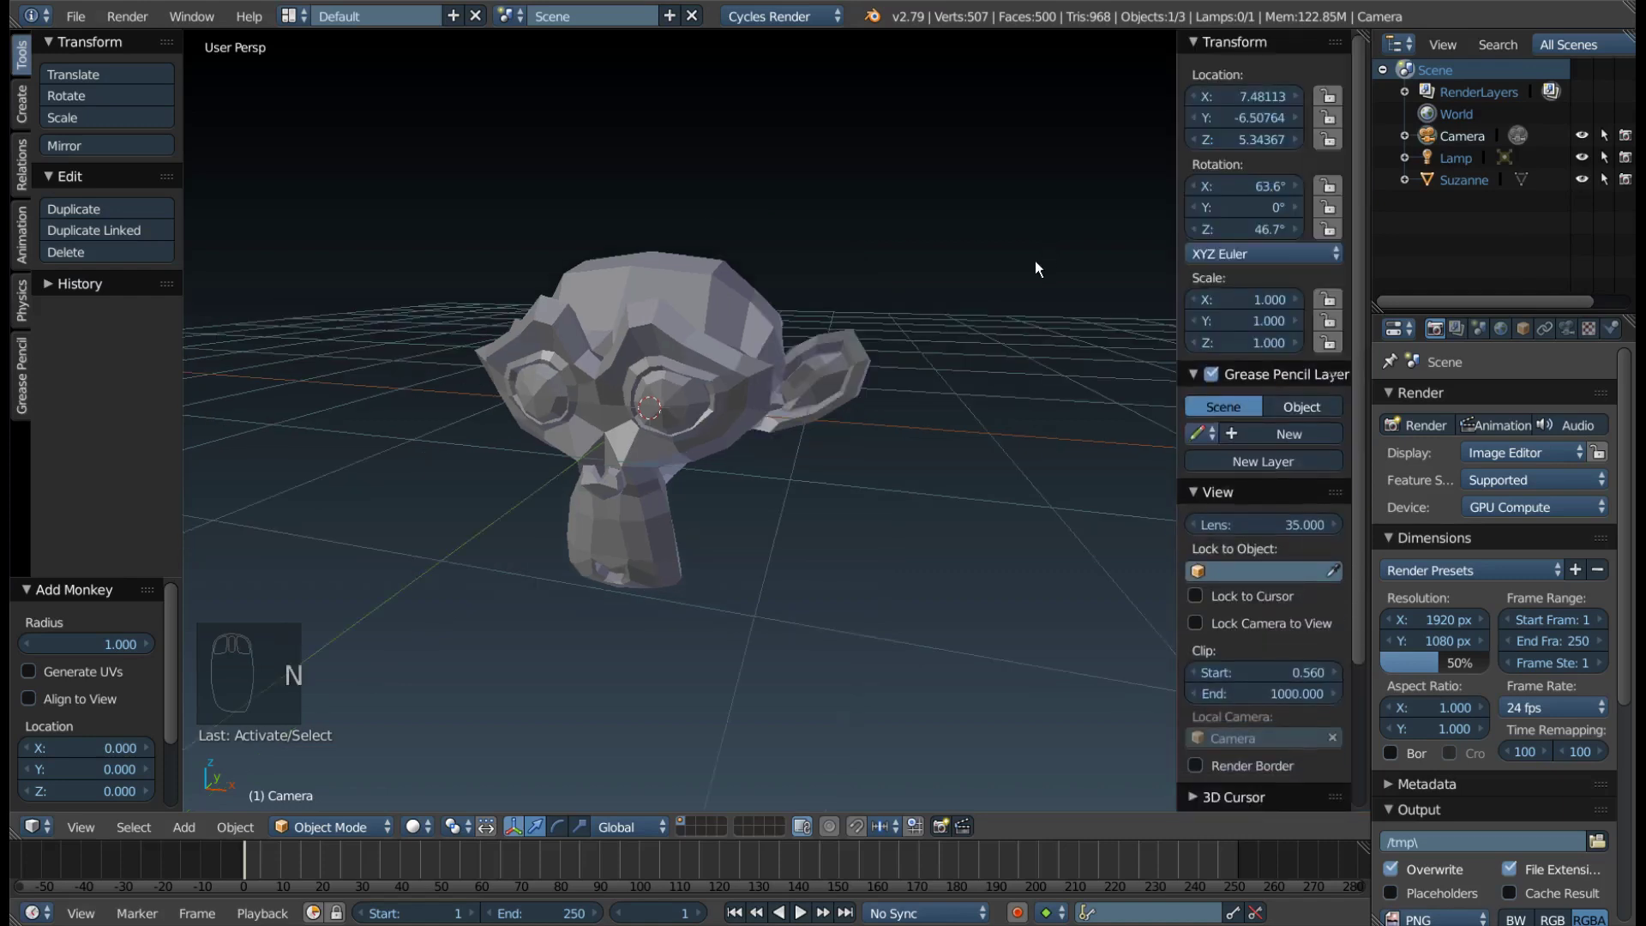
scroll(down, 3)
drag(1195, 404, 1187, 391)
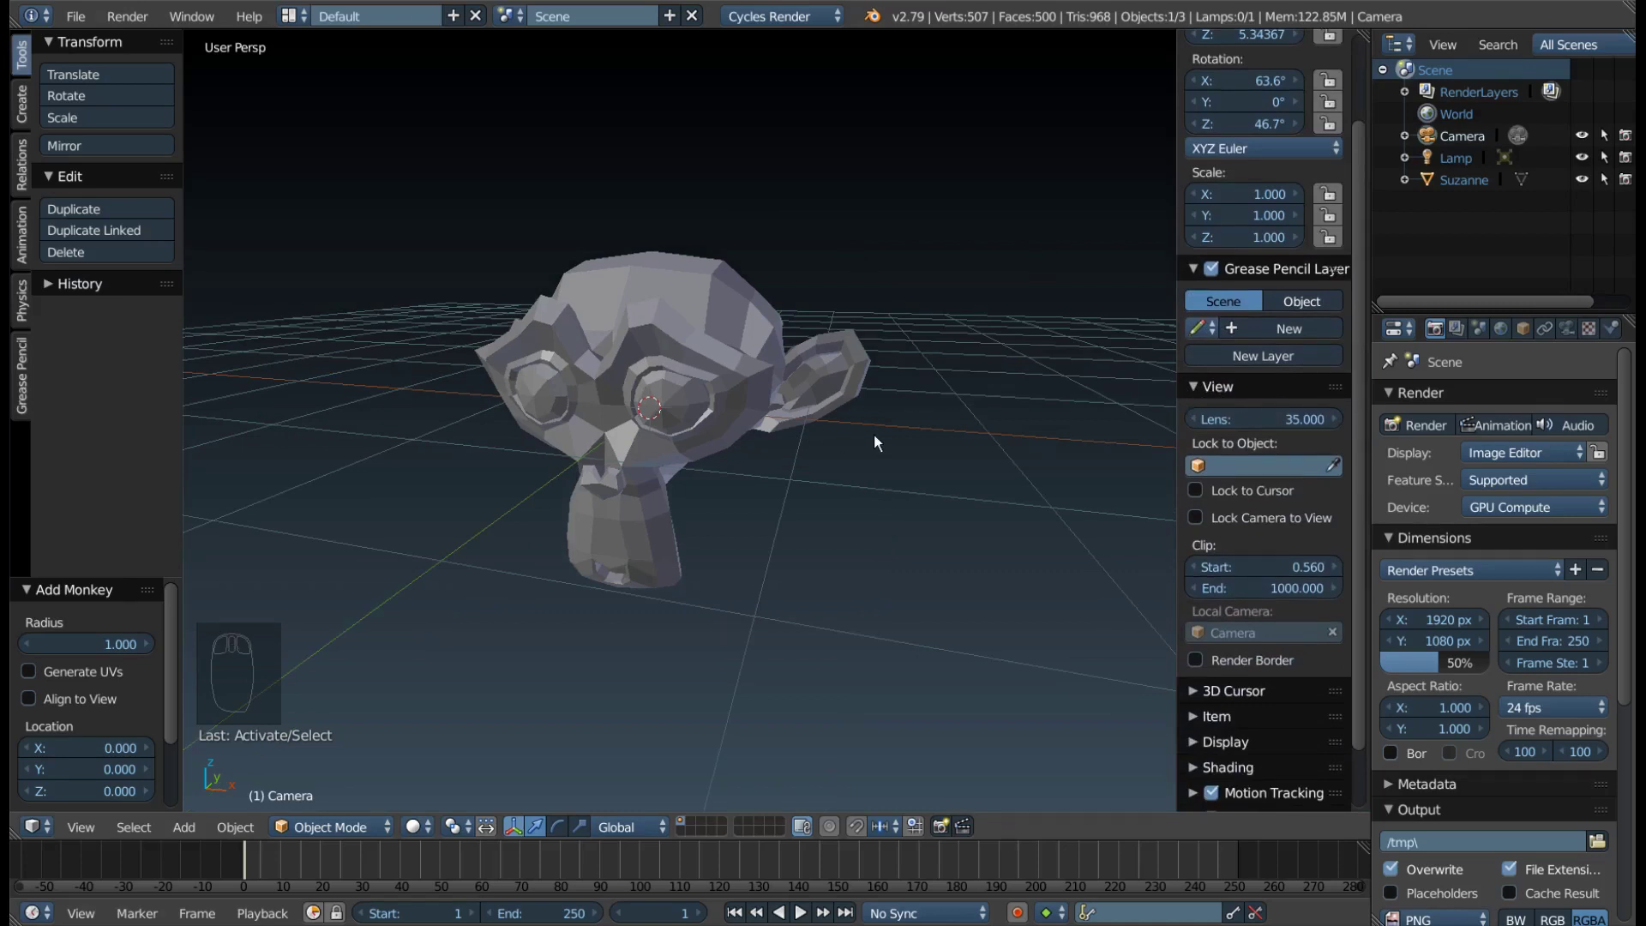
scroll(up, 3)
Zoom in close on Suzanne's face to see the viewport clipping
drag(662, 424, 670, 421)
middle_click(692, 441)
scroll(up, 3)
scroll(up, 3)
scroll(up, 3)
scroll(down, 3)
drag(598, 392, 574, 370)
scroll(up, 3)
drag(600, 384, 641, 407)
scroll(down, 3)
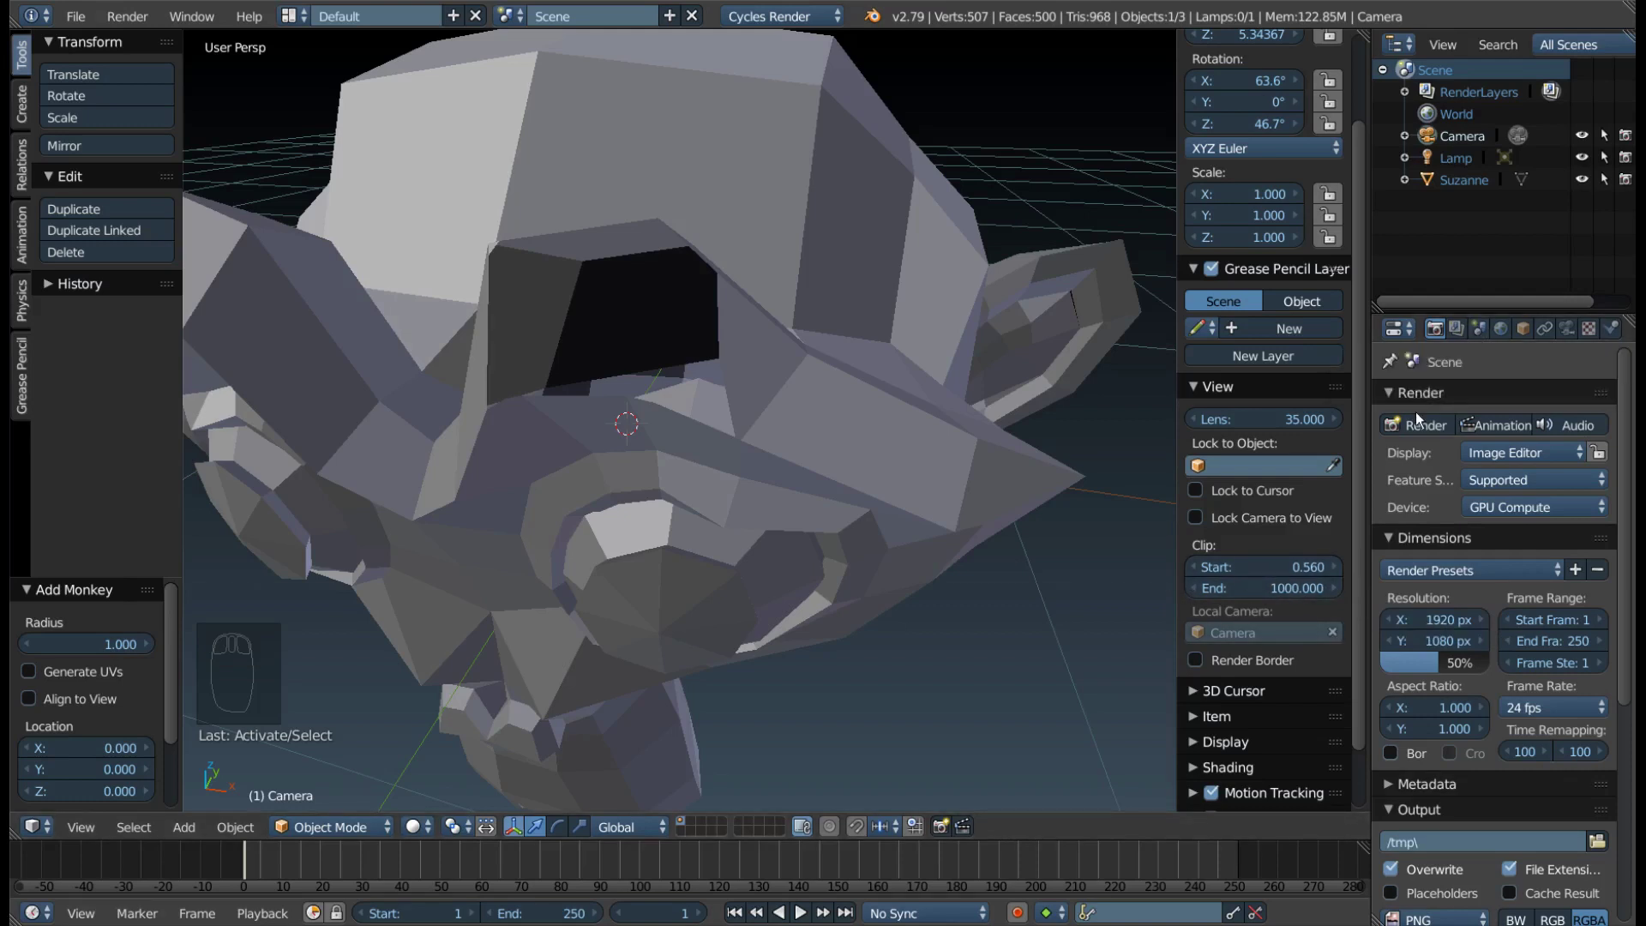
Show the Scene properties and lower the viewport Clip Start from 0.560 toward 0.050
click(1484, 340)
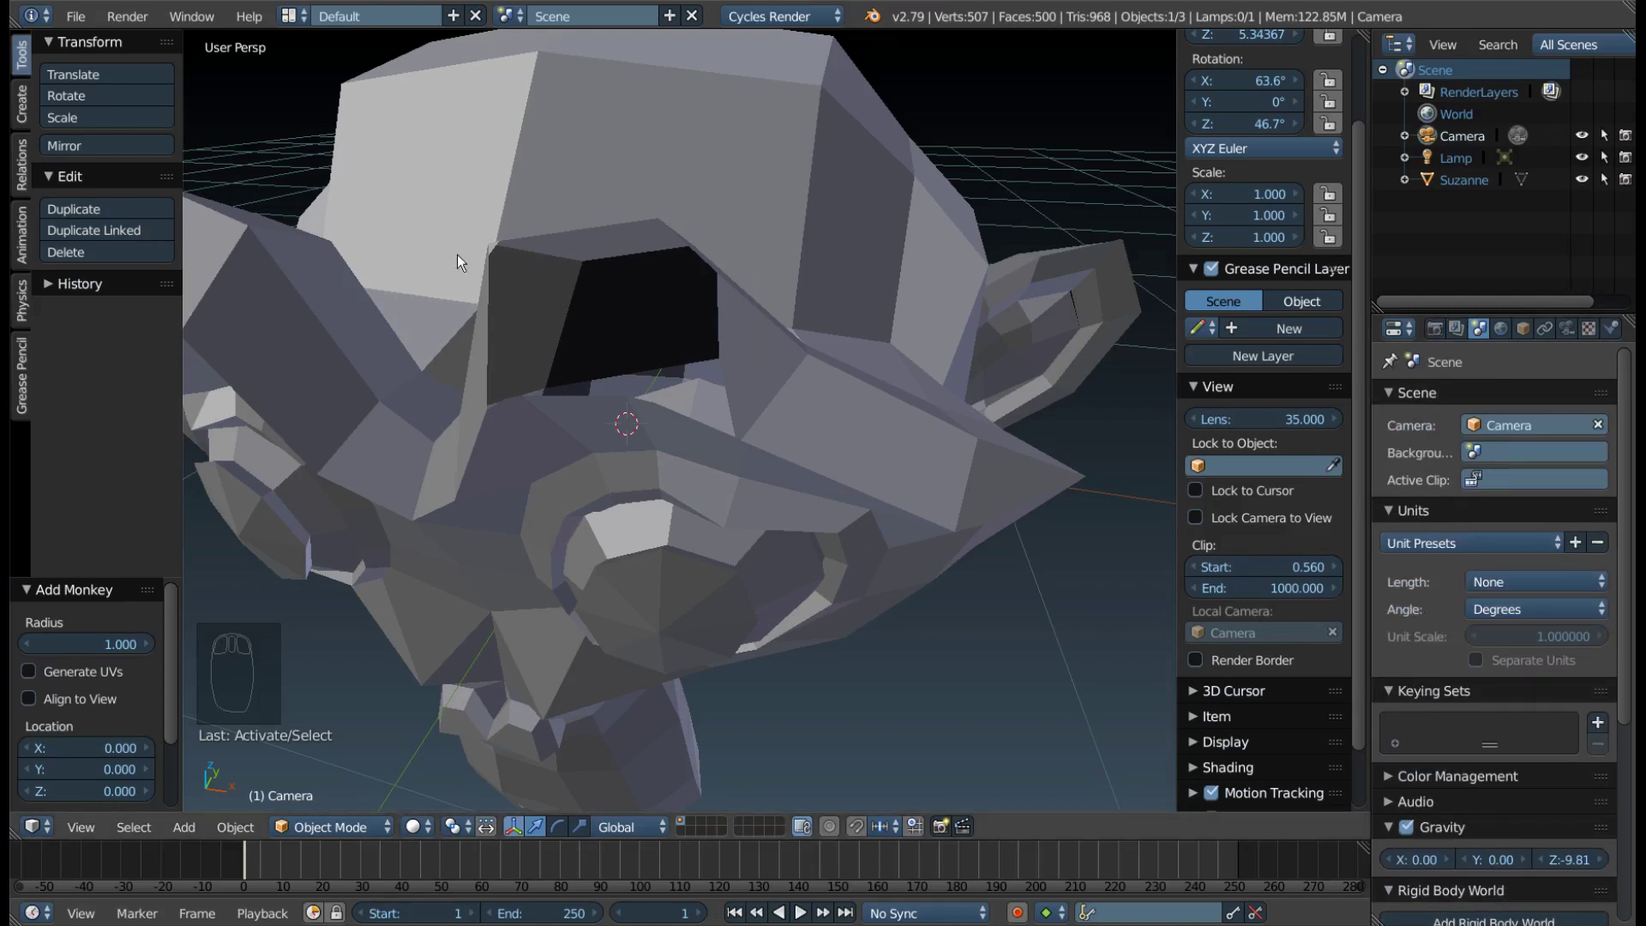
drag(586, 313, 1300, 572)
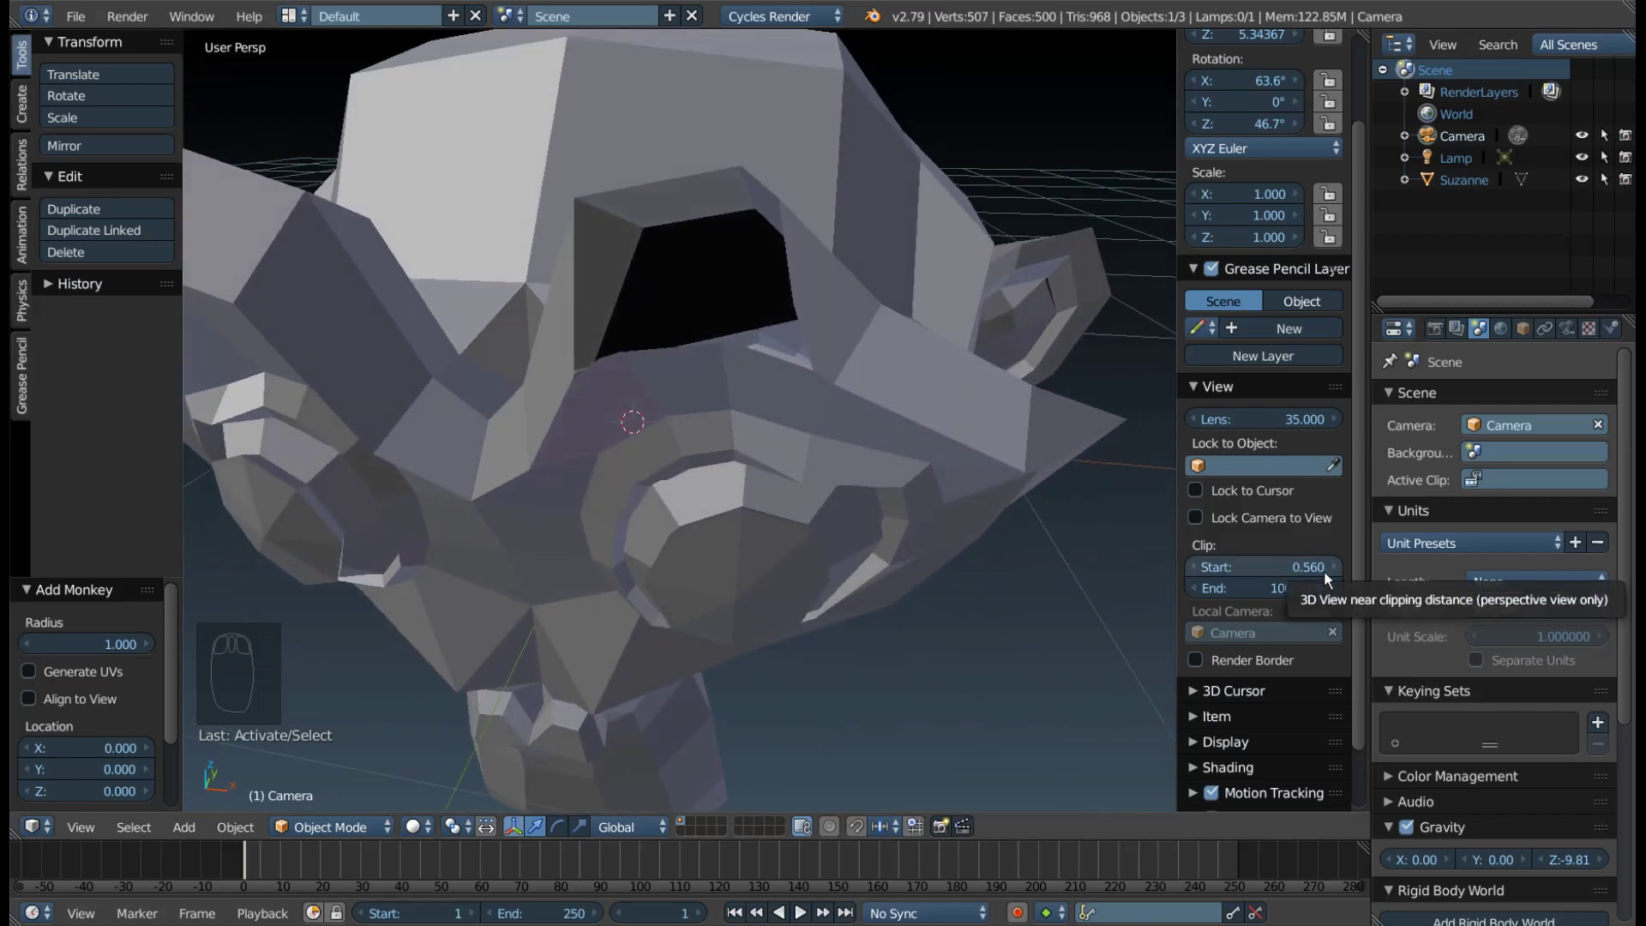
click(1329, 571)
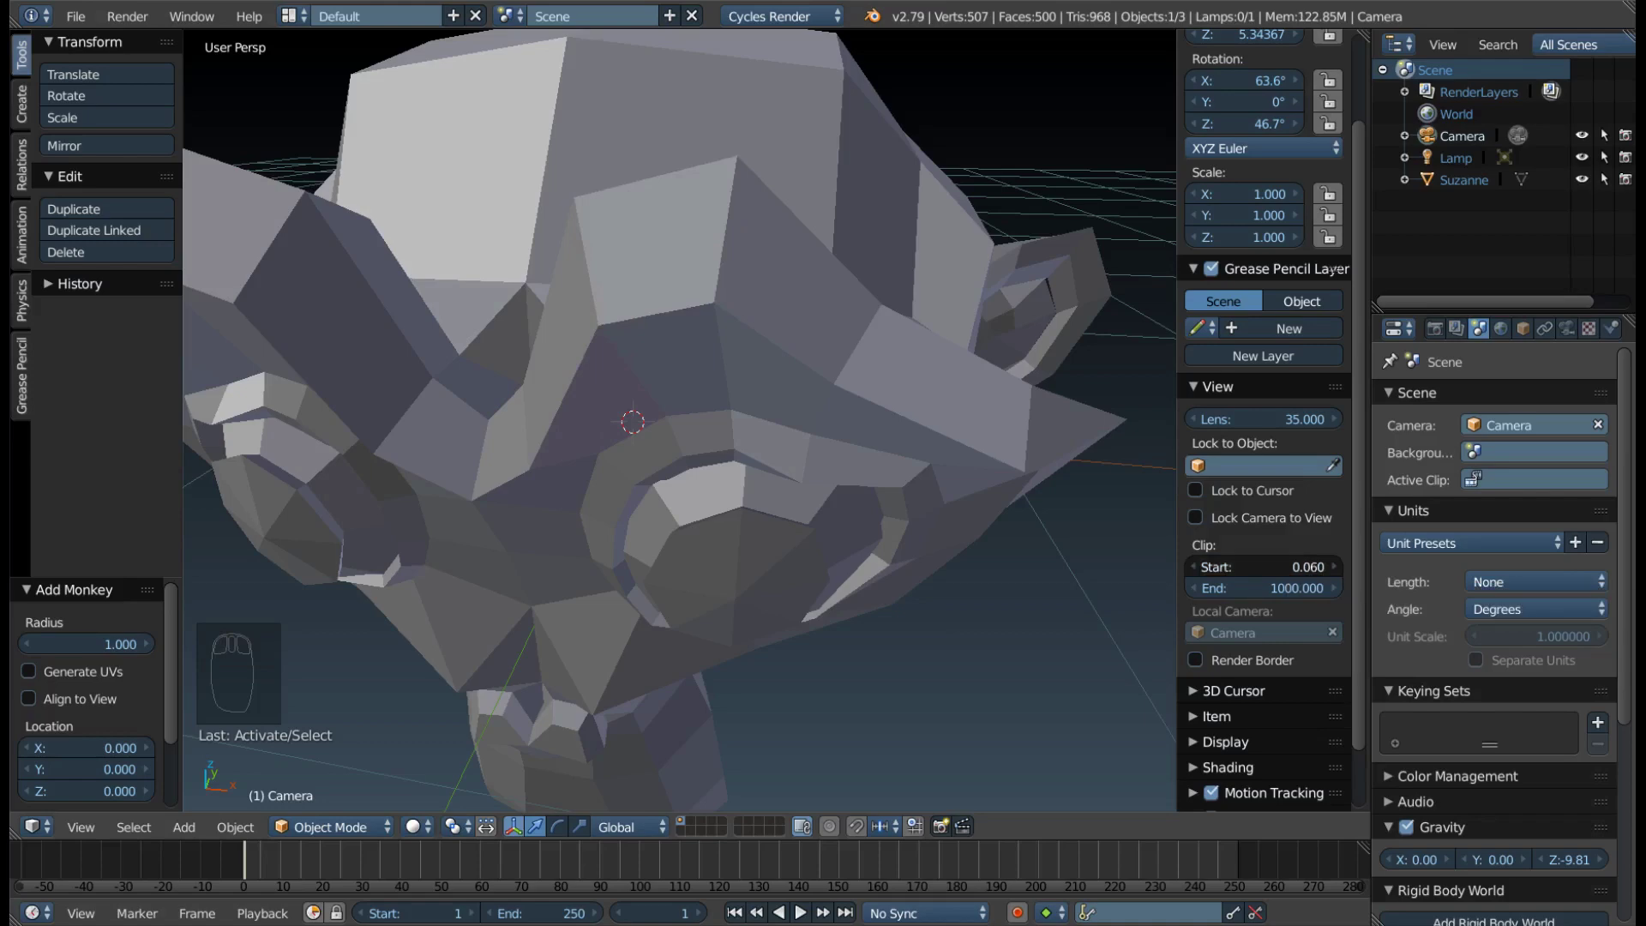
drag(656, 480, 661, 493)
scroll(up, 3)
drag(663, 492, 715, 467)
key(shift+f)
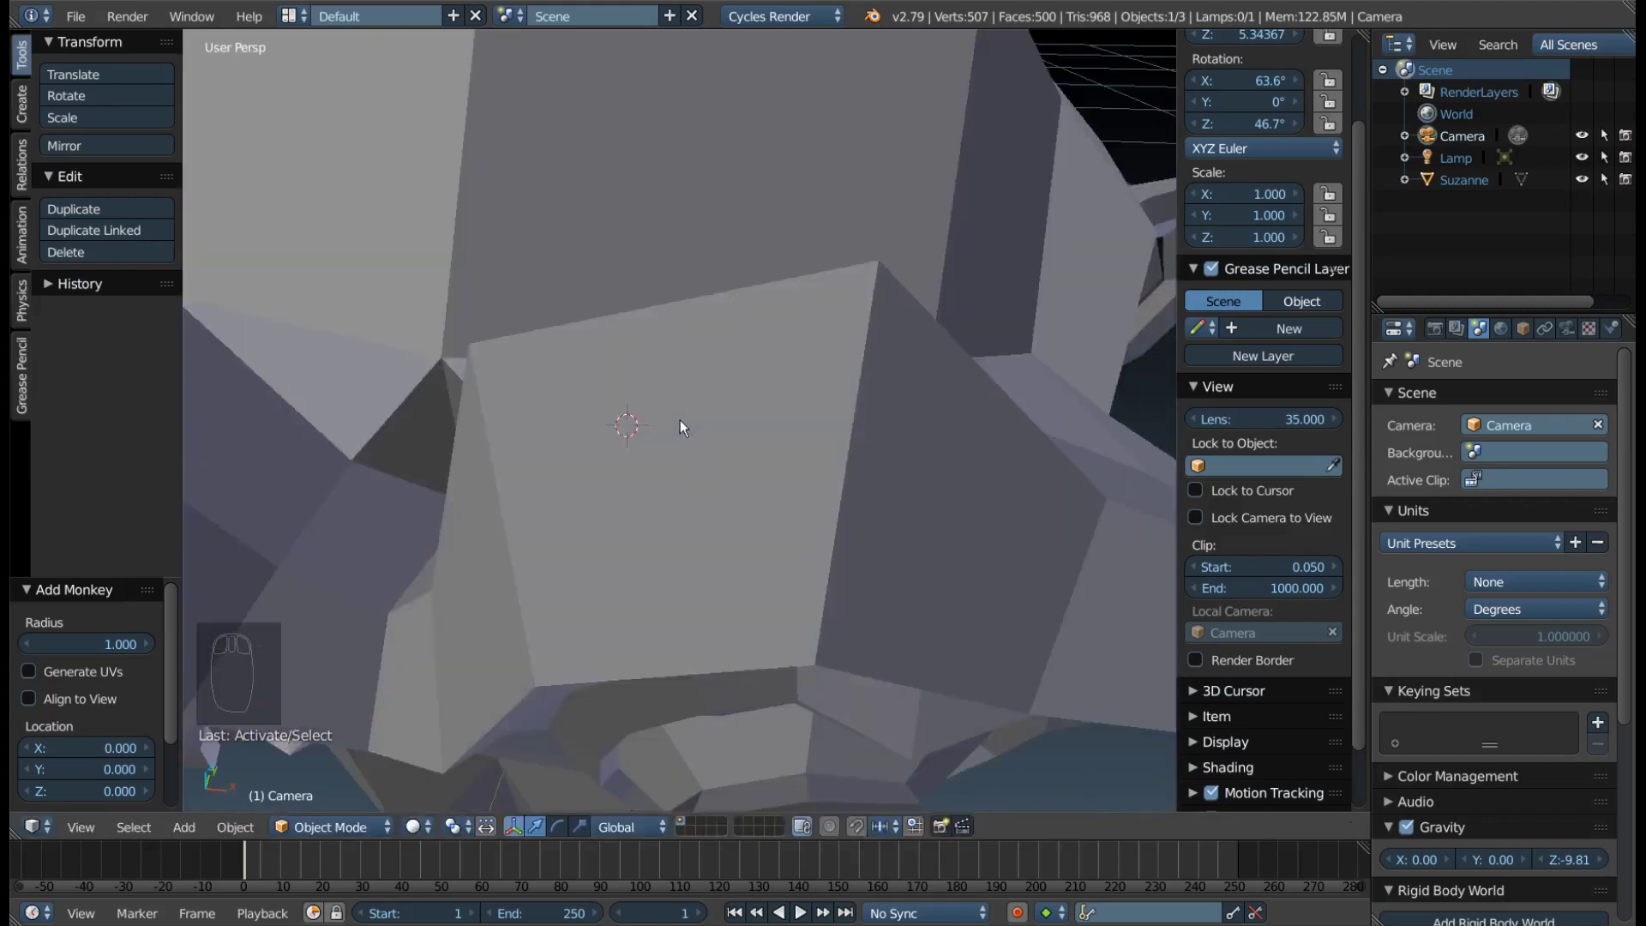
scroll(down, 3)
drag(747, 568, 1039, 445)
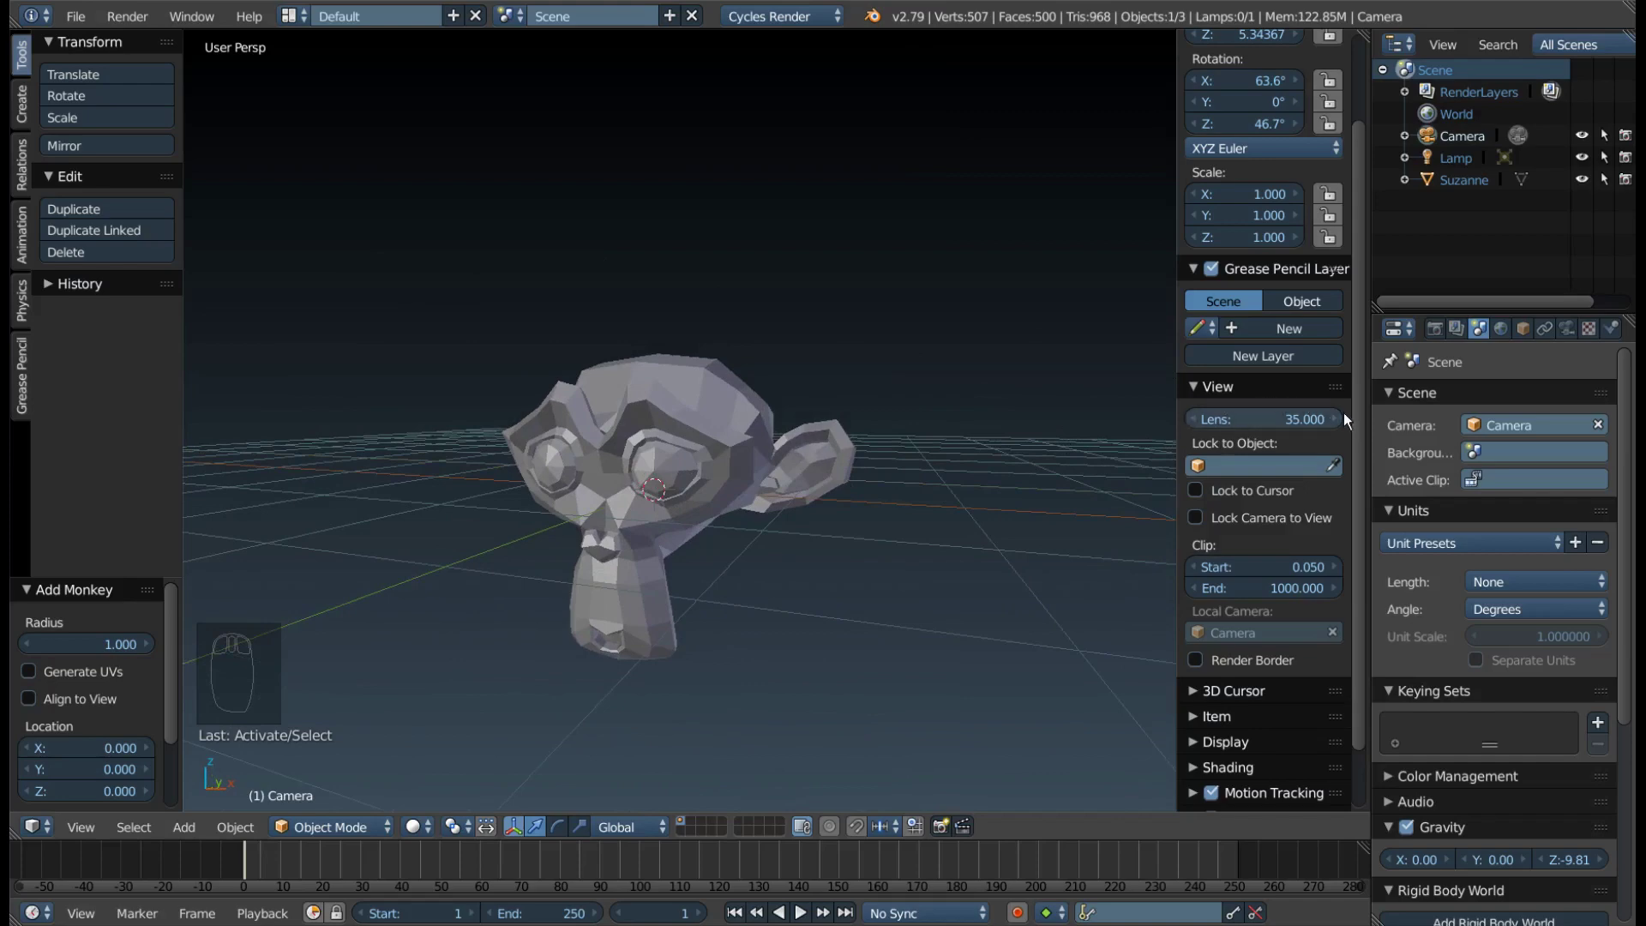
drag(567, 471, 803, 446)
scroll(up, 3)
drag(808, 441, 900, 450)
drag(883, 395, 846, 420)
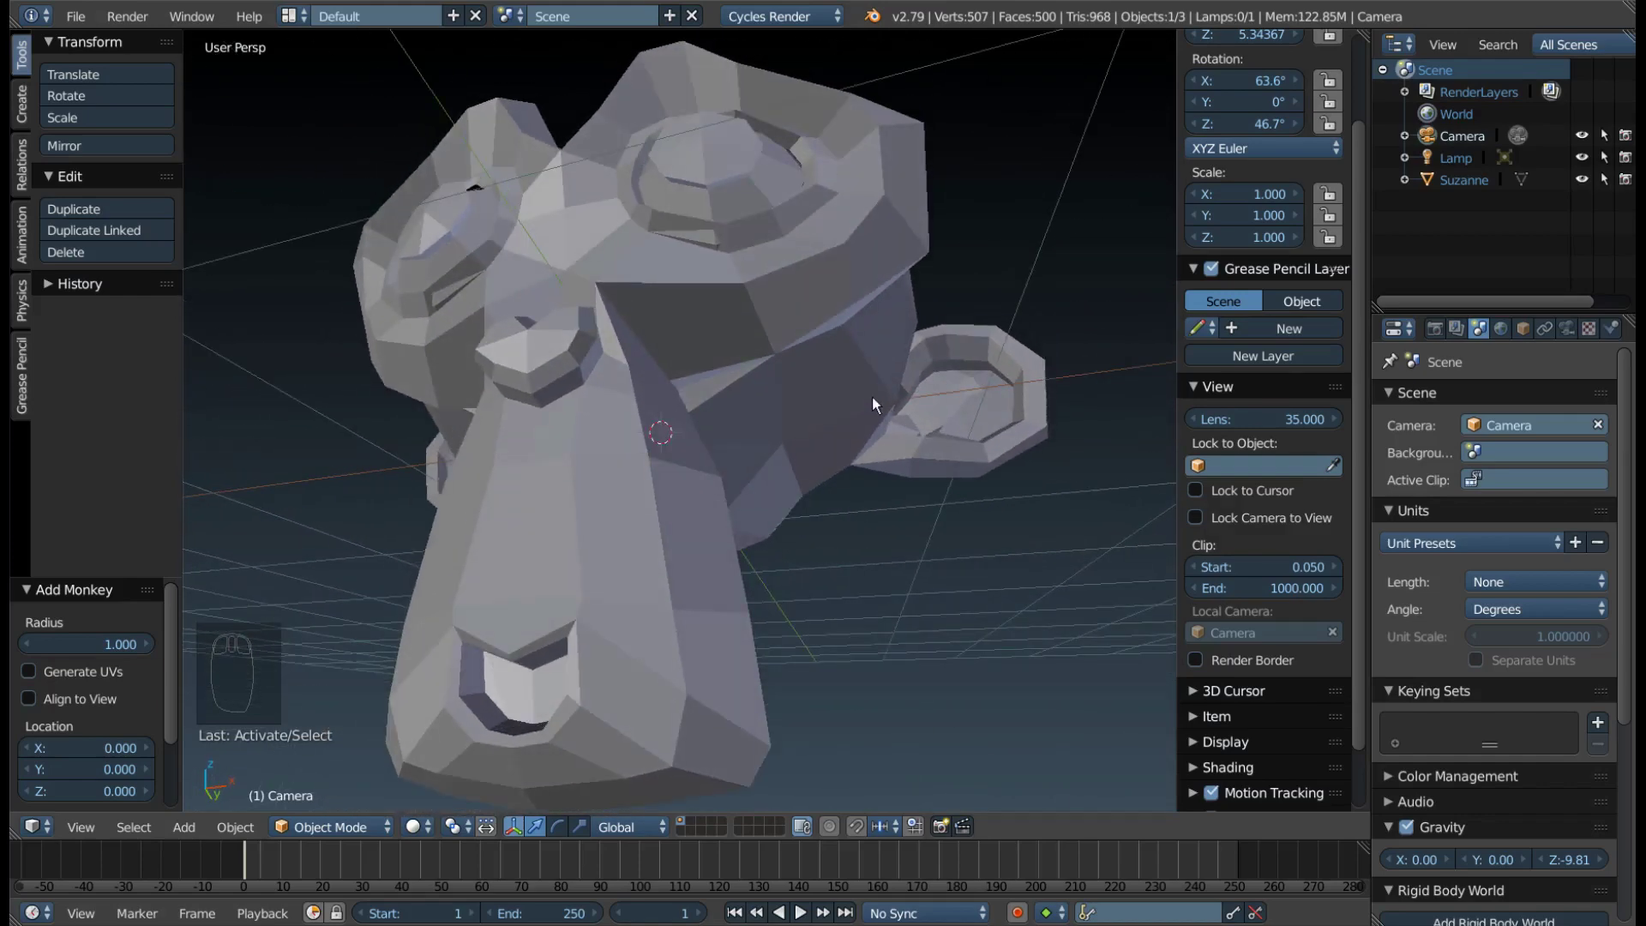
scroll(down, 3)
scroll(up, 3)
scroll(up, 3)
scroll(up, 3)
Set the viewport Lens to 60 mm and pull back to show Suzanne, lamp and camera
click(1304, 430)
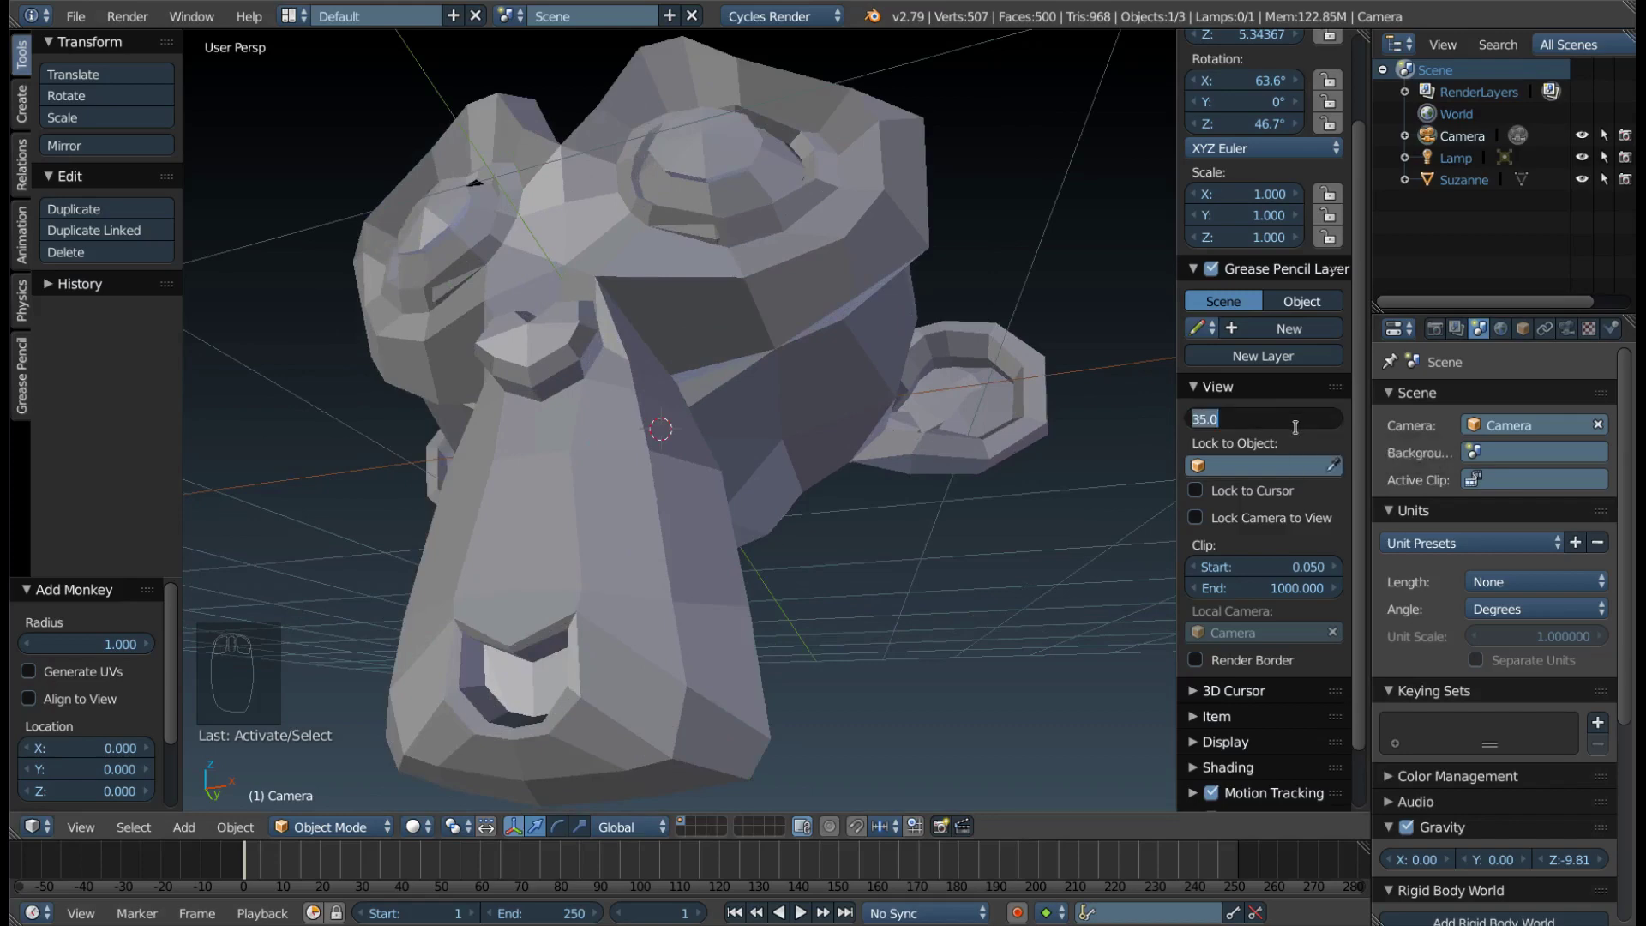
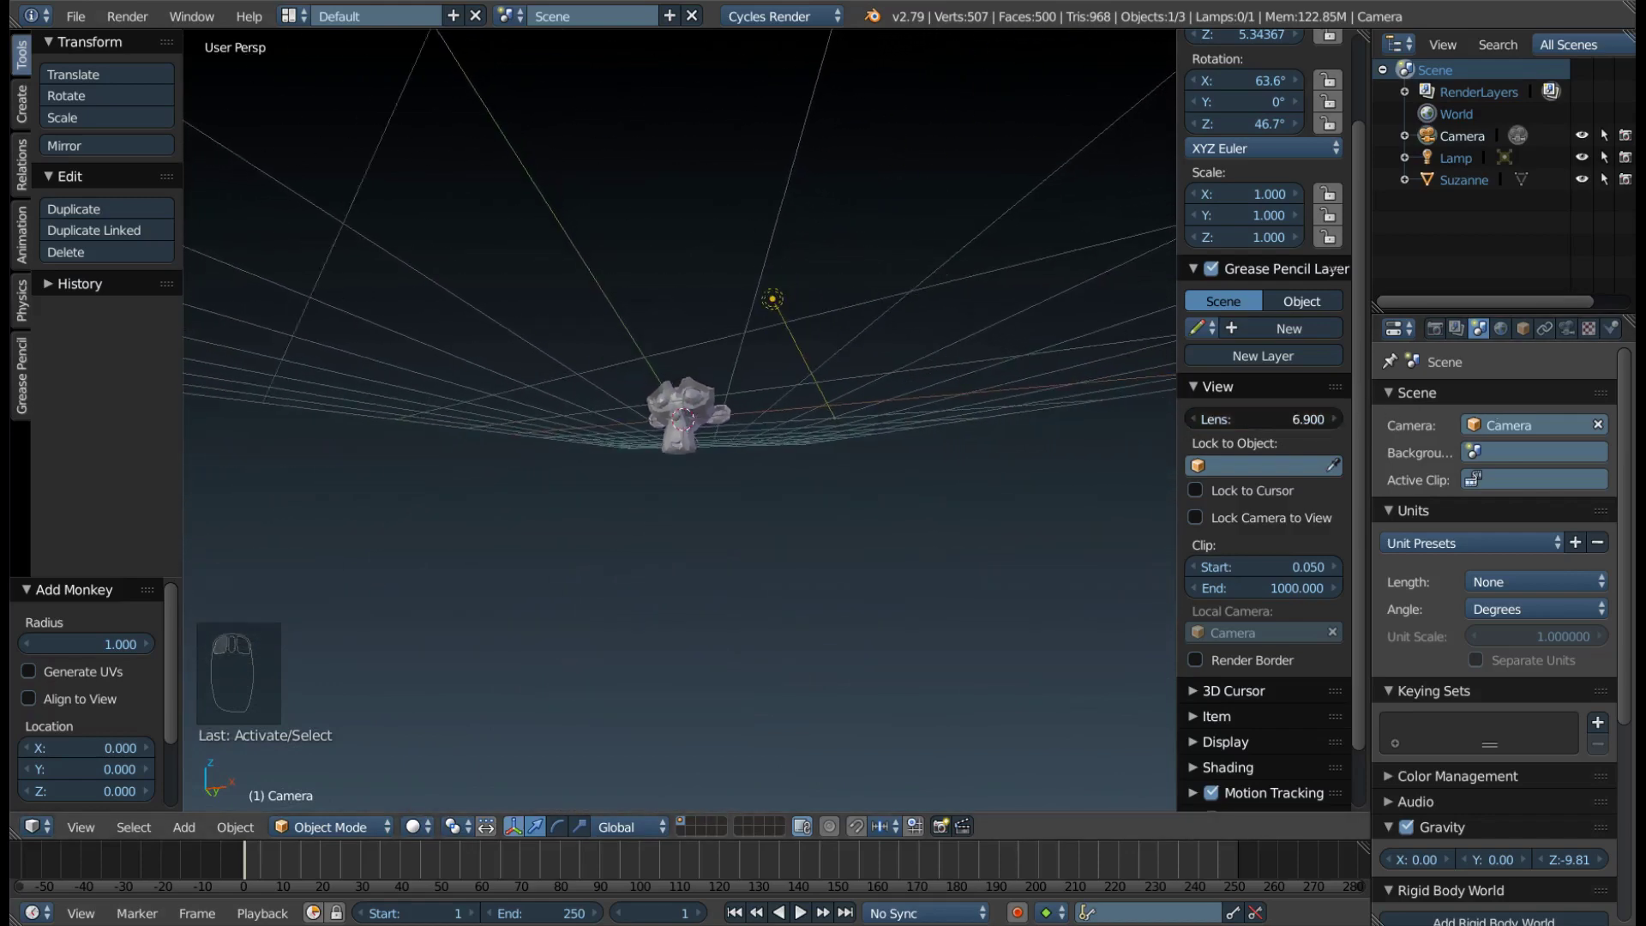
drag(996, 387, 827, 397)
click(1265, 429)
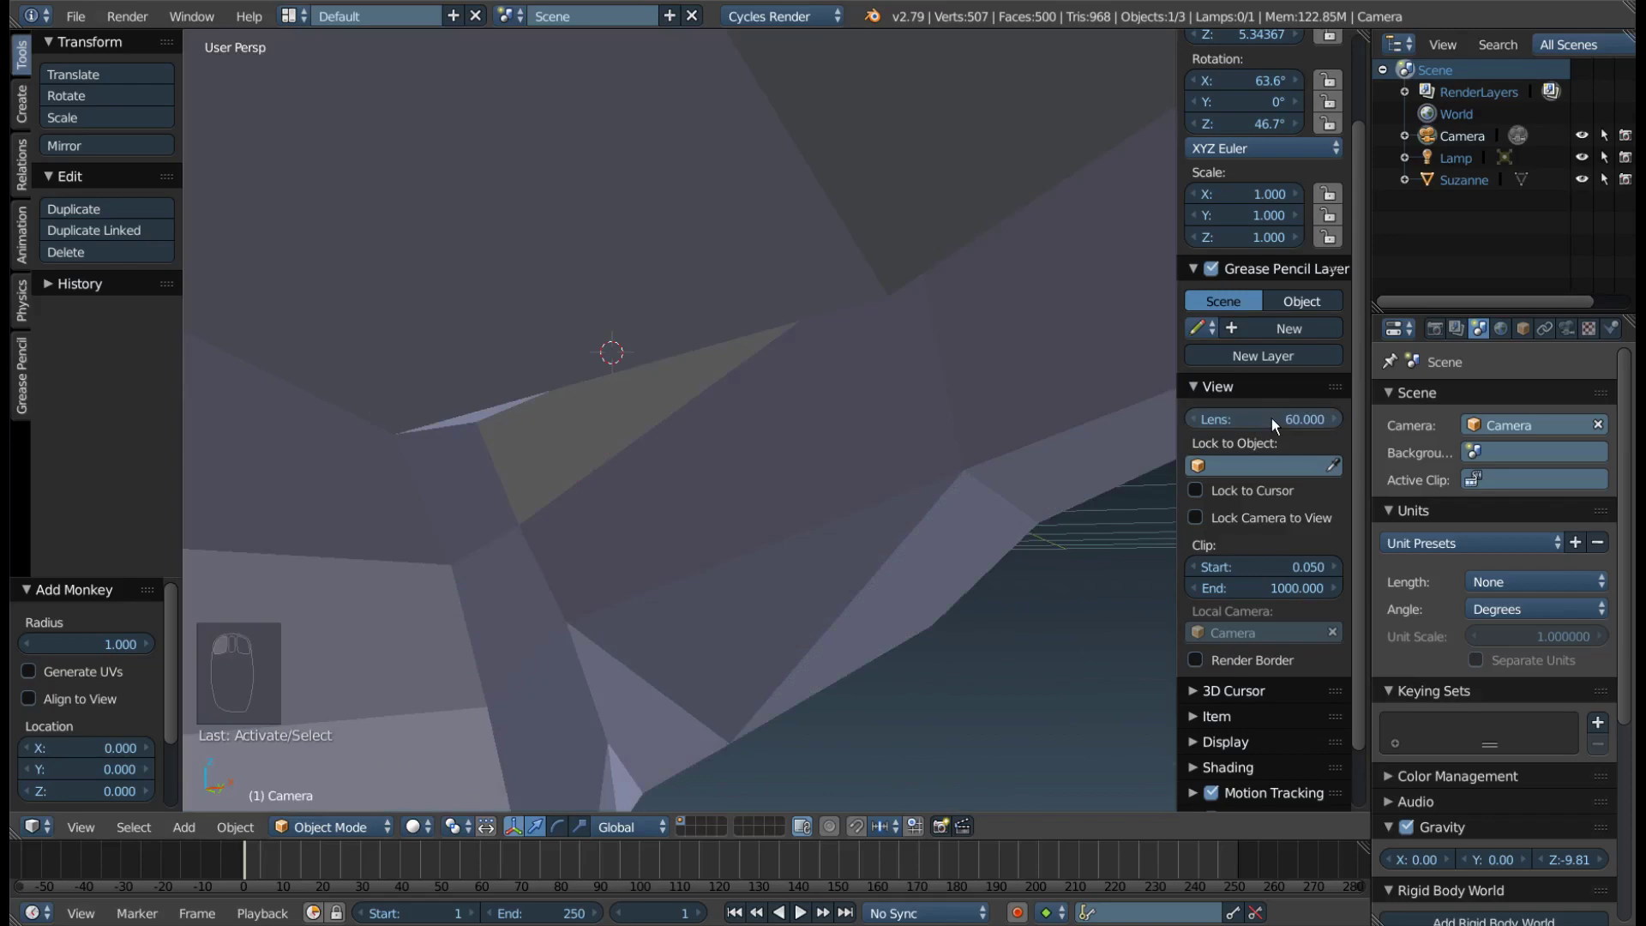
scroll(down, 3)
drag(701, 449, 1055, 294)
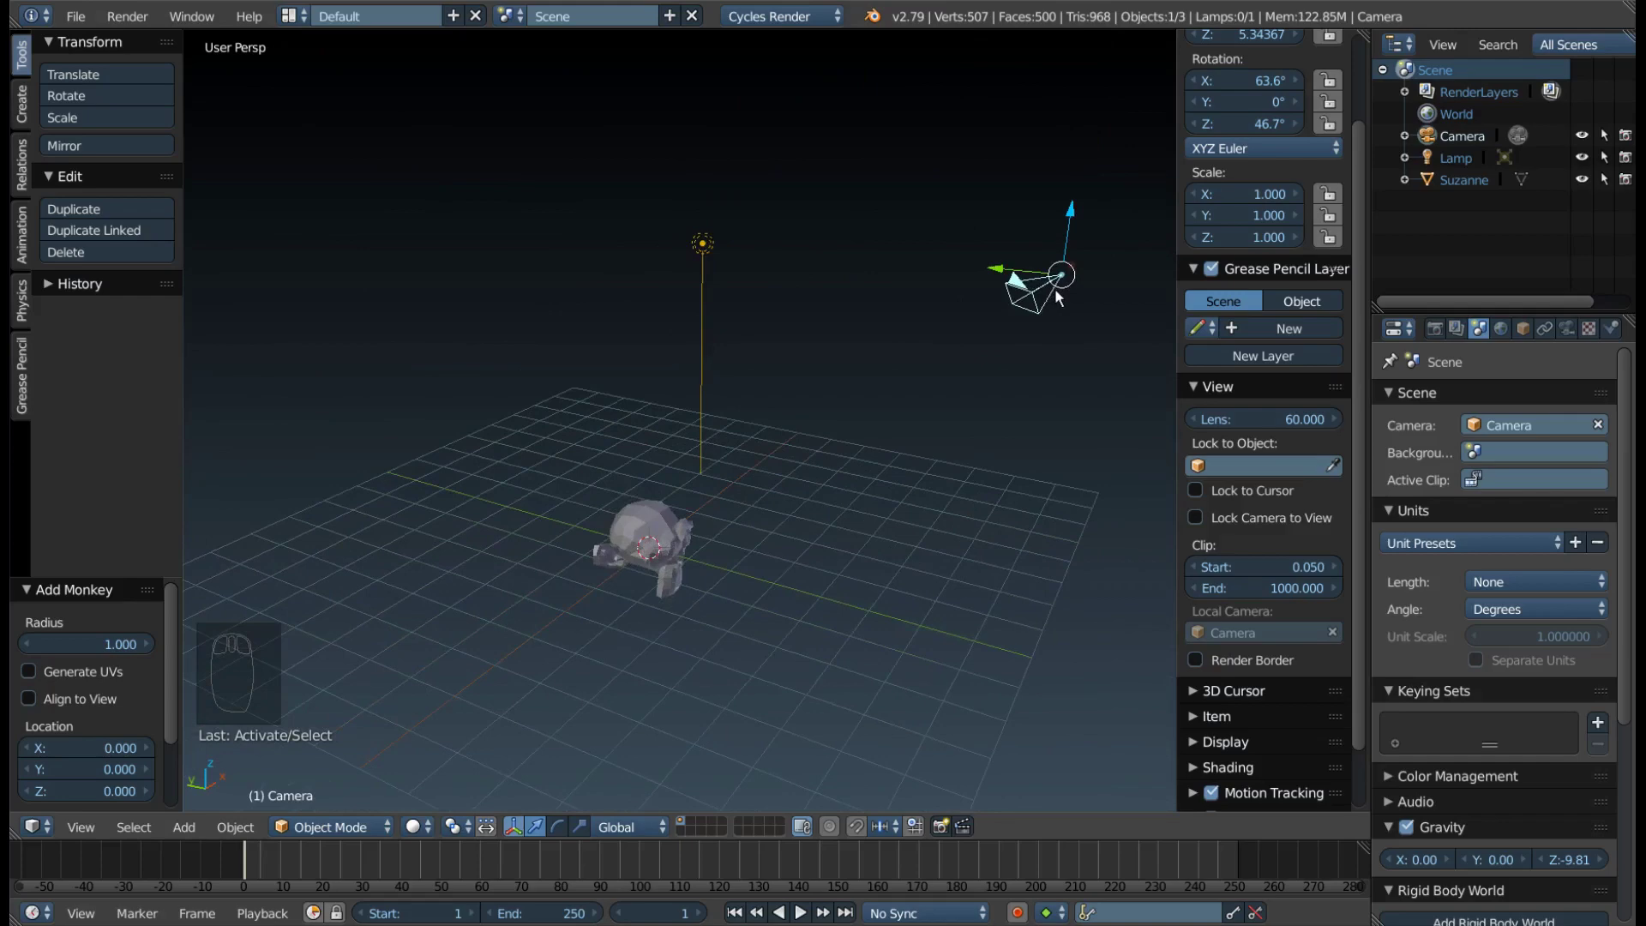
key(KP_0)
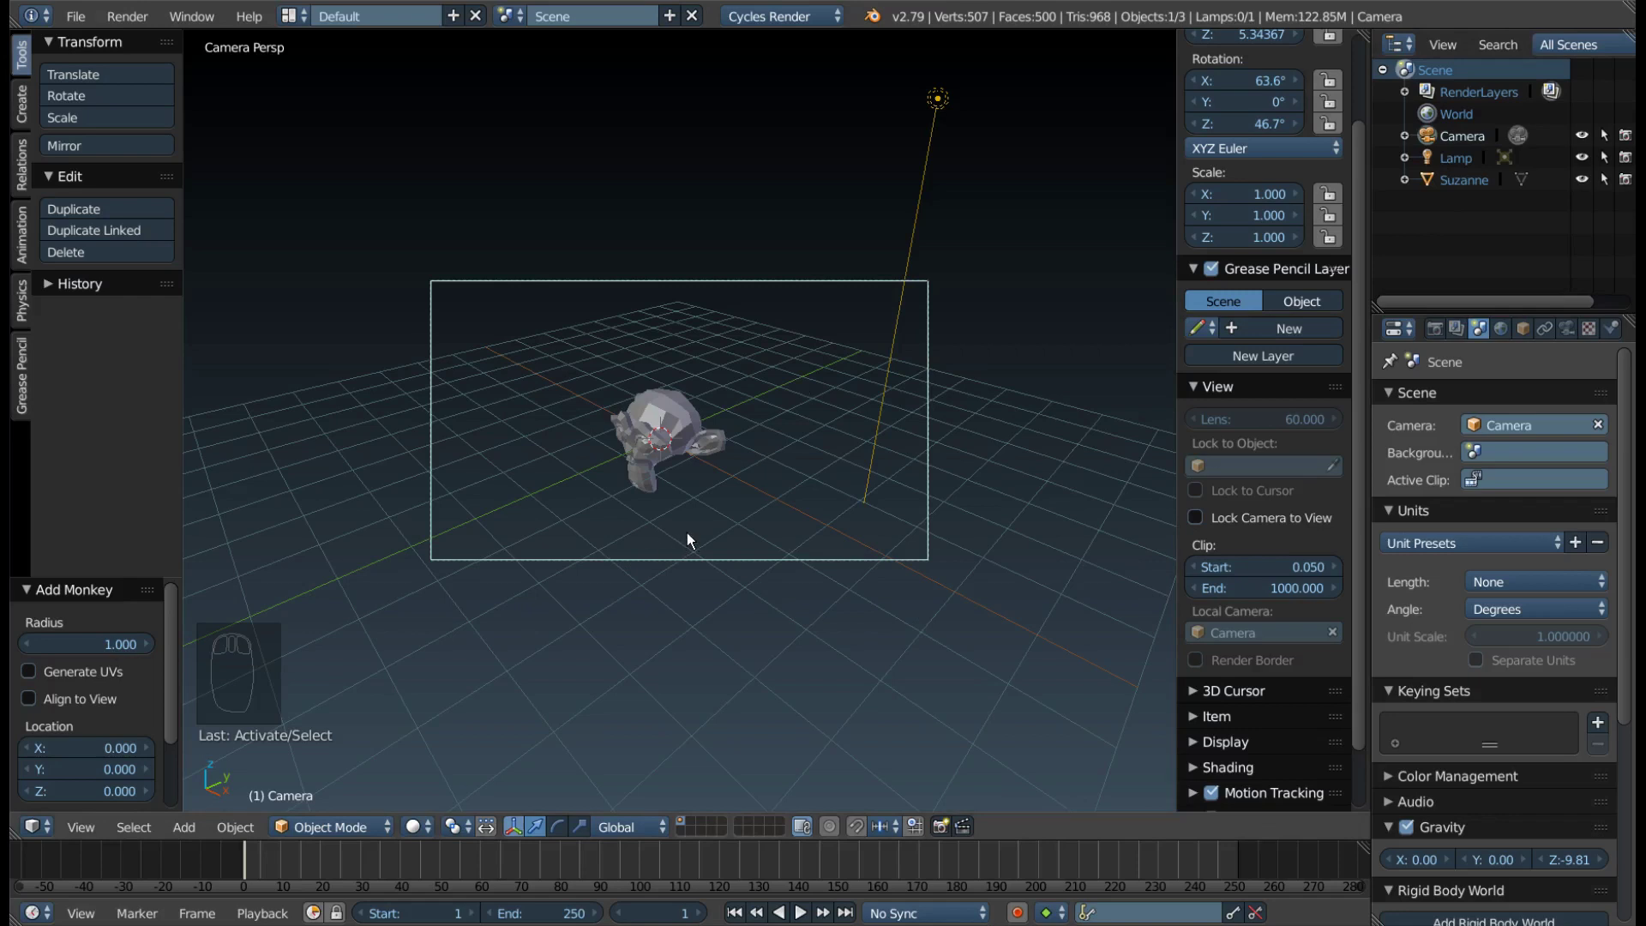
key(g)
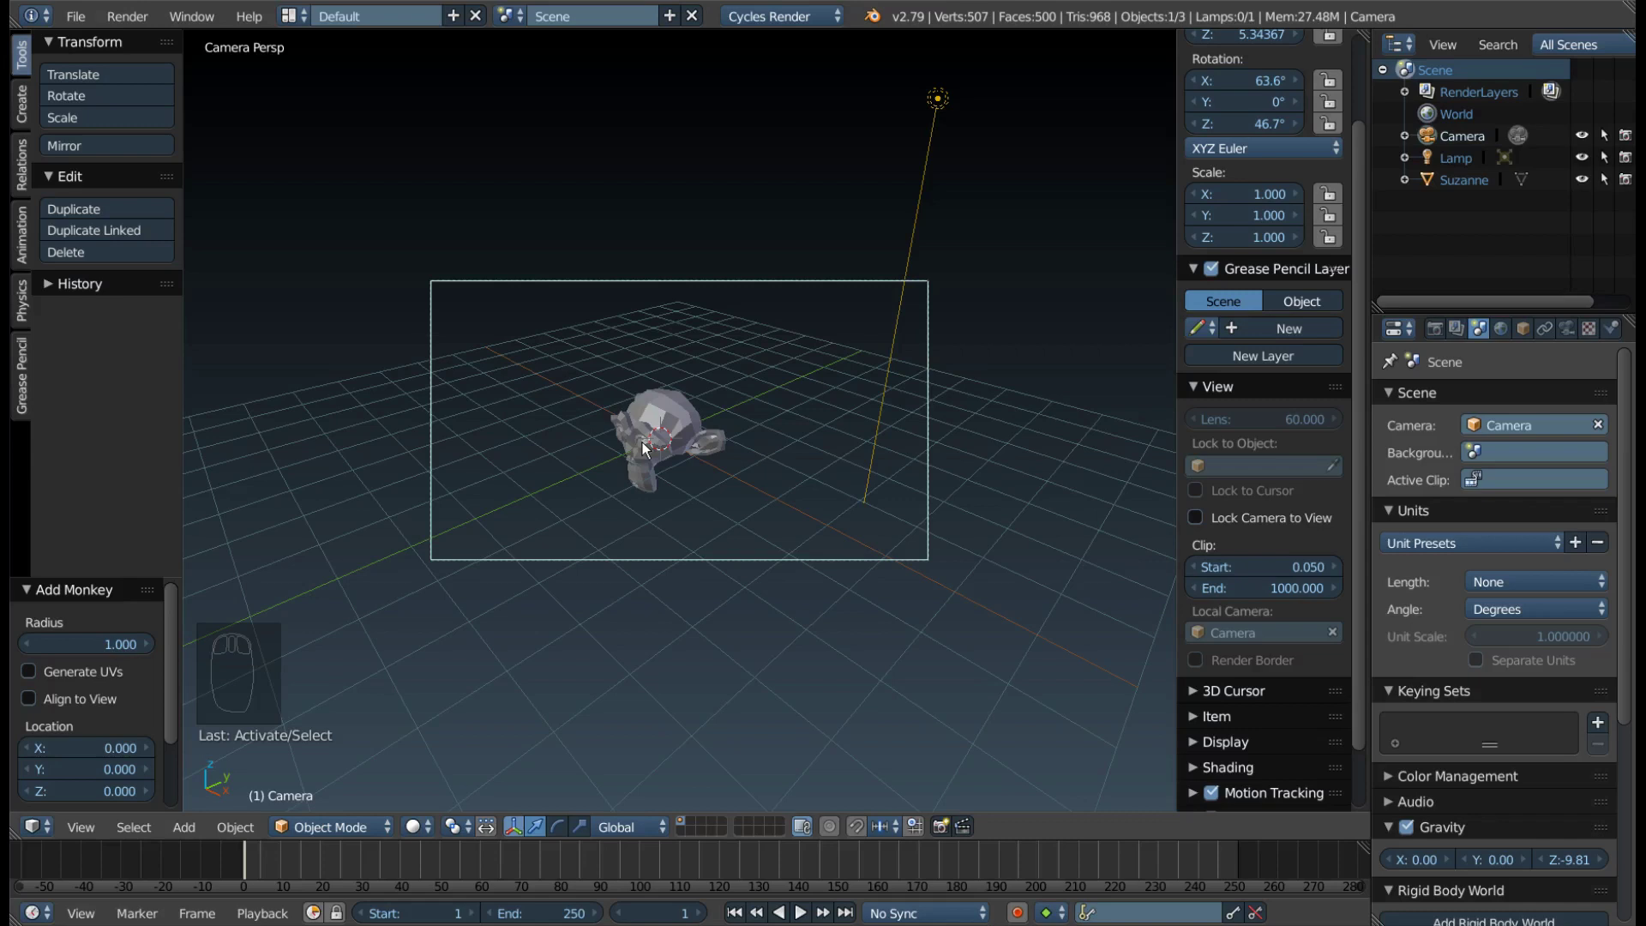
key(g)
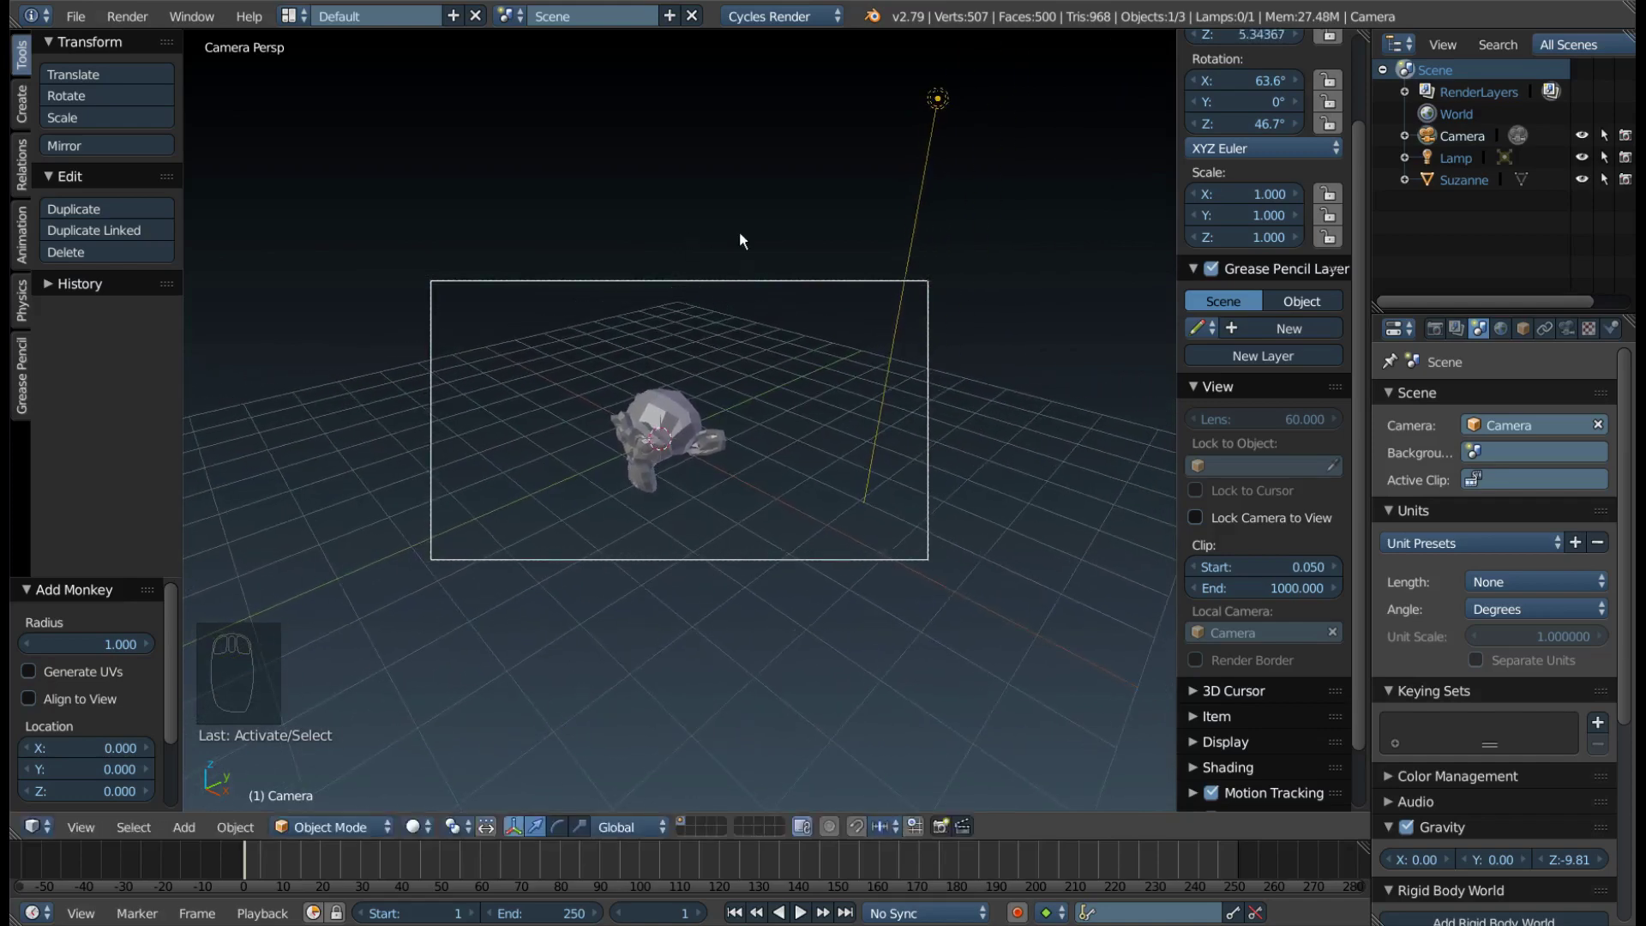
key(r)
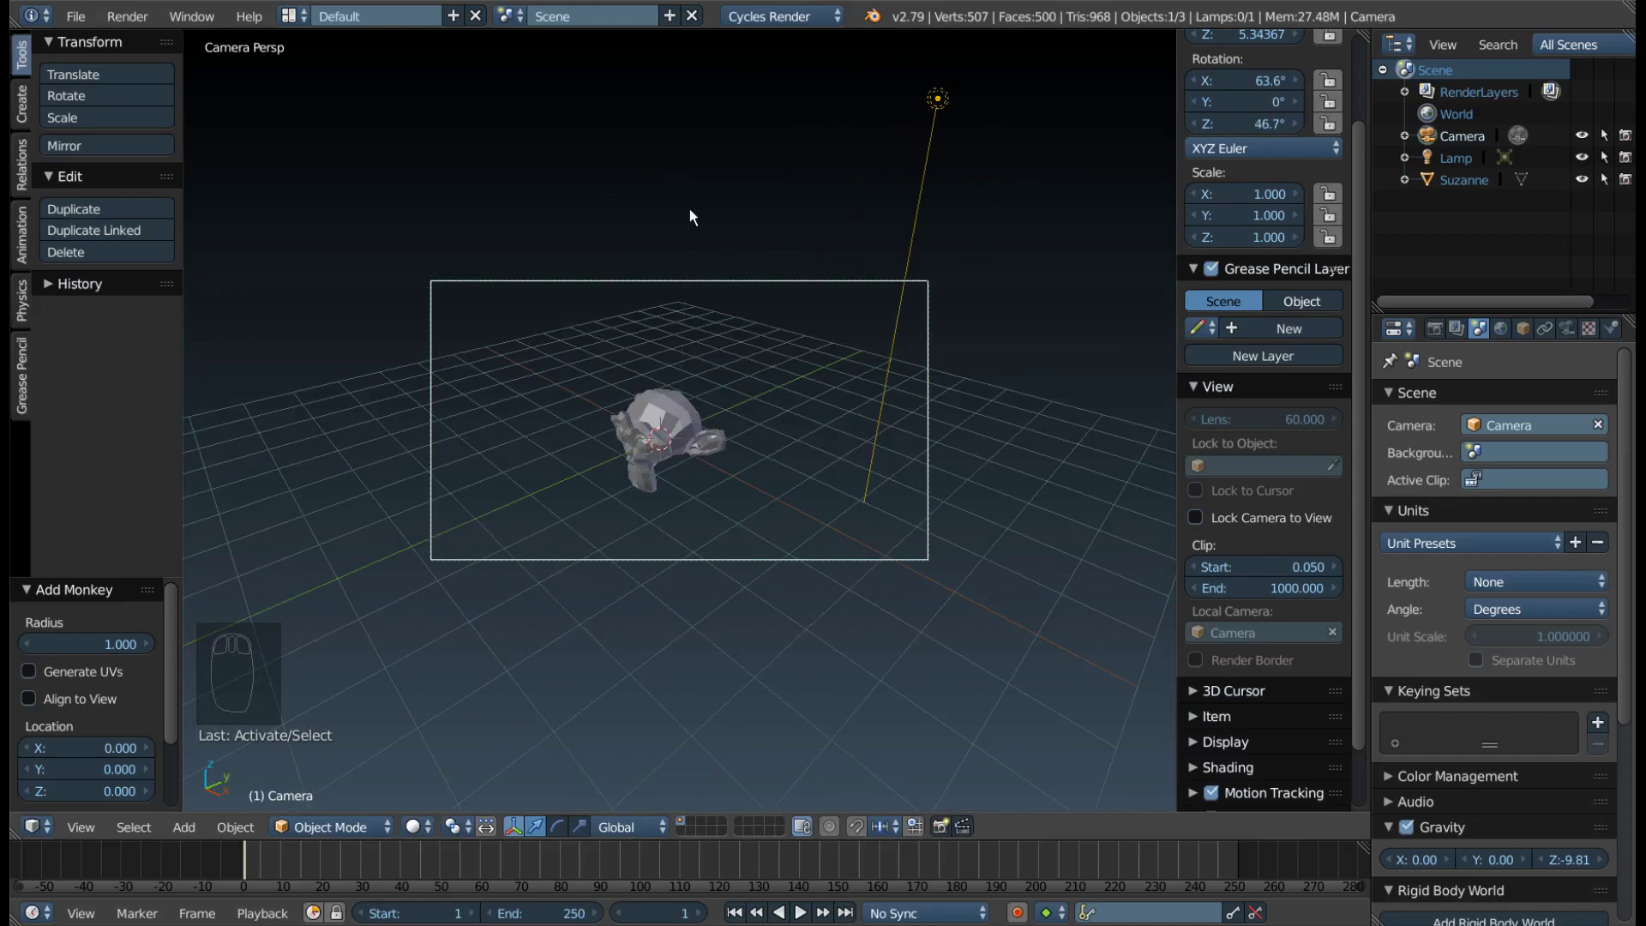
key(r)
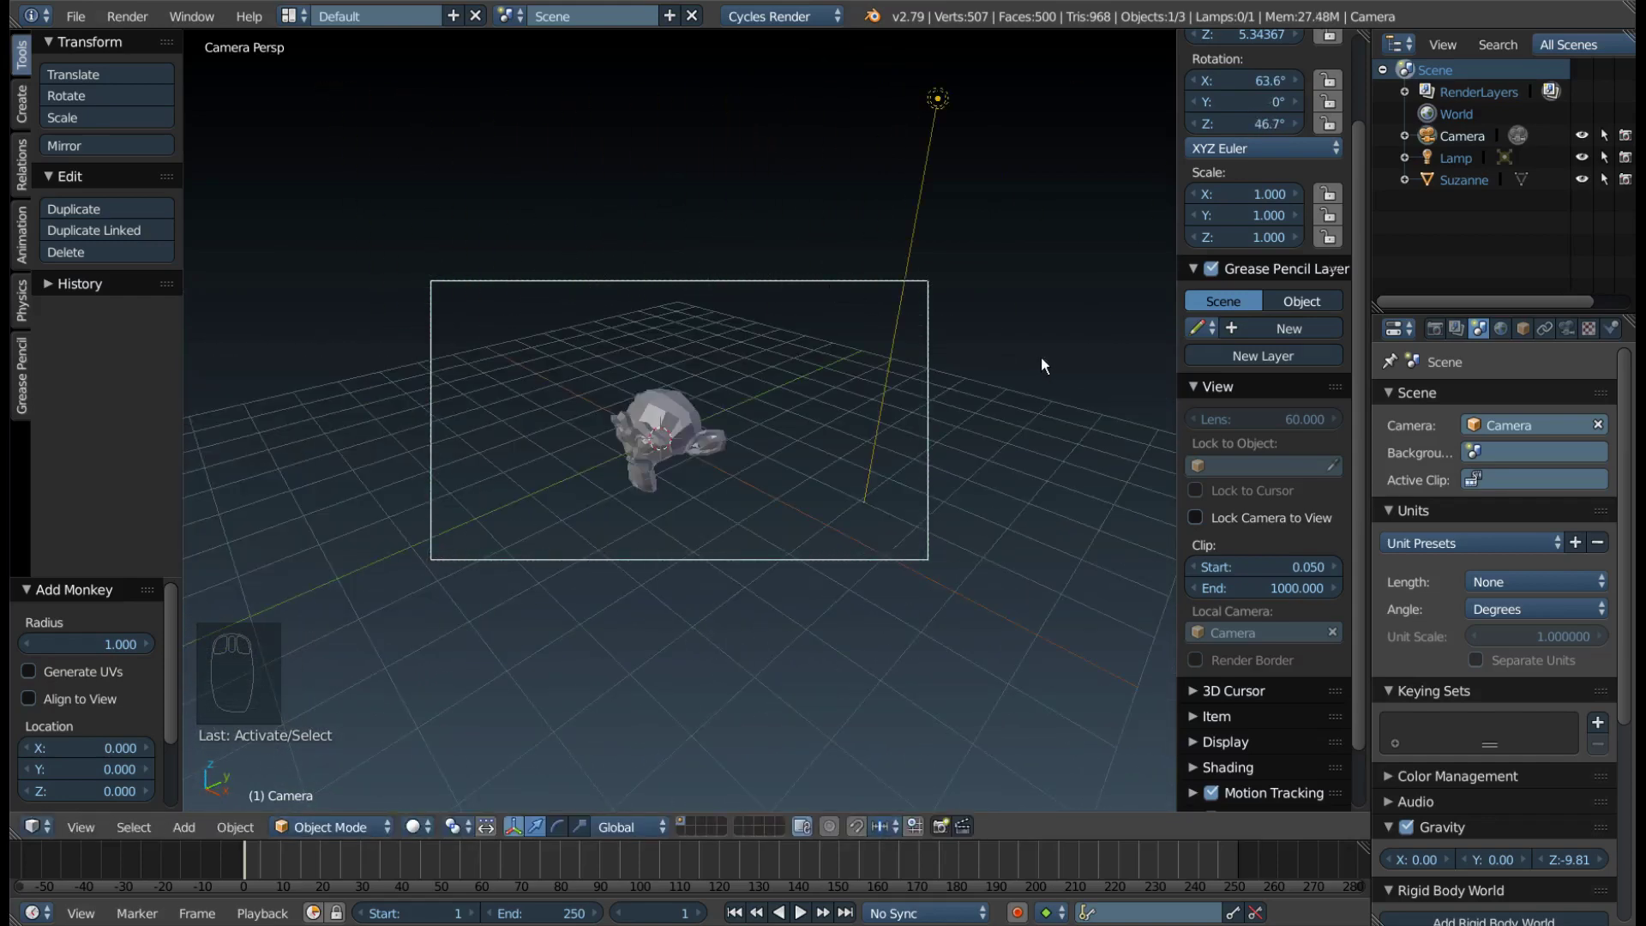
key(r)
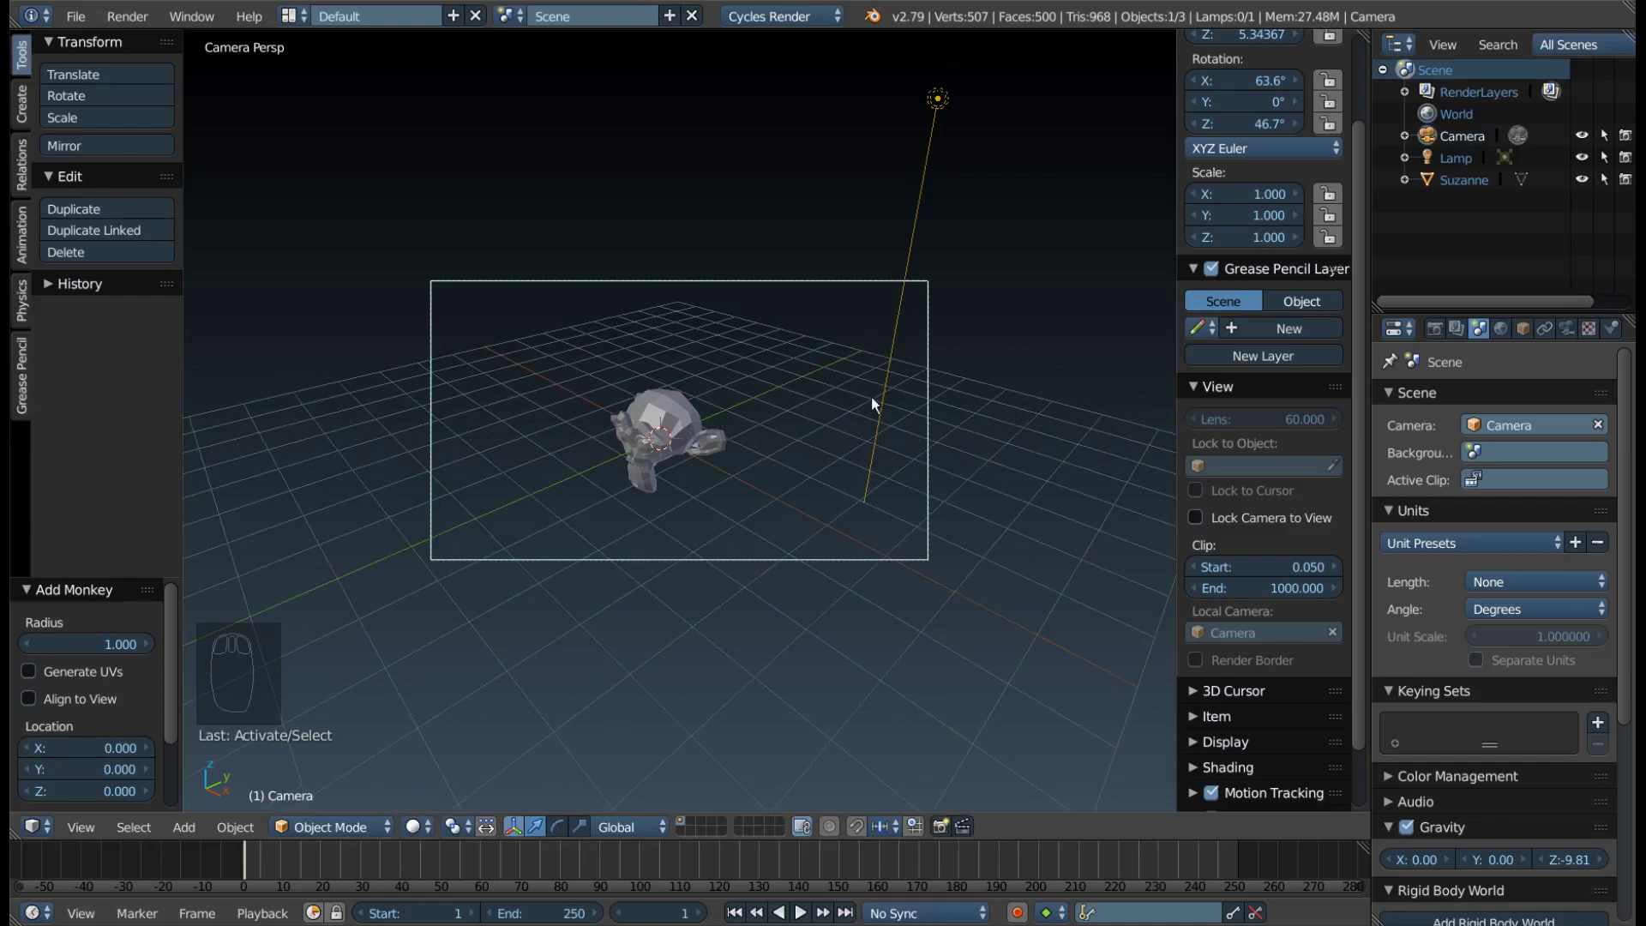
Align the active camera to the chosen view (Ctrl+Alt+Numpad0) so it frames Suzanne
drag(641, 415, 483, 521)
middle_click(490, 518)
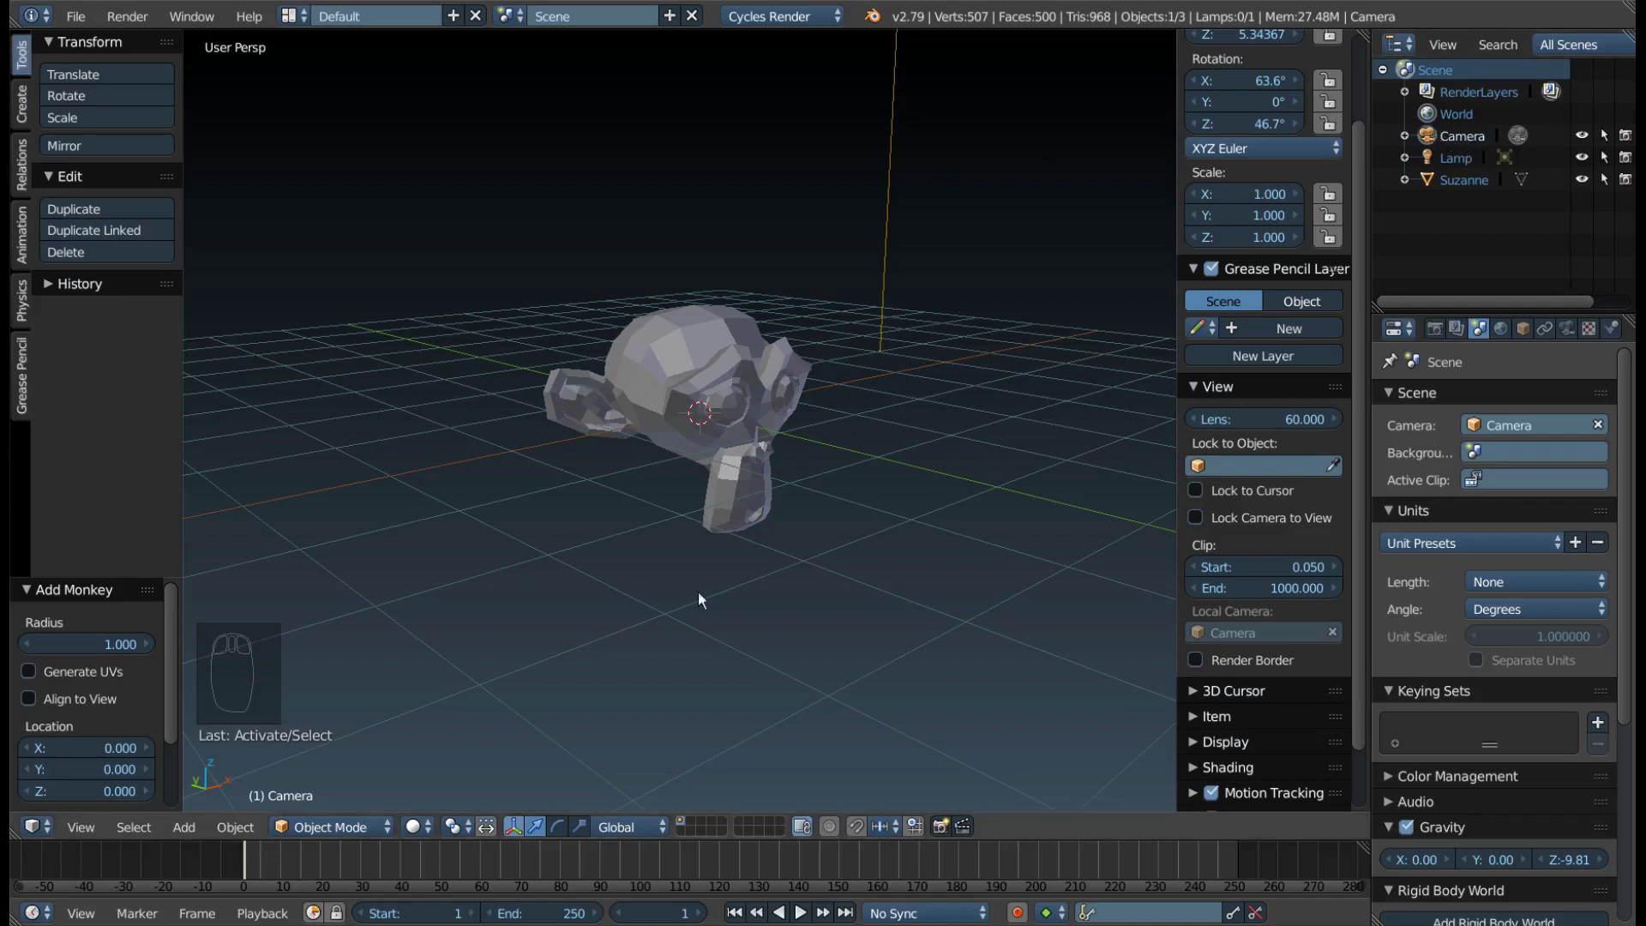
drag(888, 429, 776, 434)
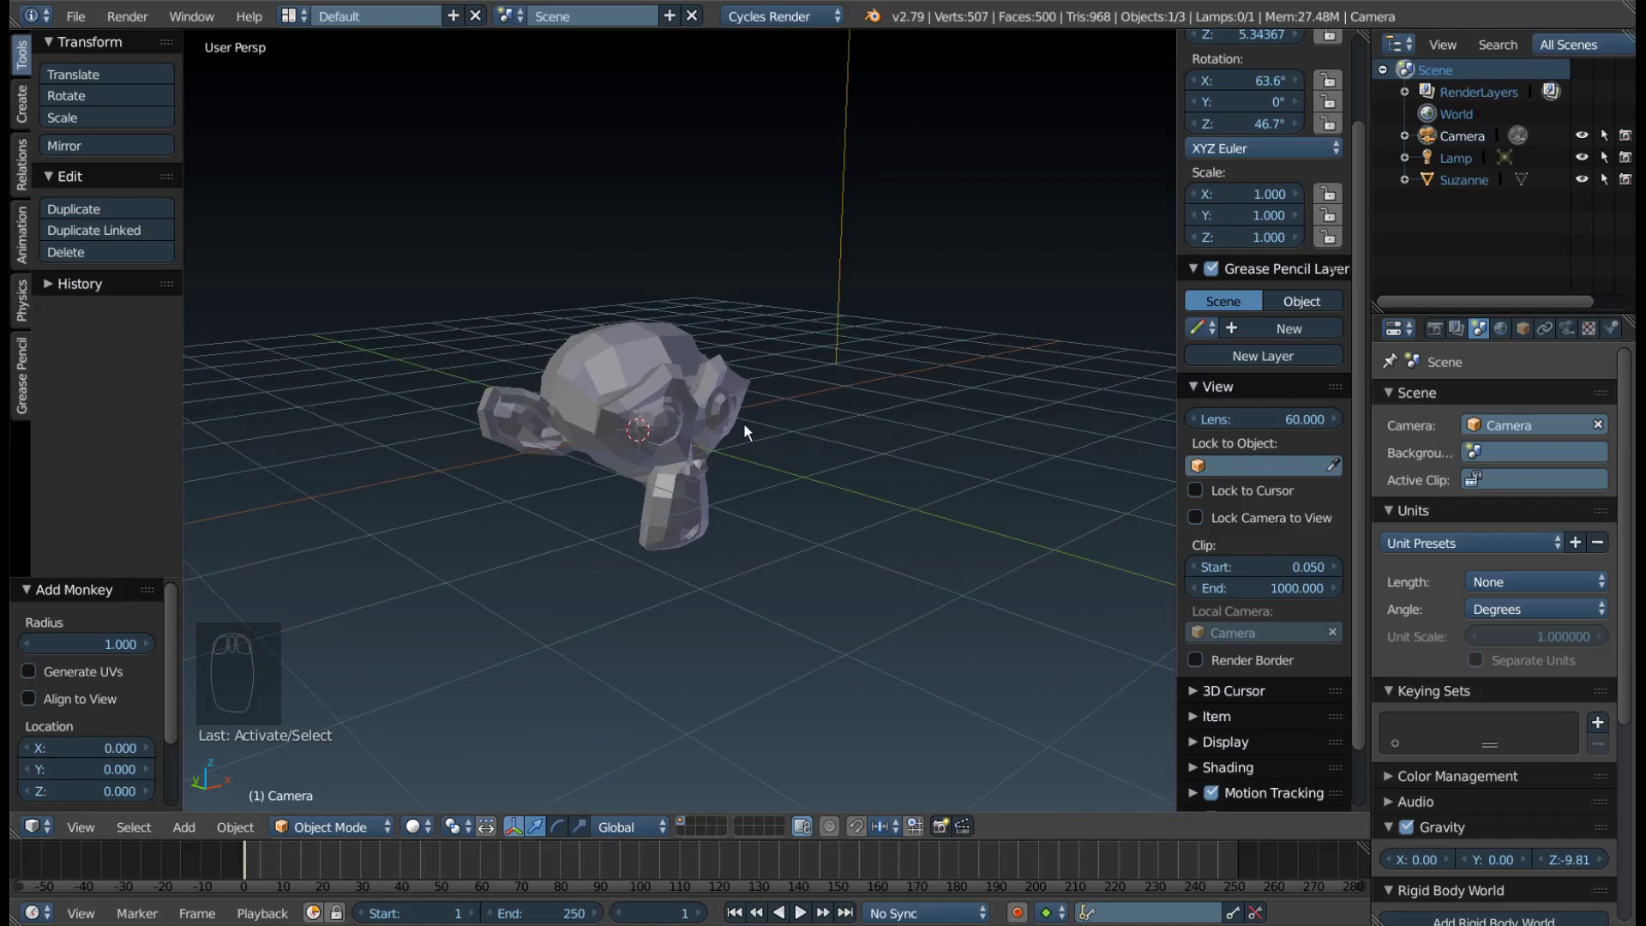
key(ctrl+alt+KP_0)
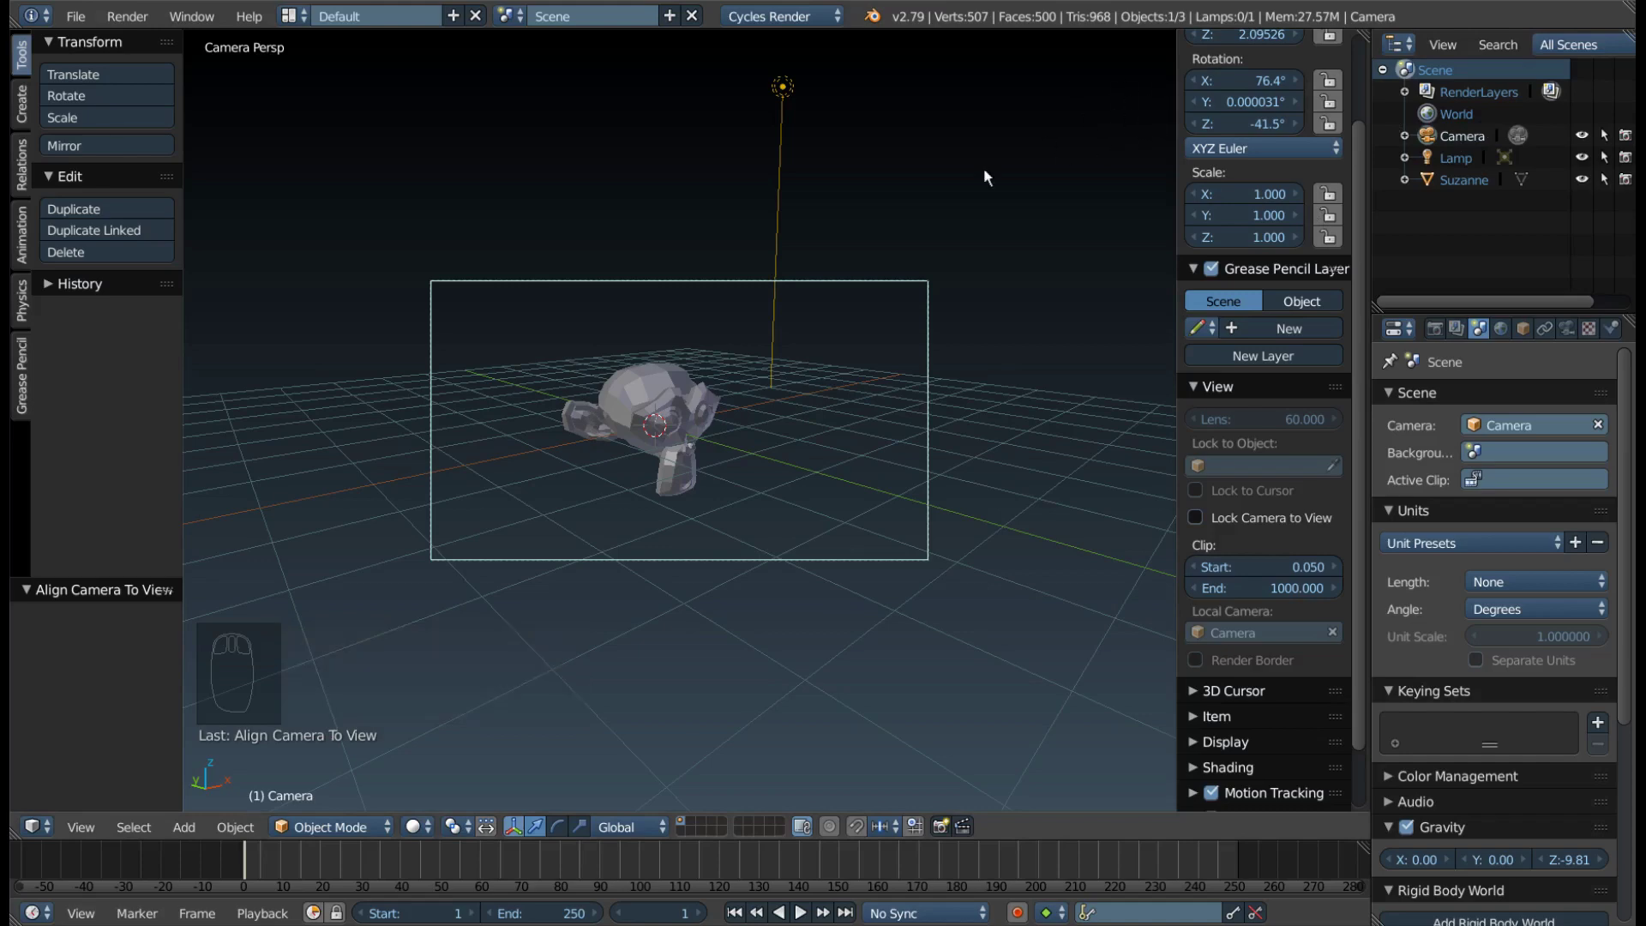
drag(663, 478, 436, 273)
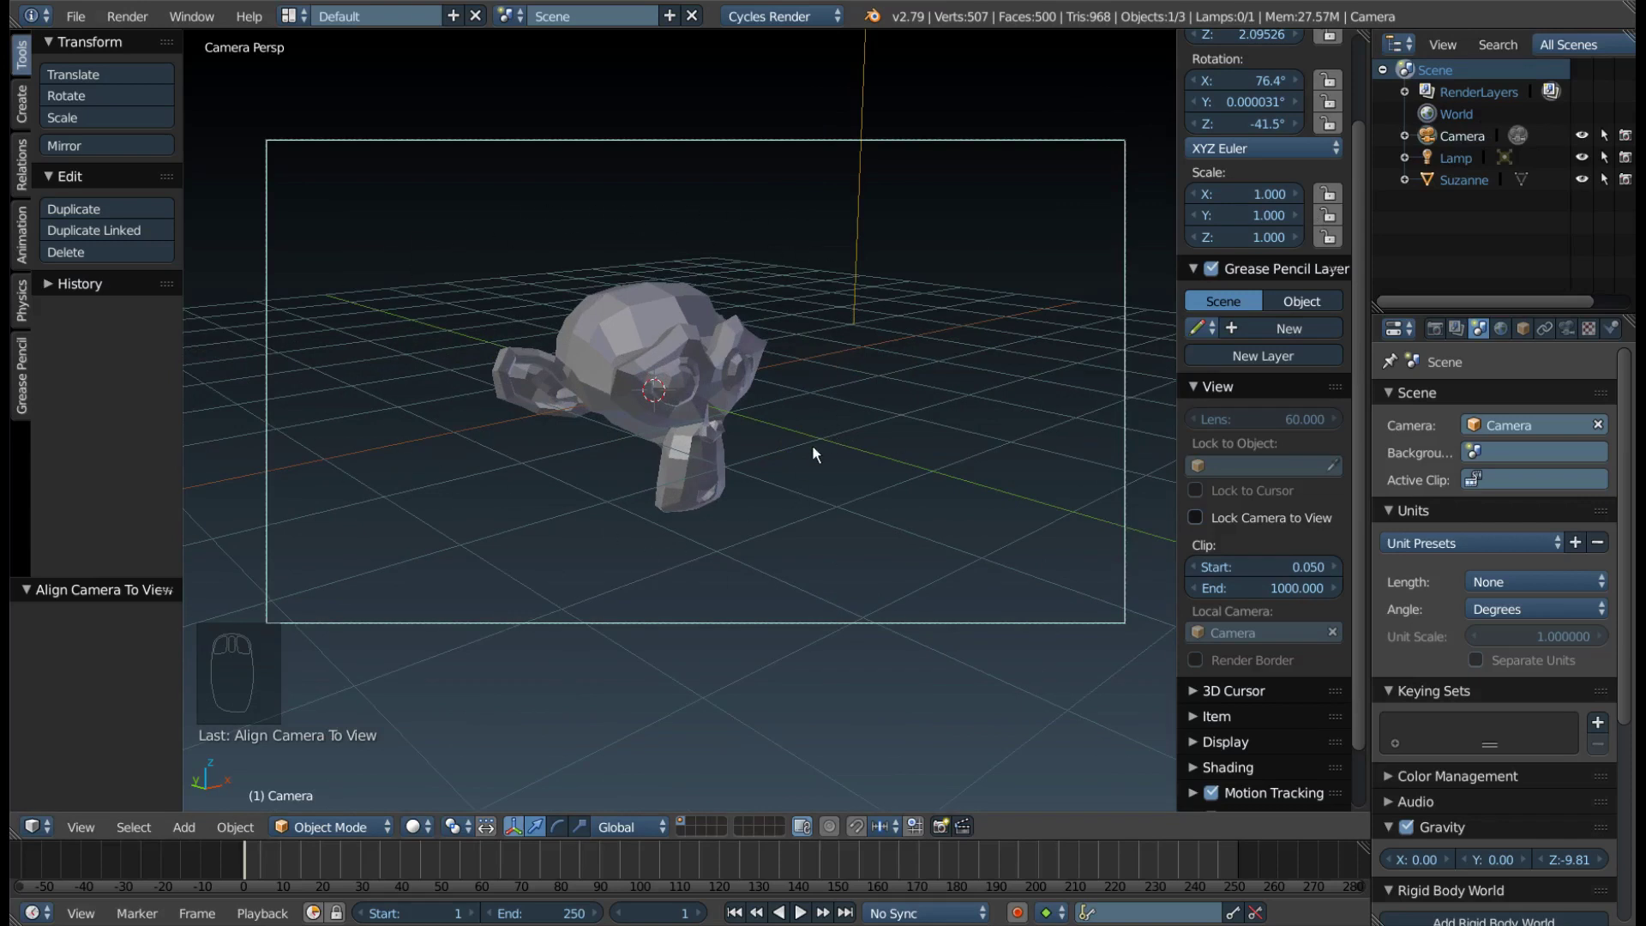
Duplicate the scene camera (Shift+D) as Camera.001 and place it elsewhere
key(F9)
middle_click(701, 555)
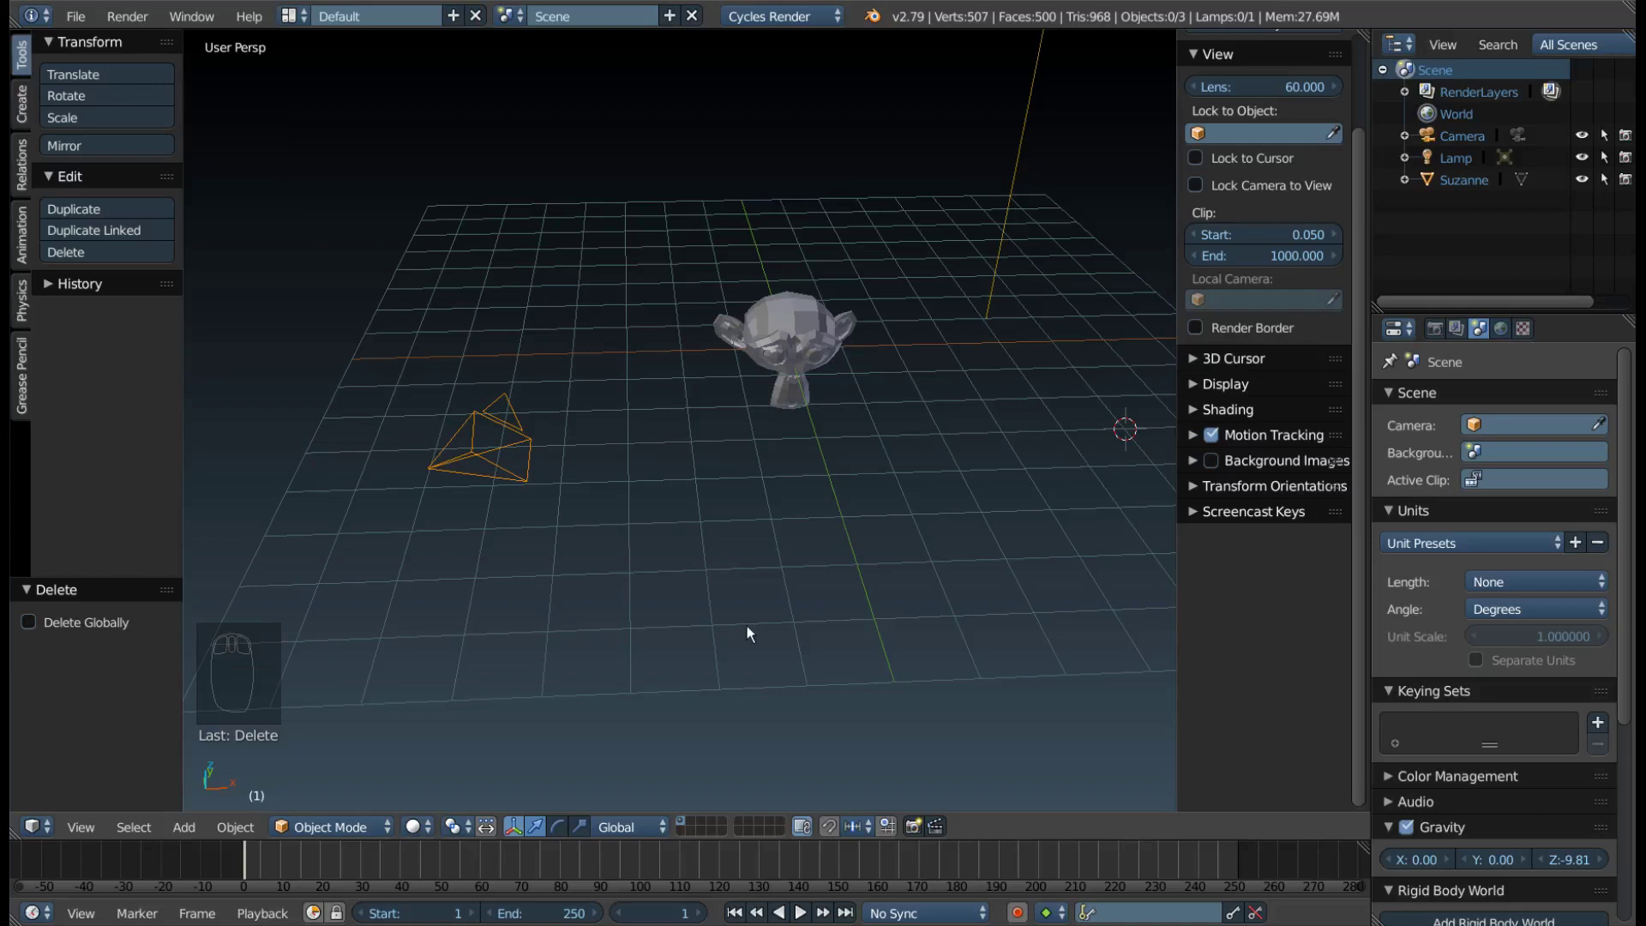
drag(664, 657, 422, 498)
drag(402, 472, 341, 466)
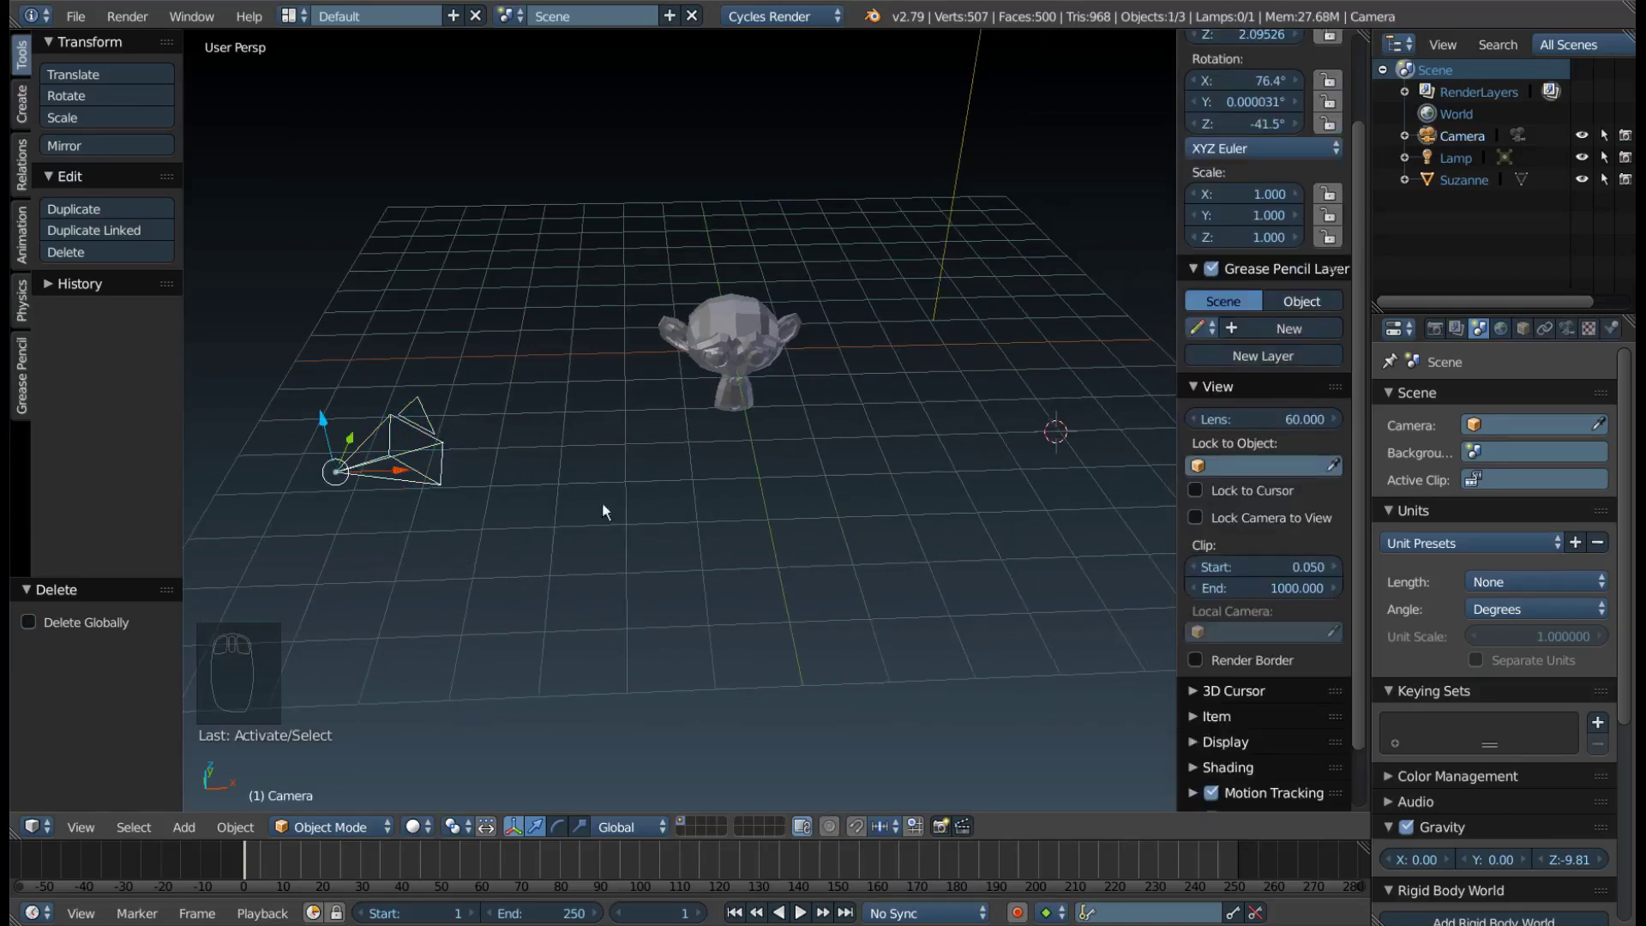
key(shift+d)
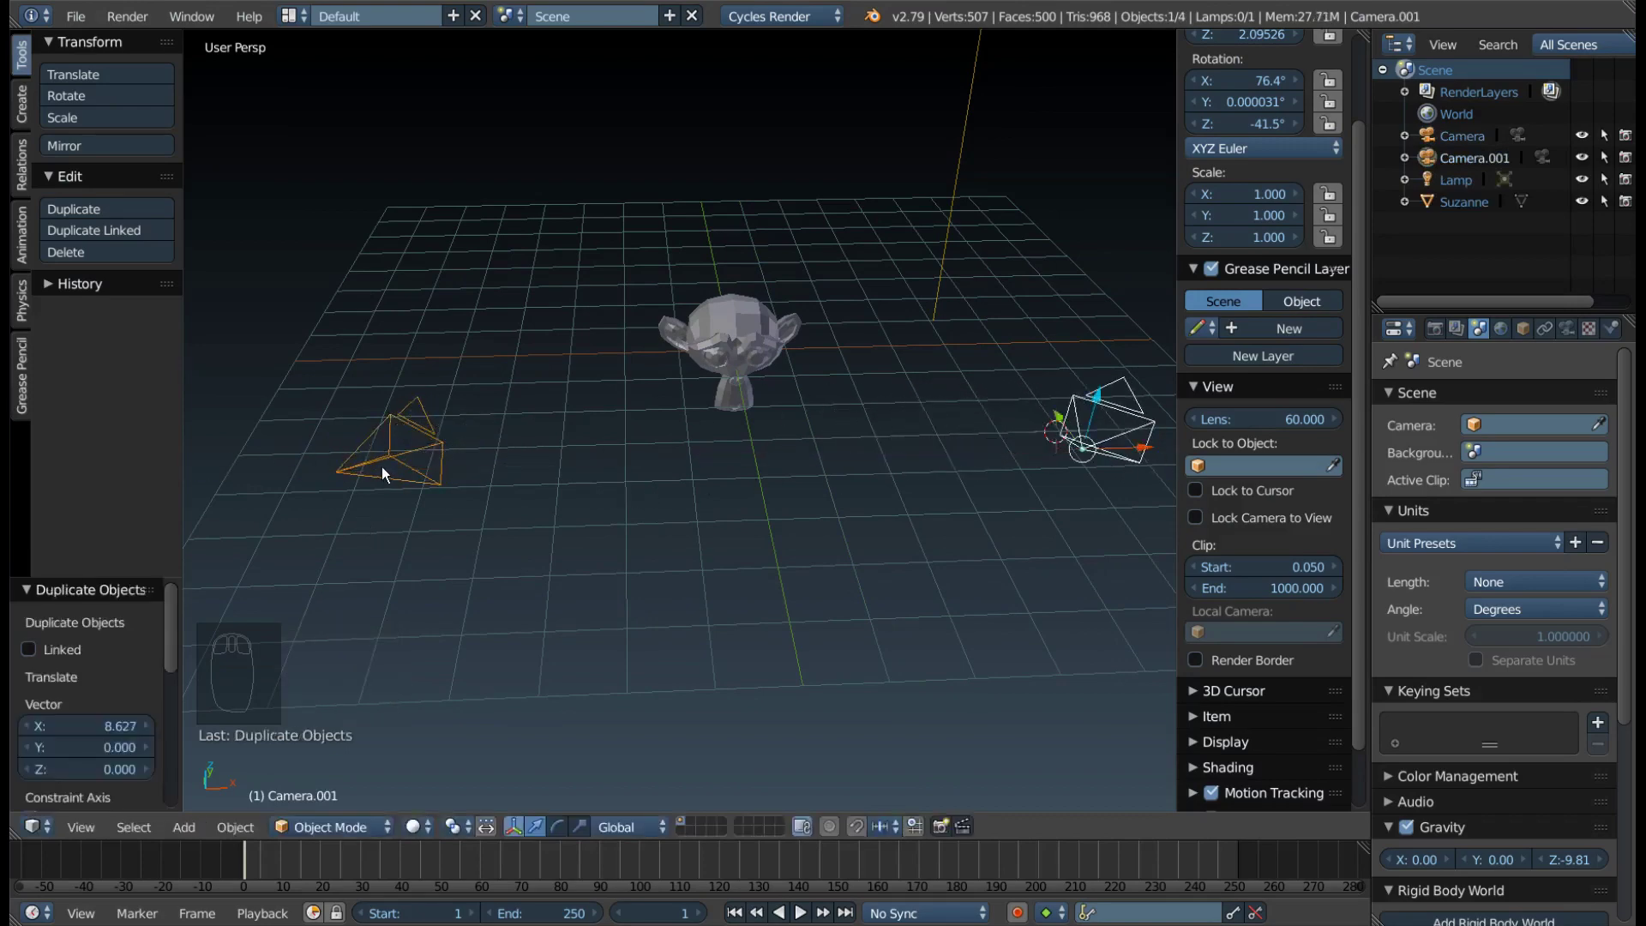
drag(458, 468, 569, 380)
Make Camera.001 the active scene camera and look through its frame
key(KP_0)
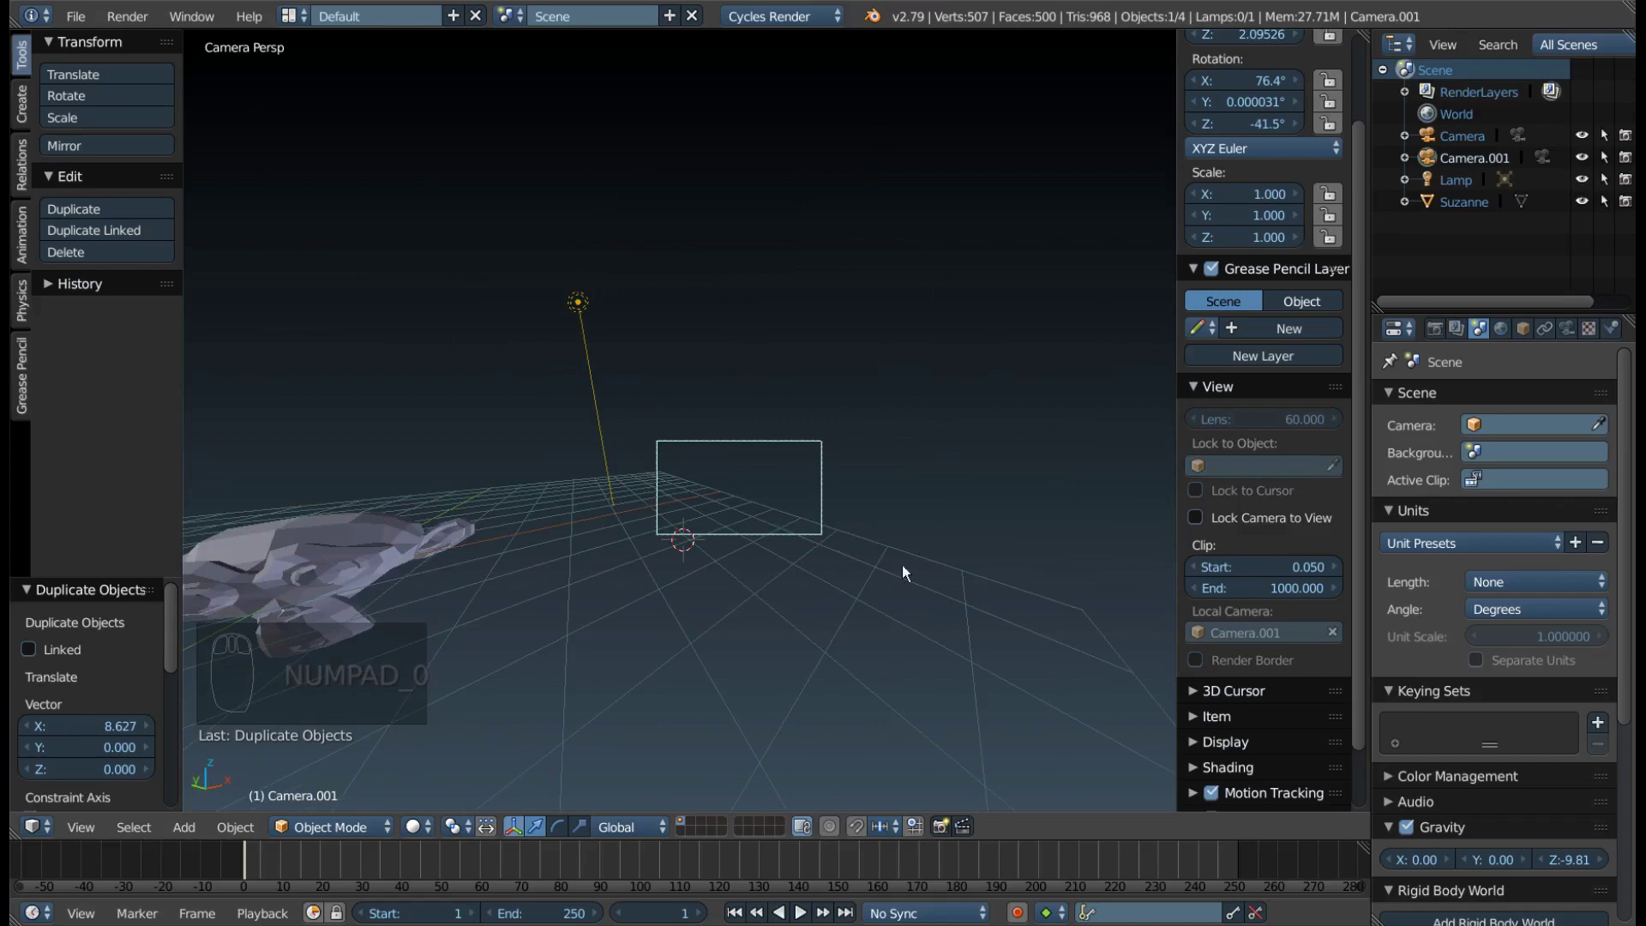
drag(757, 594, 256, 361)
drag(255, 361, 646, 506)
key(KP_0)
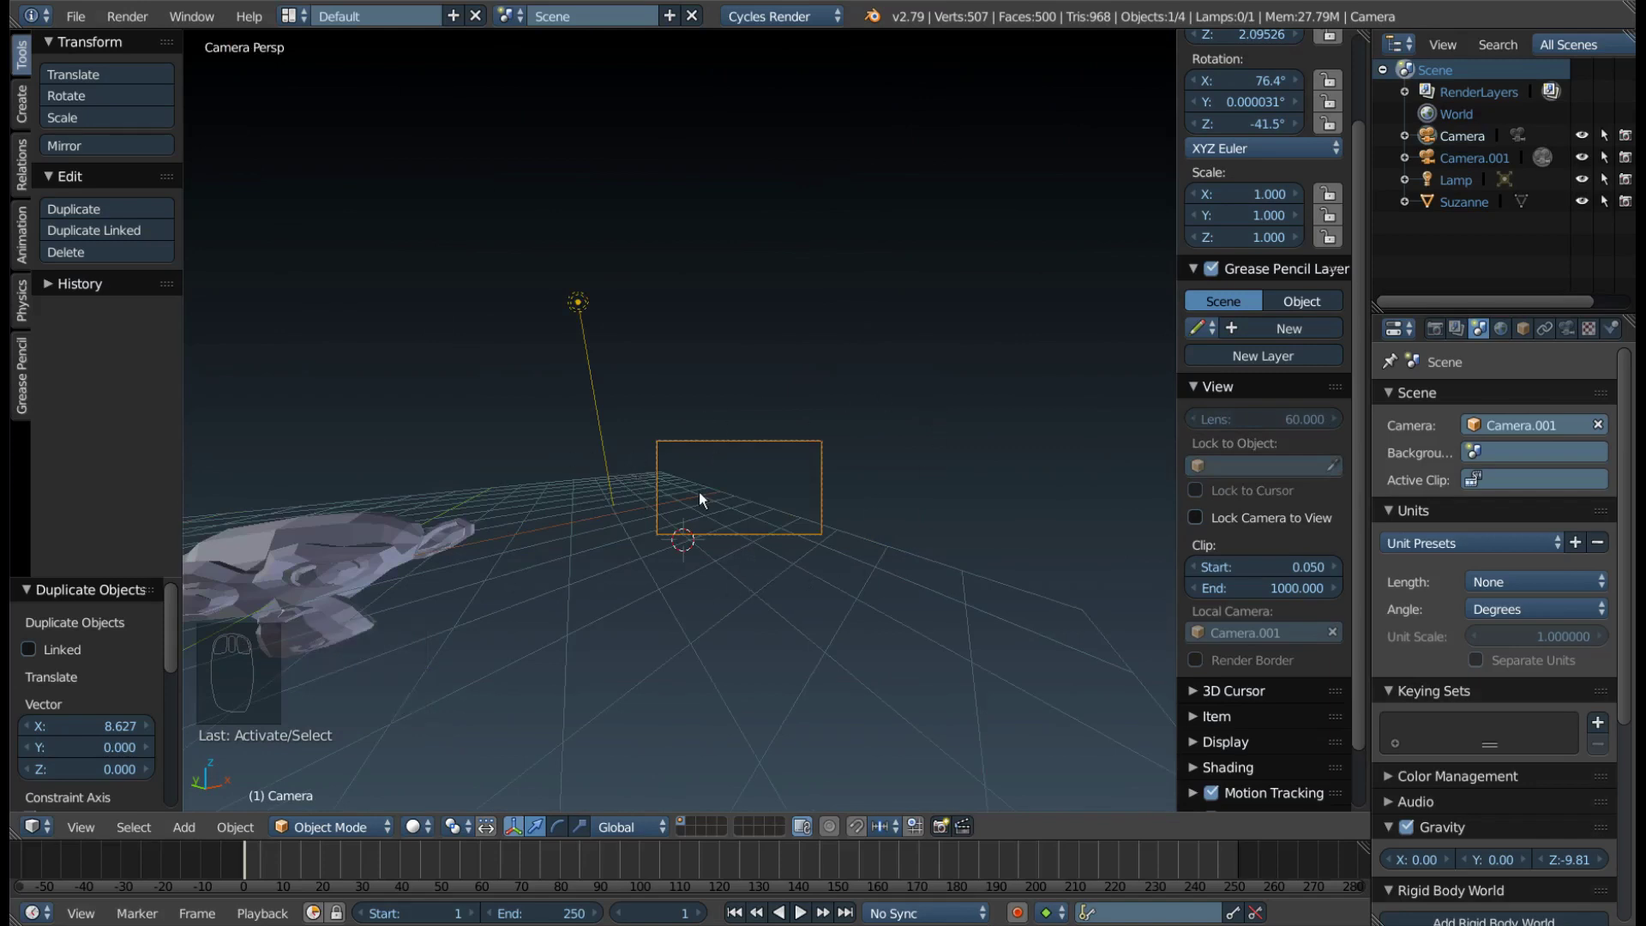
scroll(down, 3)
drag(702, 503, 895, 482)
drag(895, 482, 894, 483)
middle_click(895, 483)
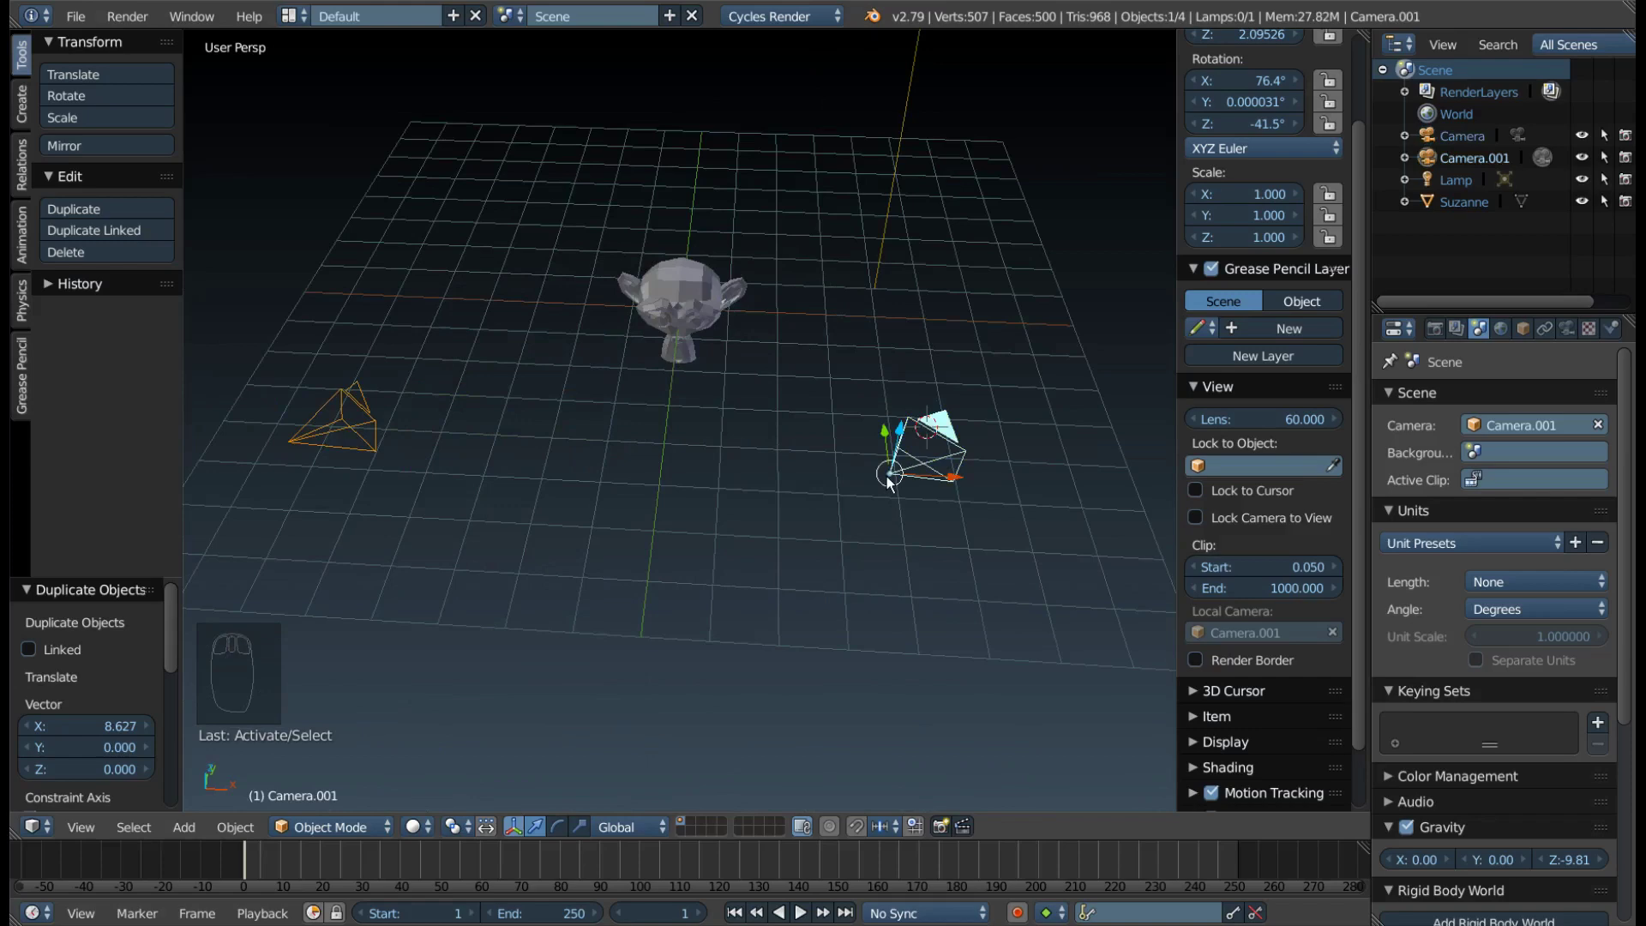
key(ctrl+KP_0)
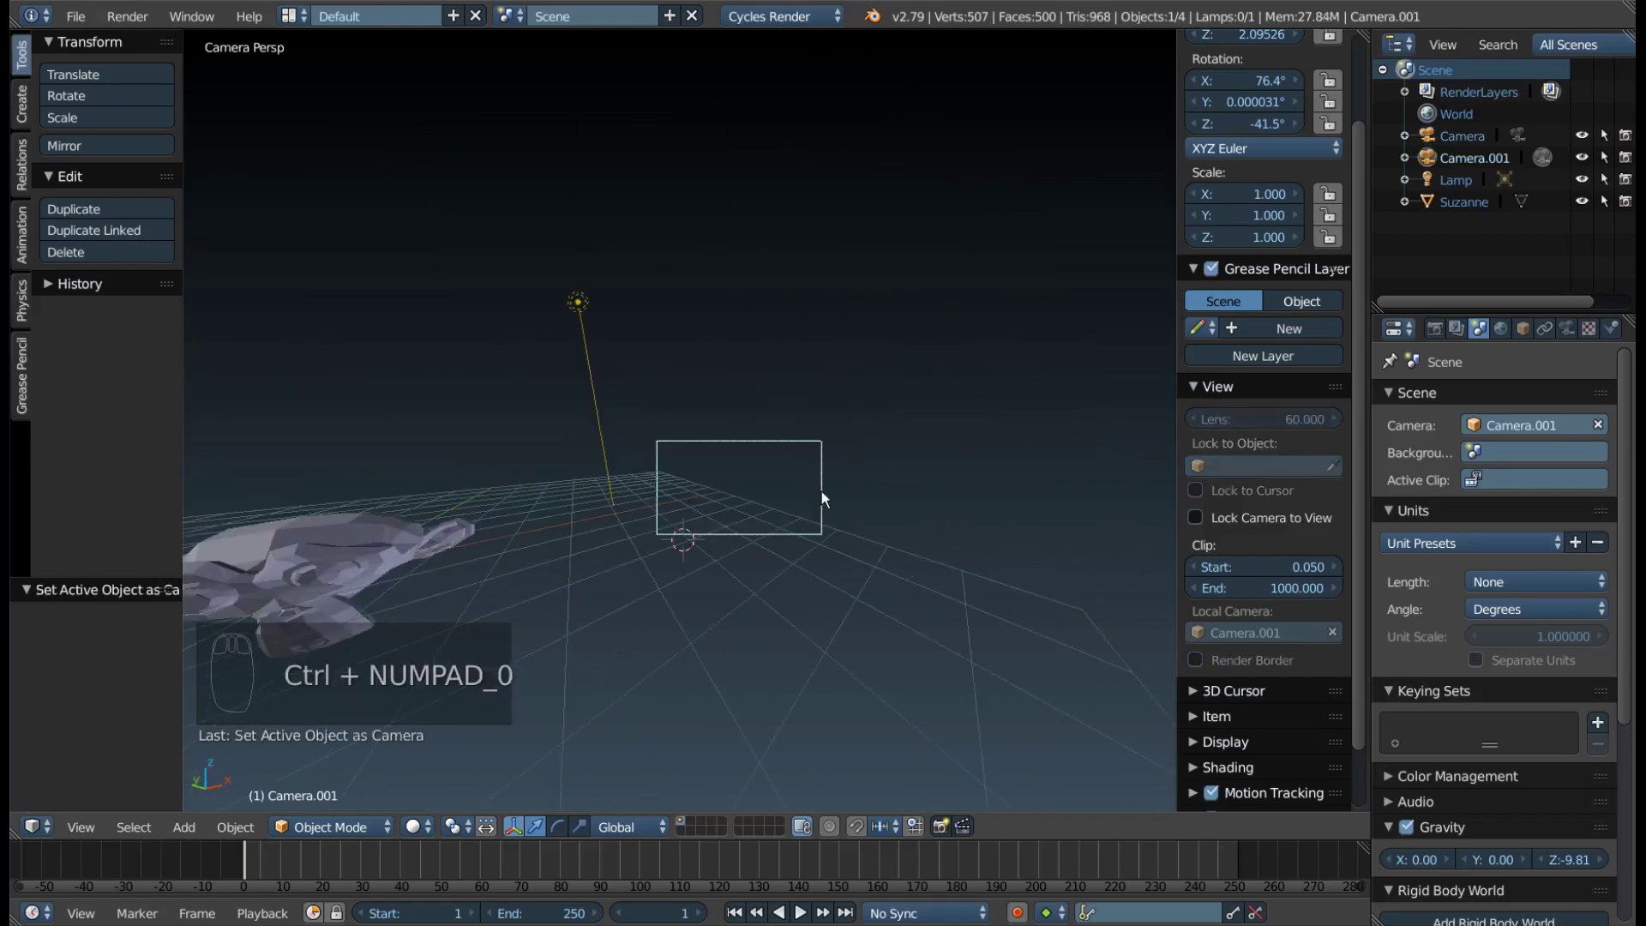
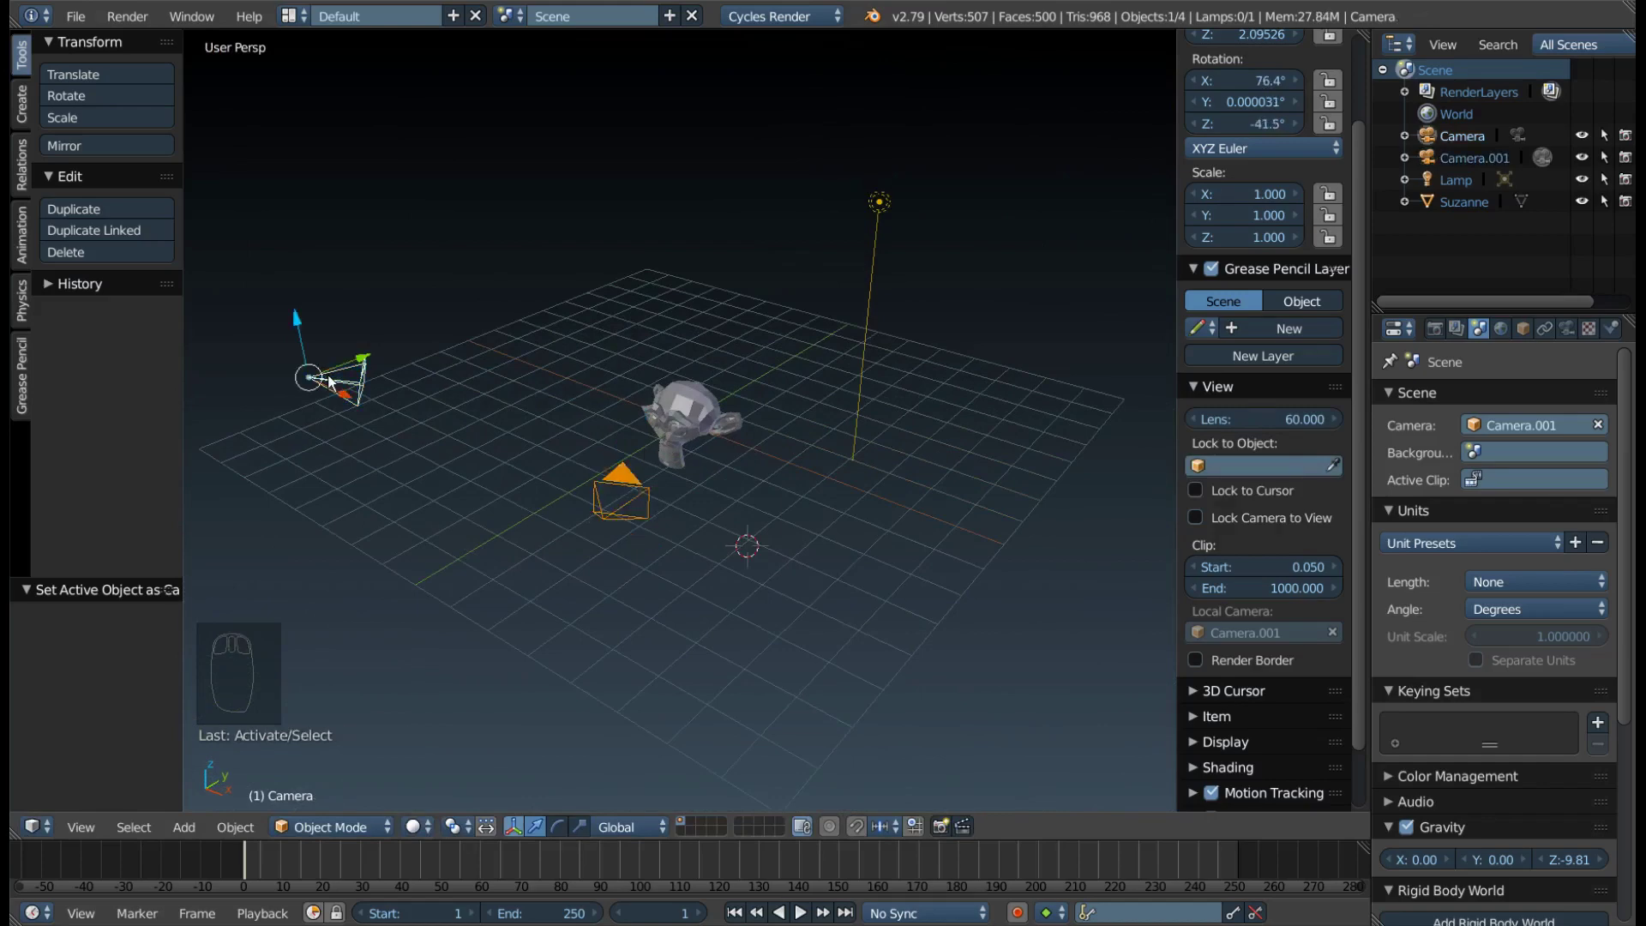
Set the original Camera active again with Ctrl+Numpad0 and view Suzanne through it
key(ctrl+KP_0)
drag(838, 369, 761, 488)
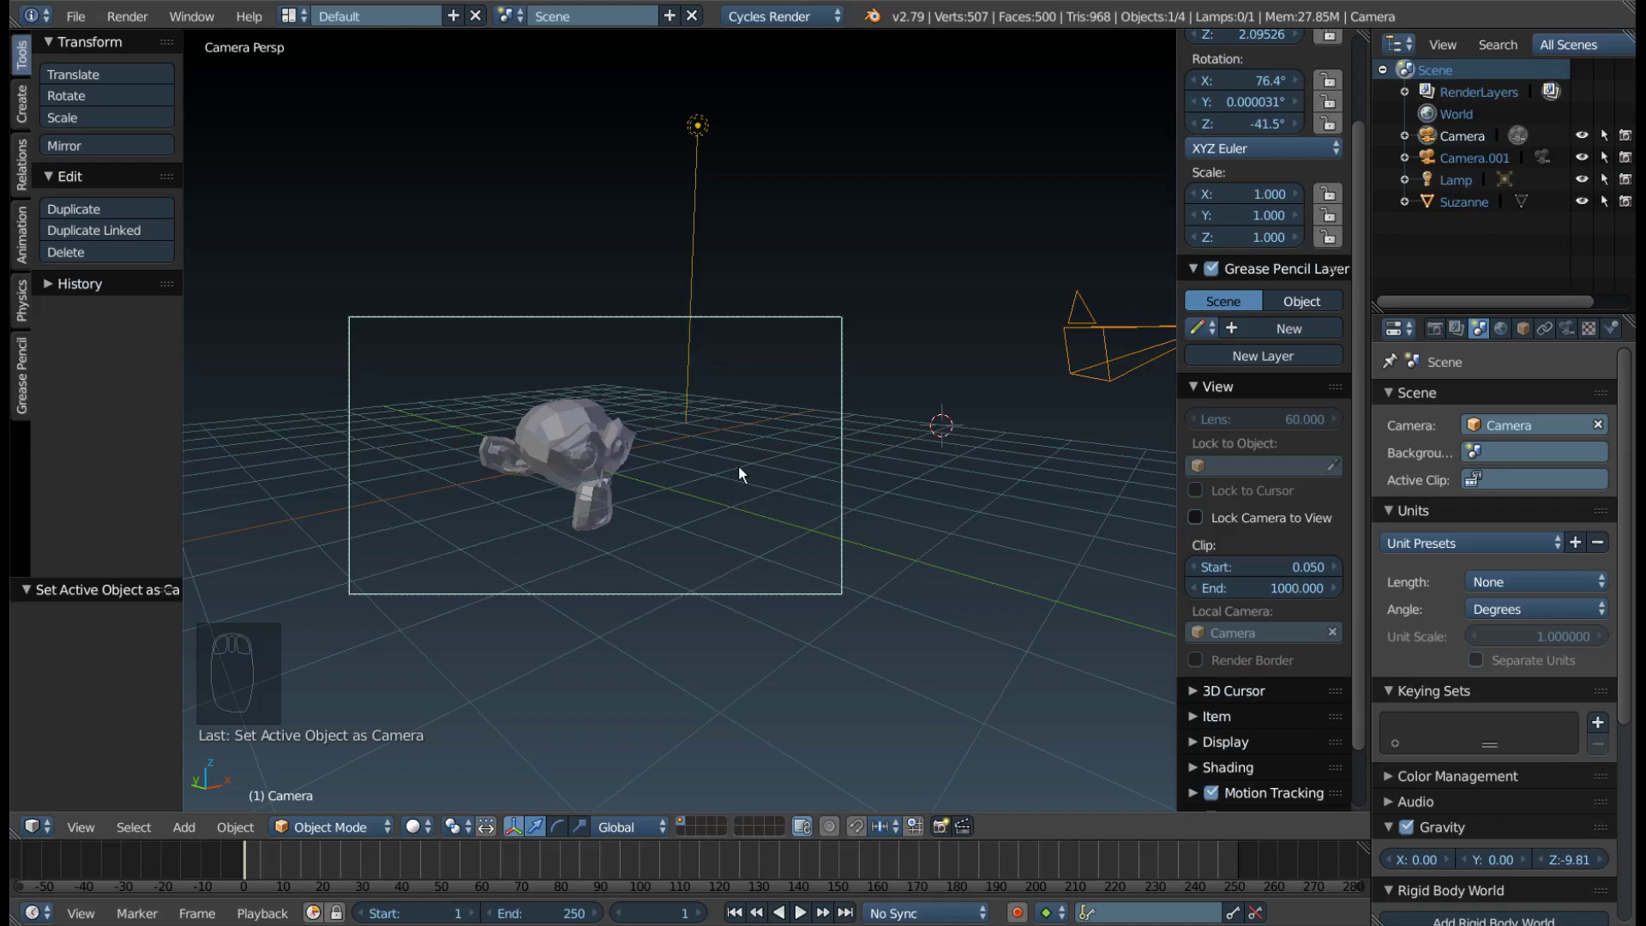
Fly the camera (Shift+F) to a closer angle on Suzanne and keep the new position
key(shift+f)
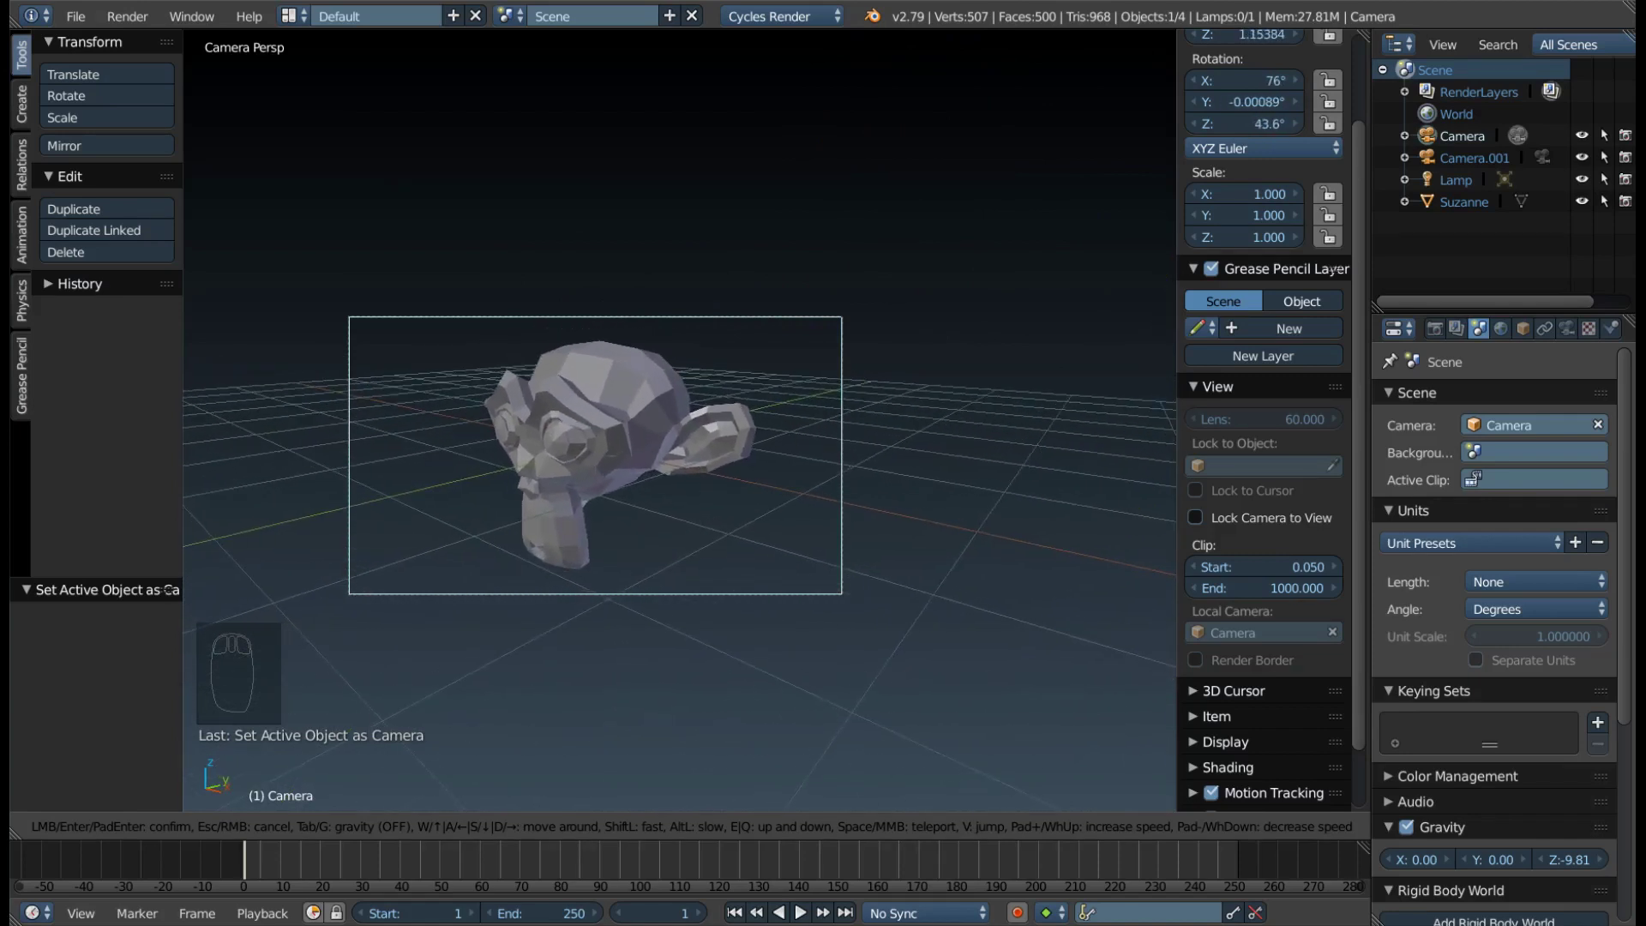
key(shift+f)
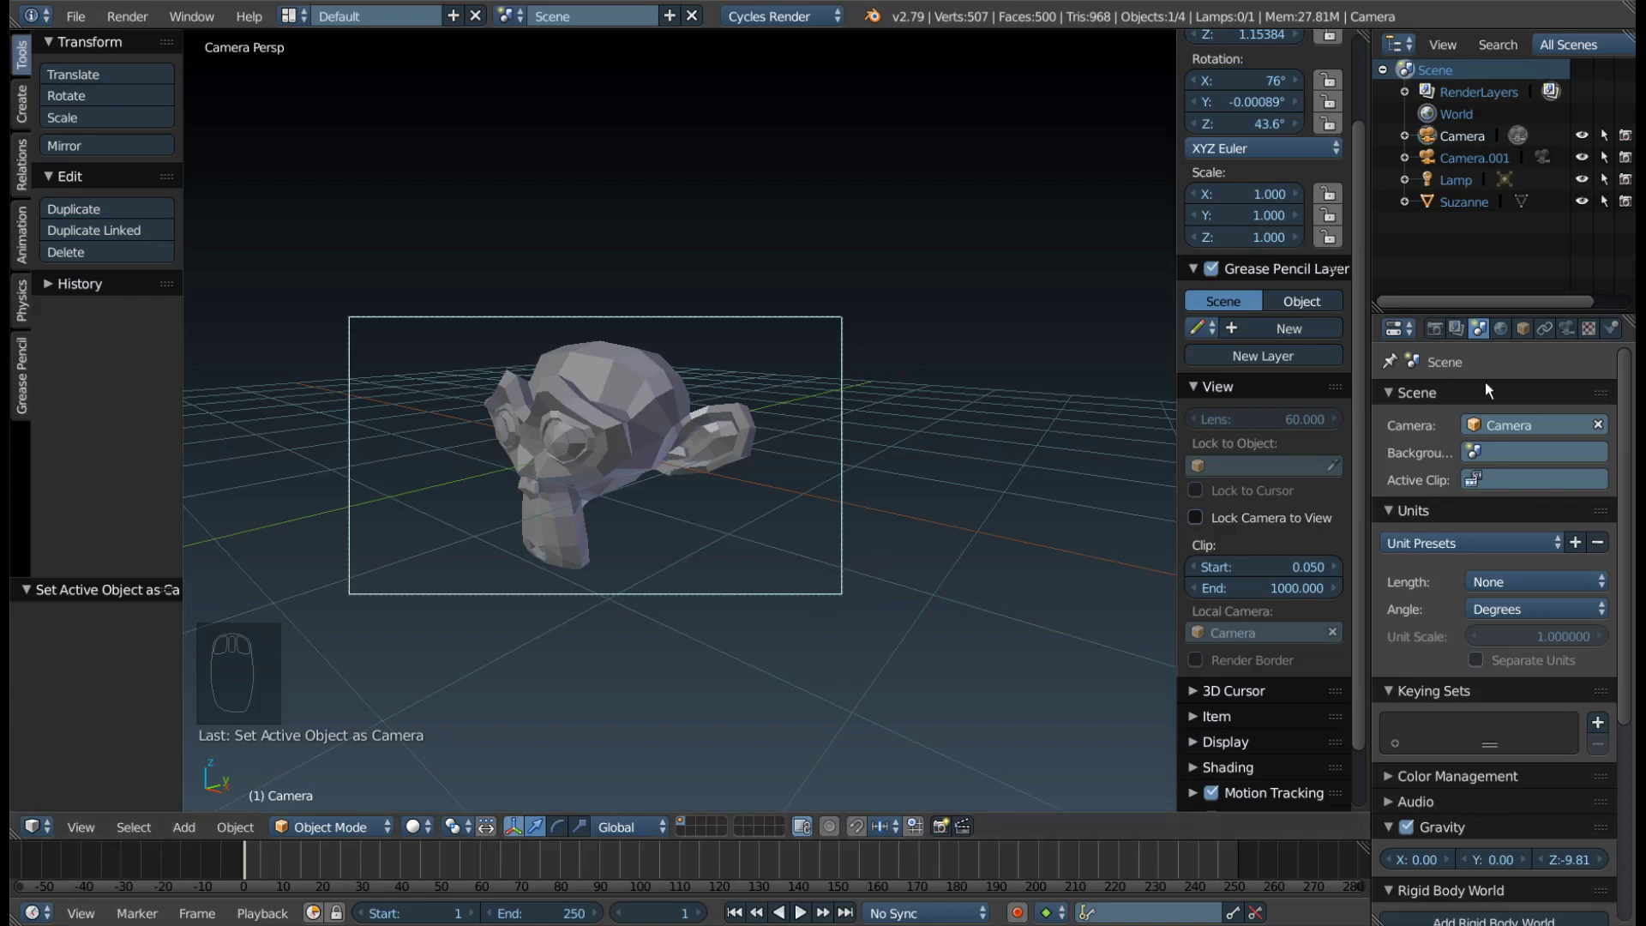
In the camera's Lens panel switch to Orthographic, set Clipping Start 0.030 and adjust Orthographic Scale
click(1567, 337)
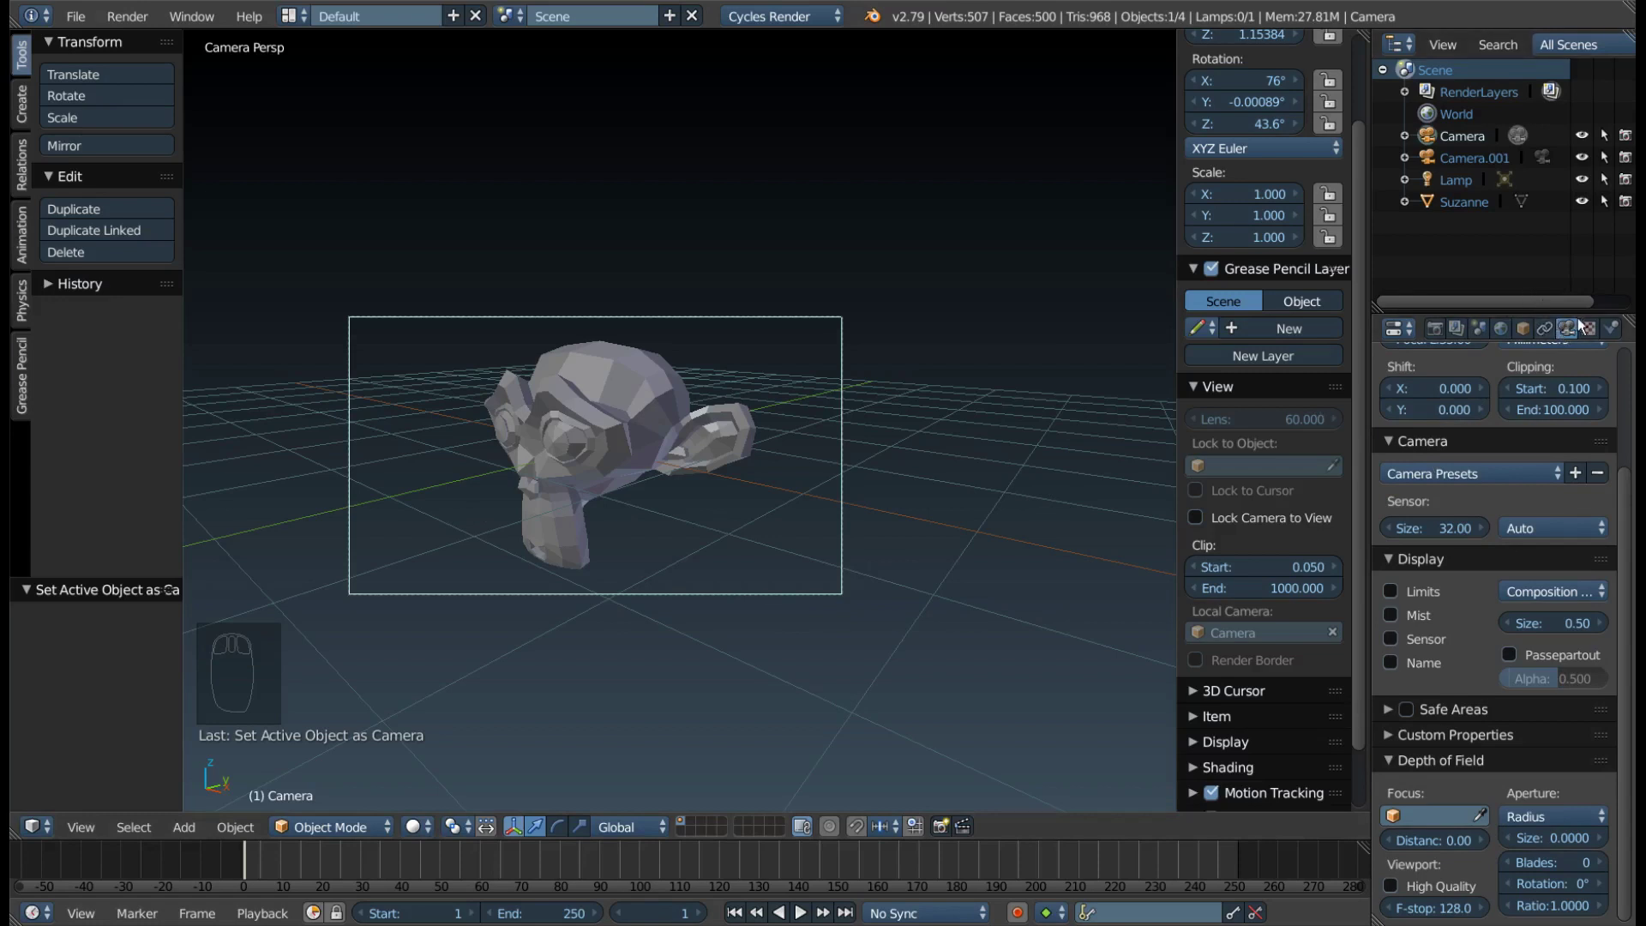
drag(1536, 433, 1391, 457)
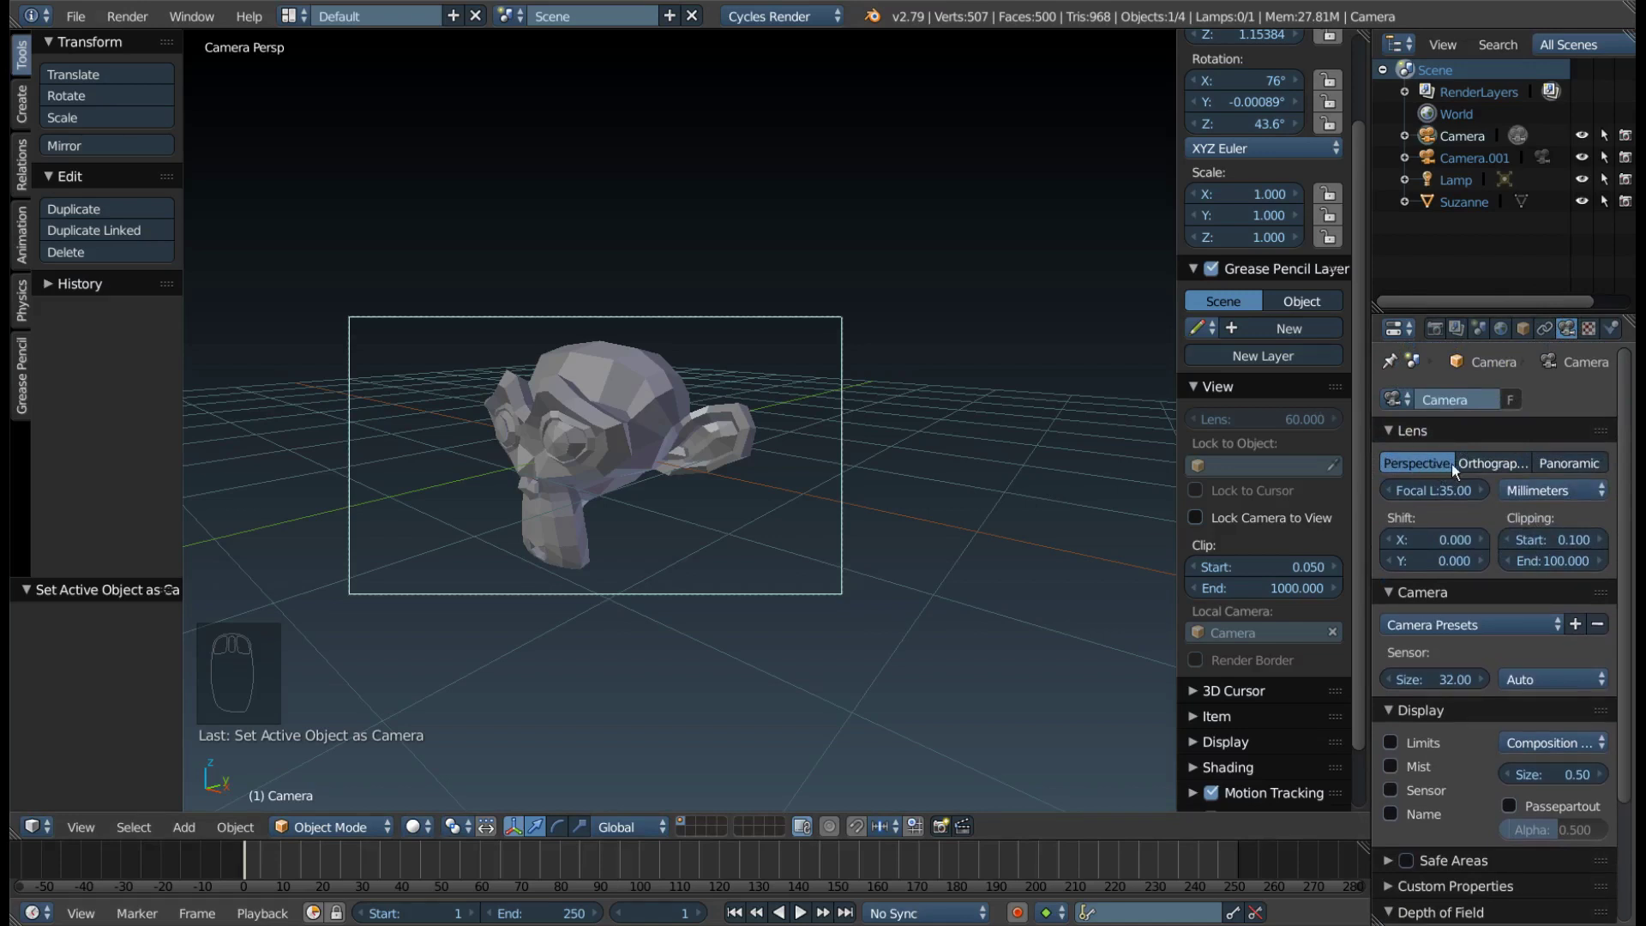
click(1490, 474)
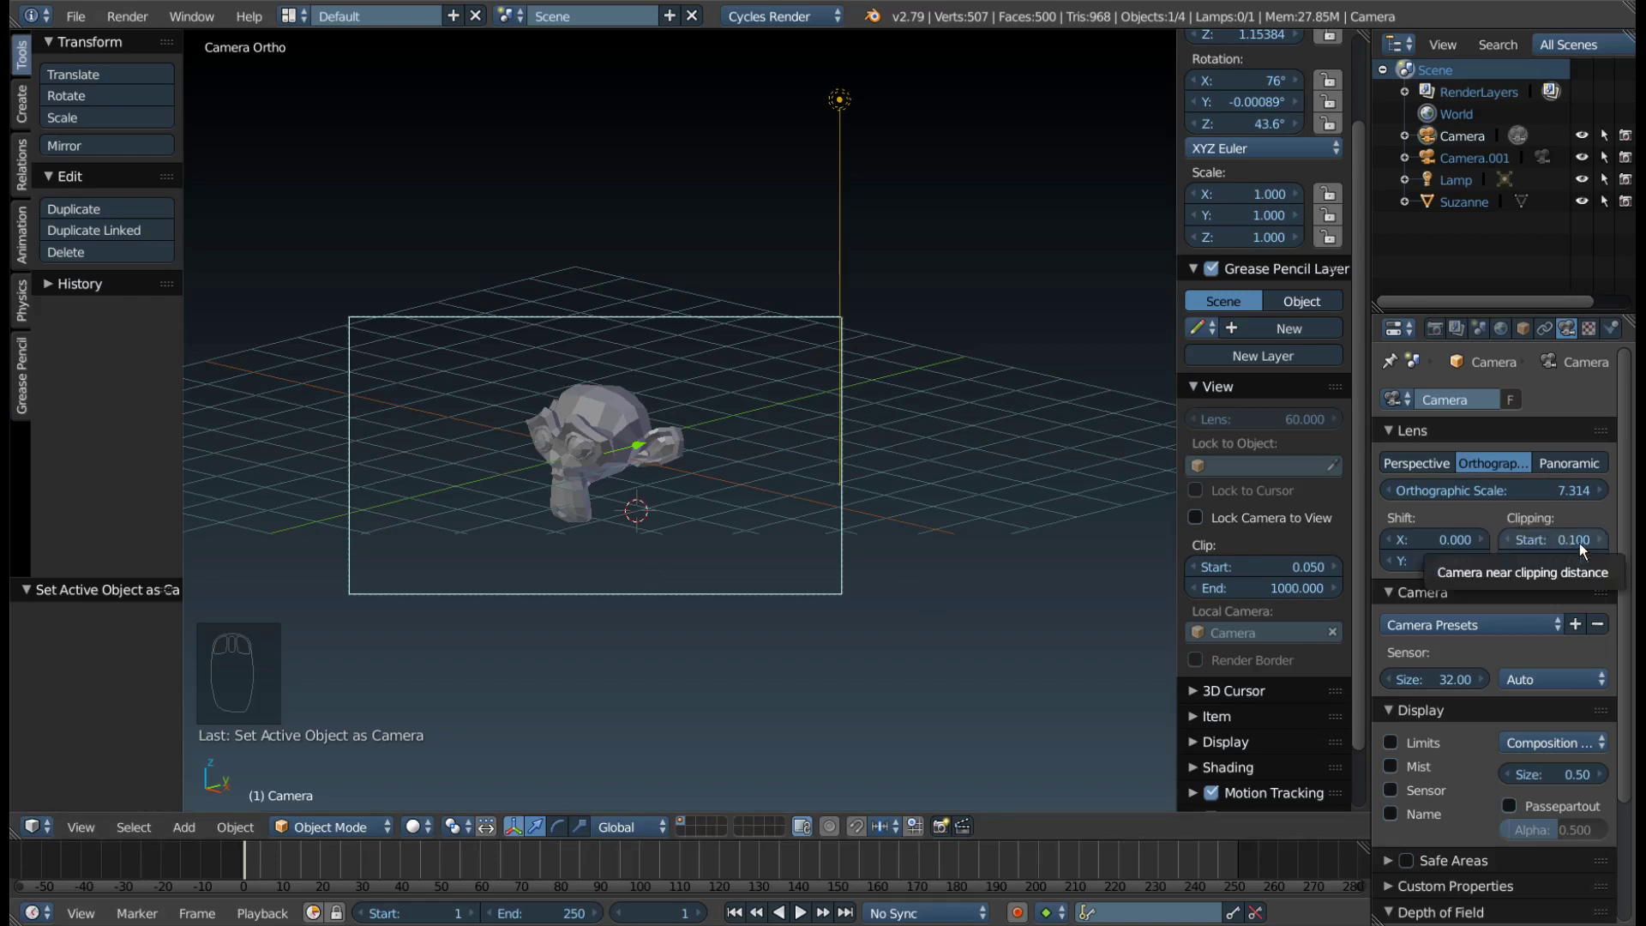
click(1584, 550)
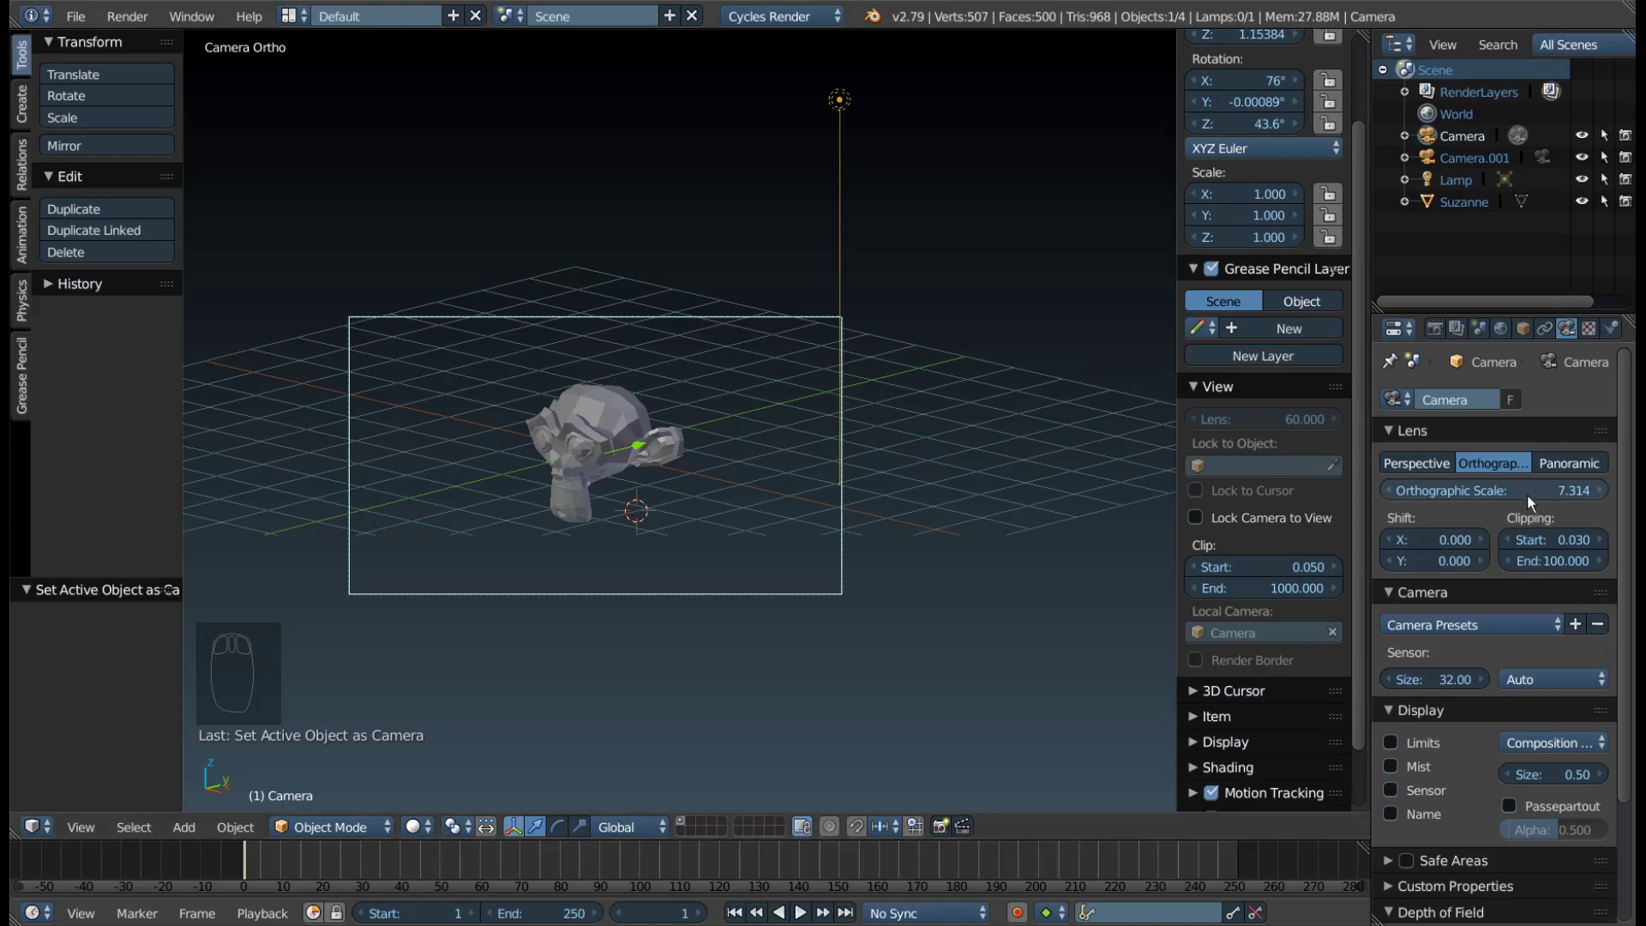
click(1539, 495)
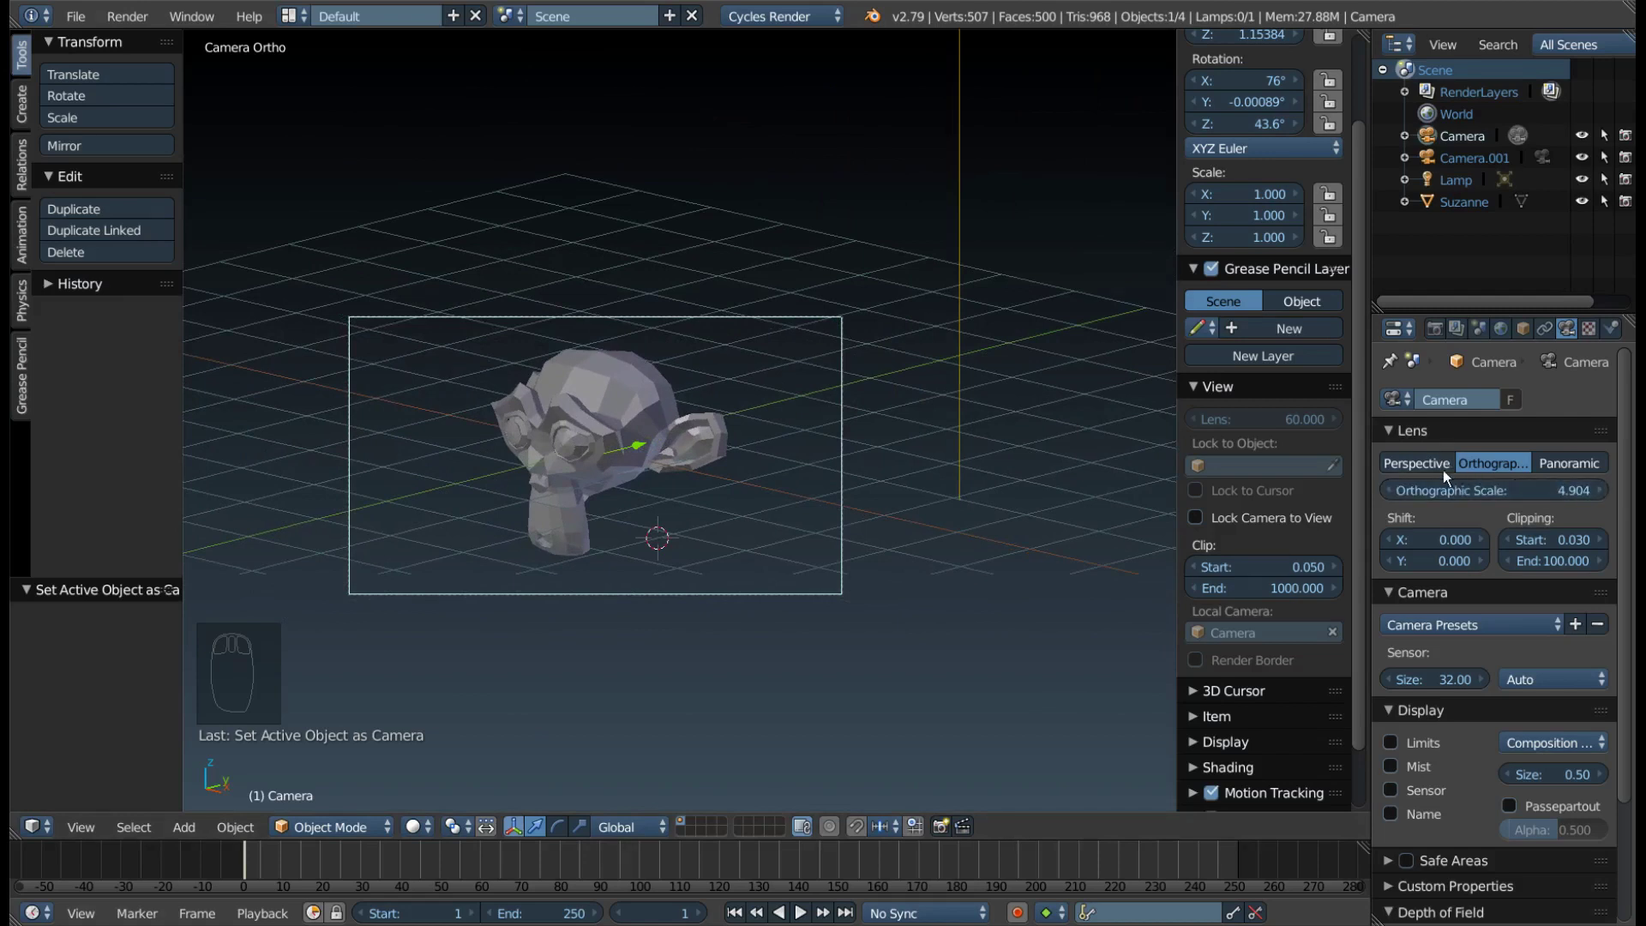
Return the camera to Perspective and give it a 60 mm focal length
click(1437, 470)
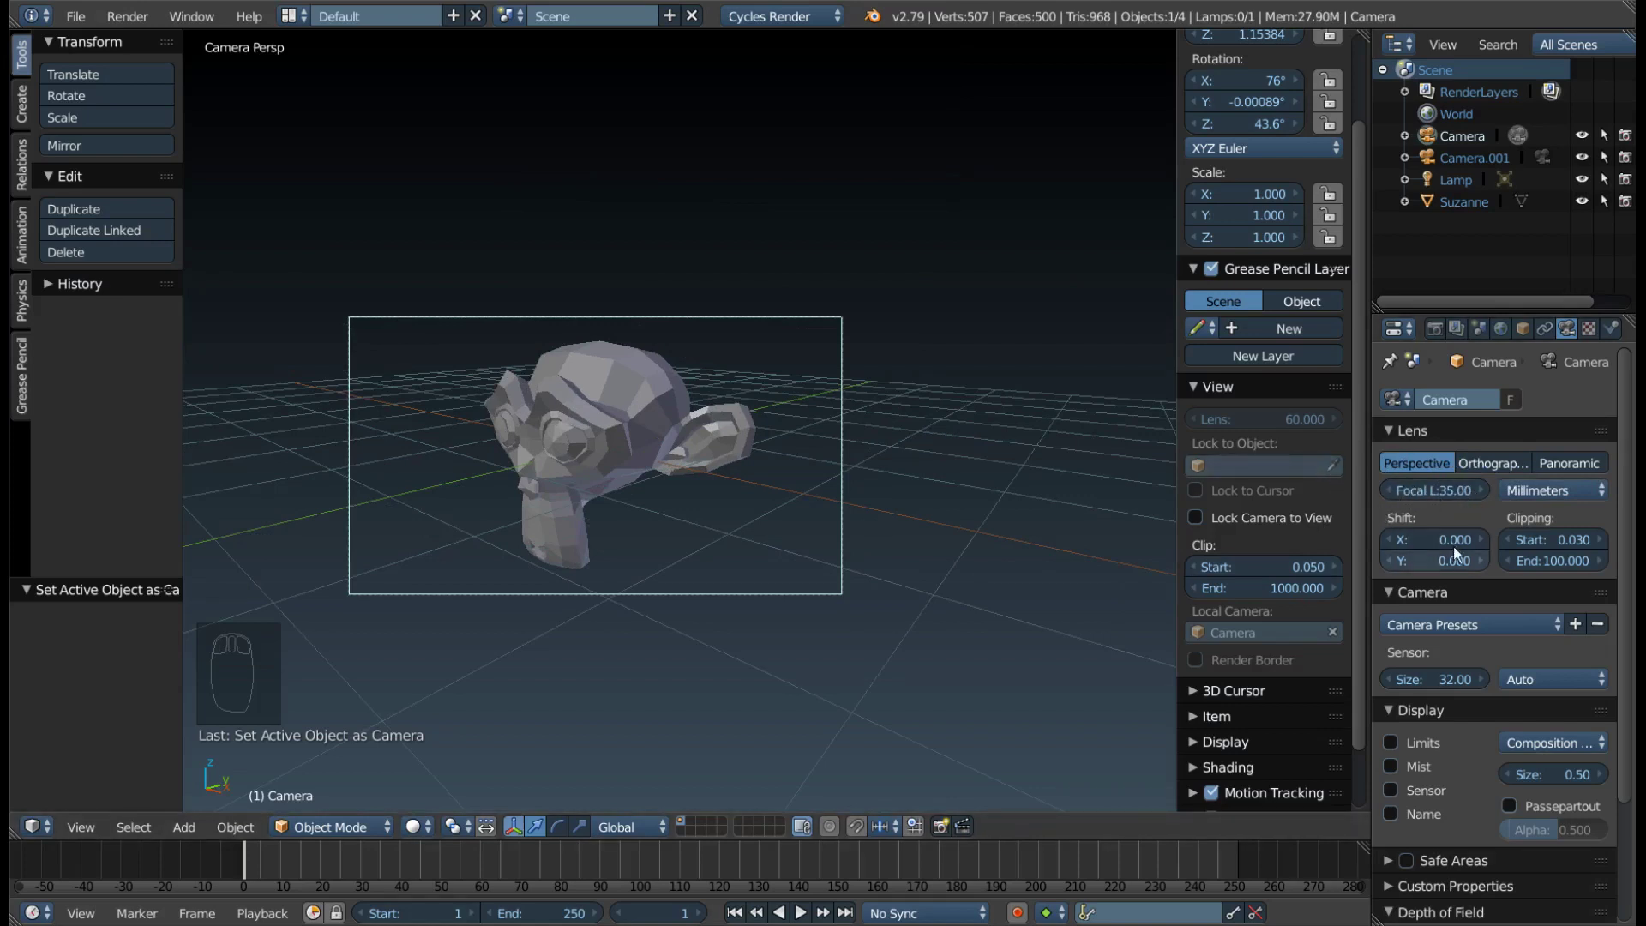
scroll(up, 3)
drag(1280, 459, 1306, 353)
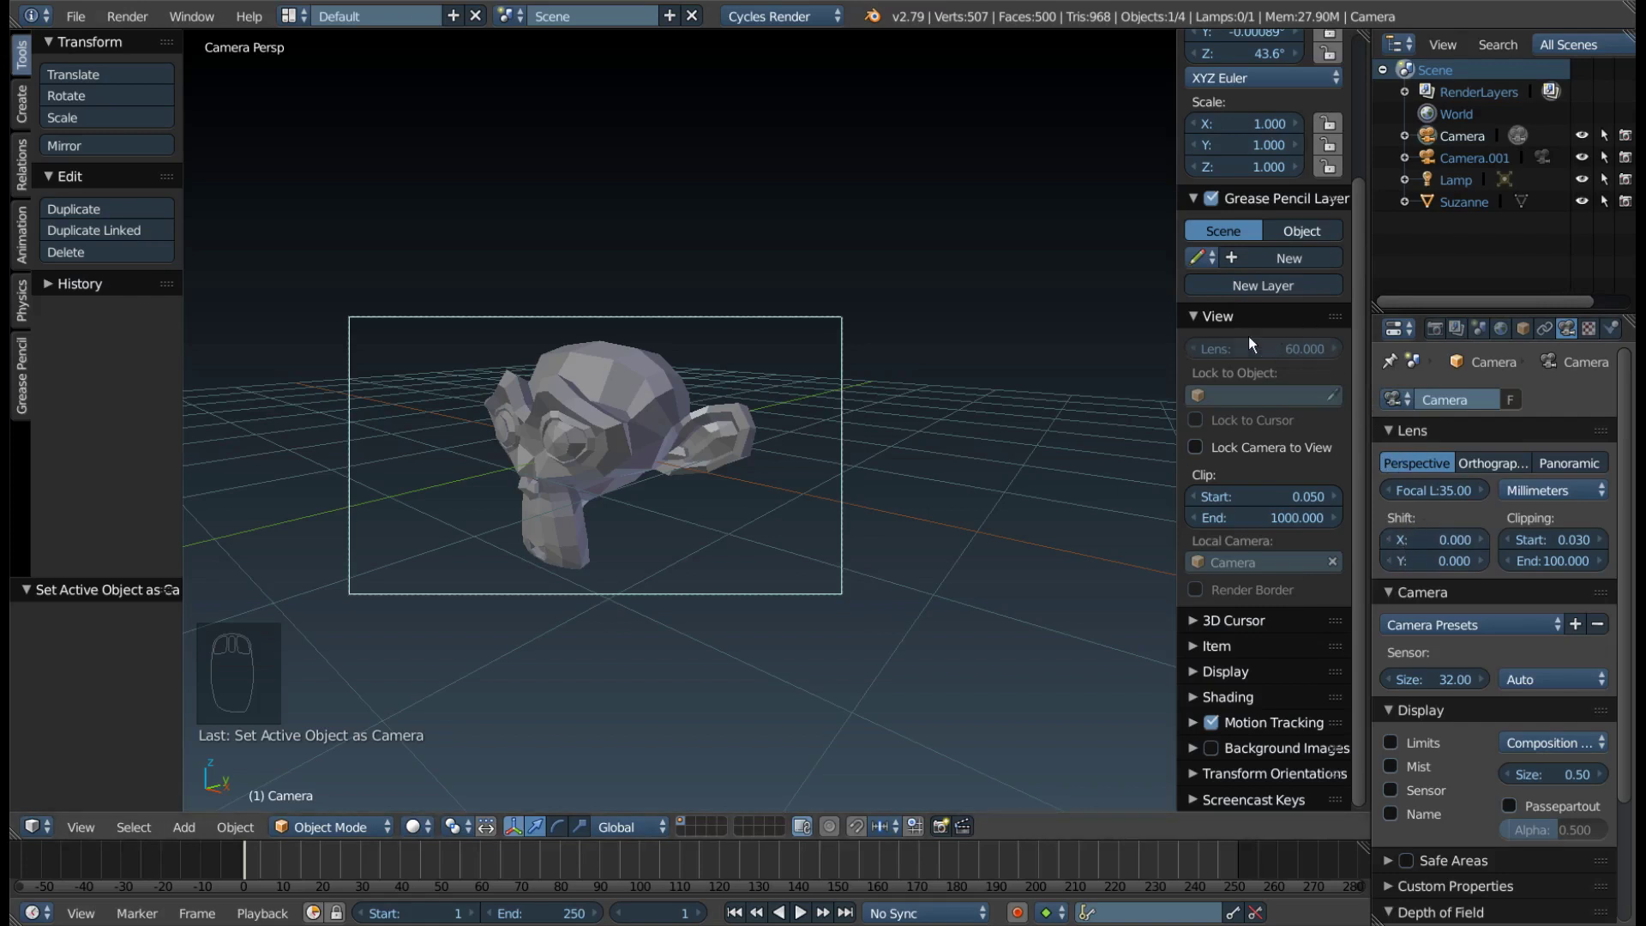
drag(1377, 510, 1416, 500)
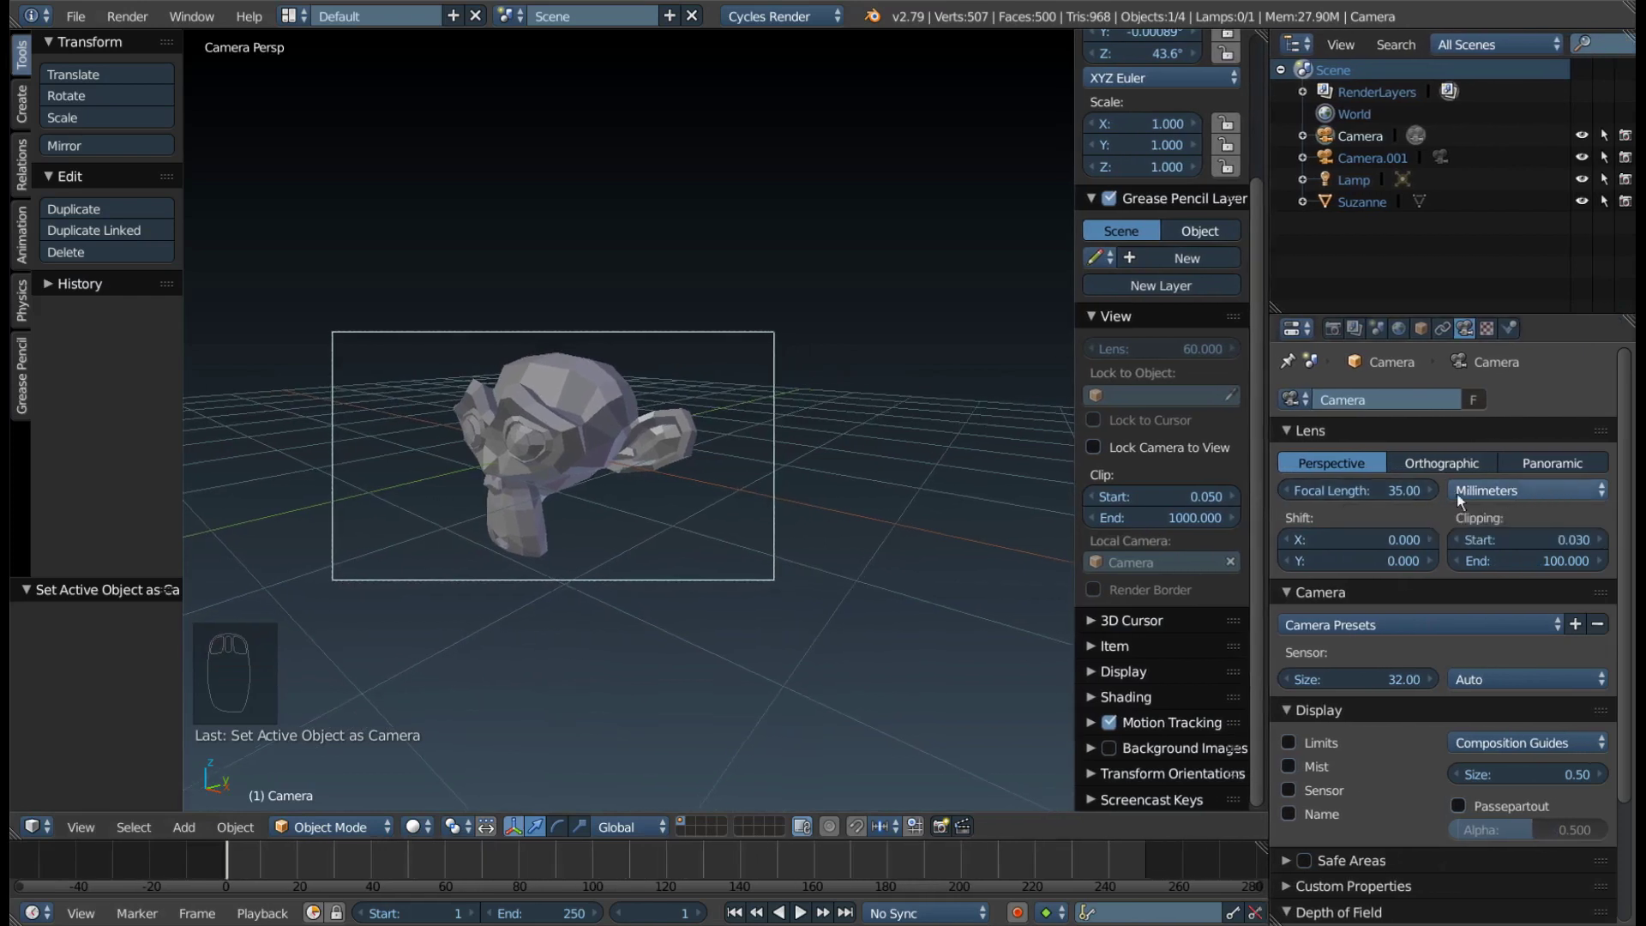
click(1385, 498)
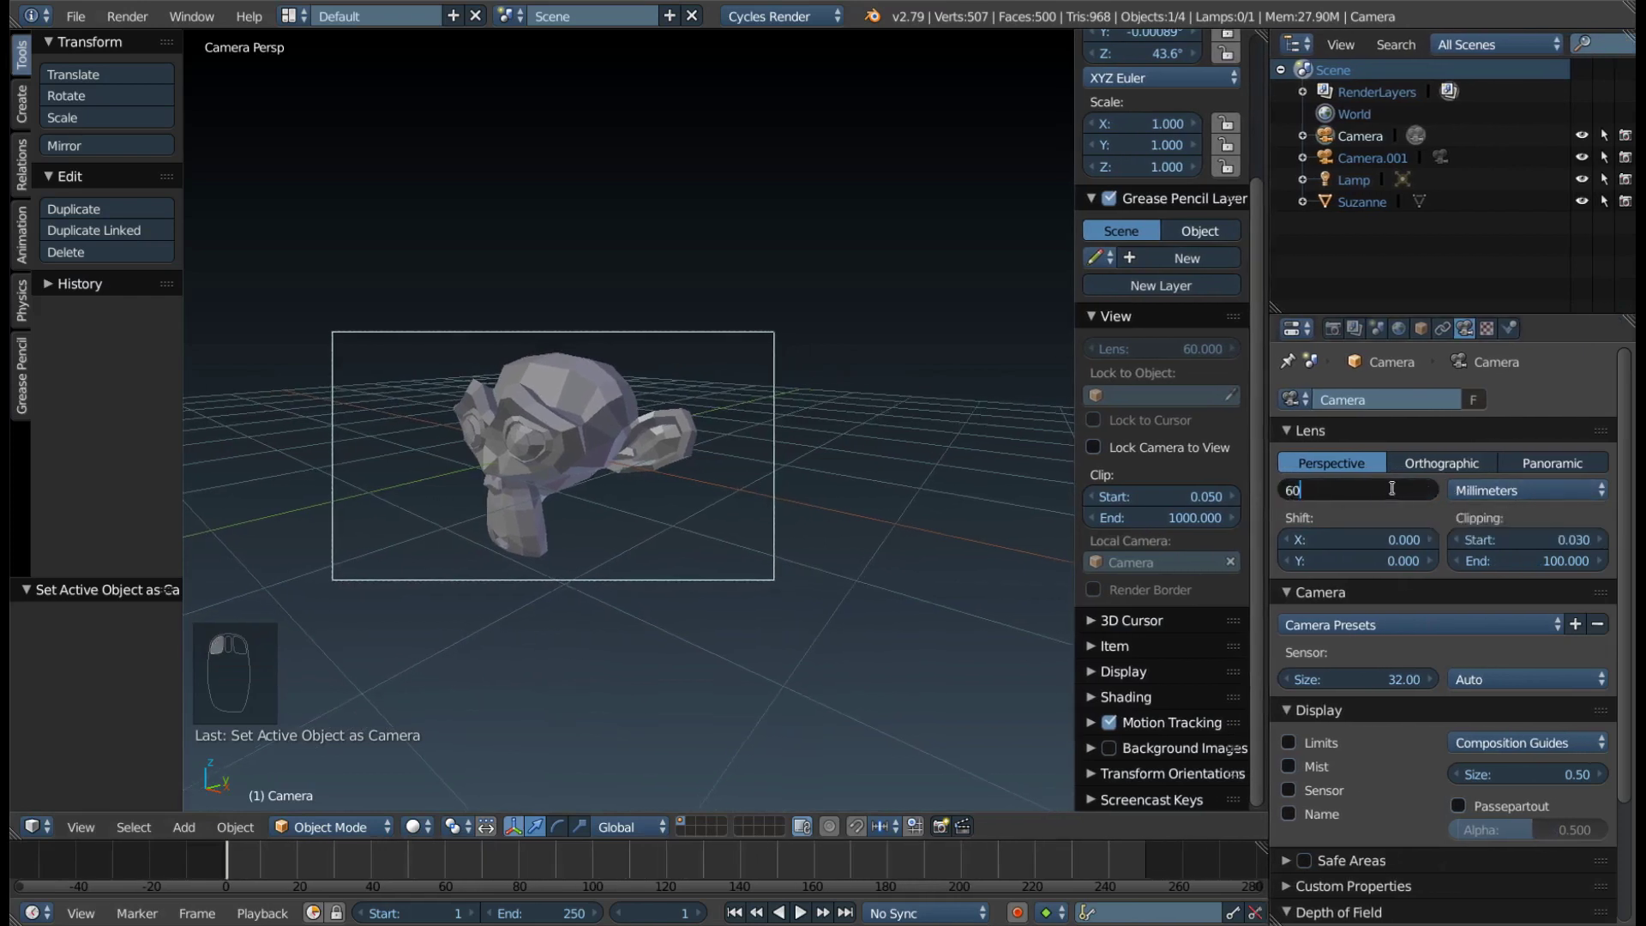
key(g)
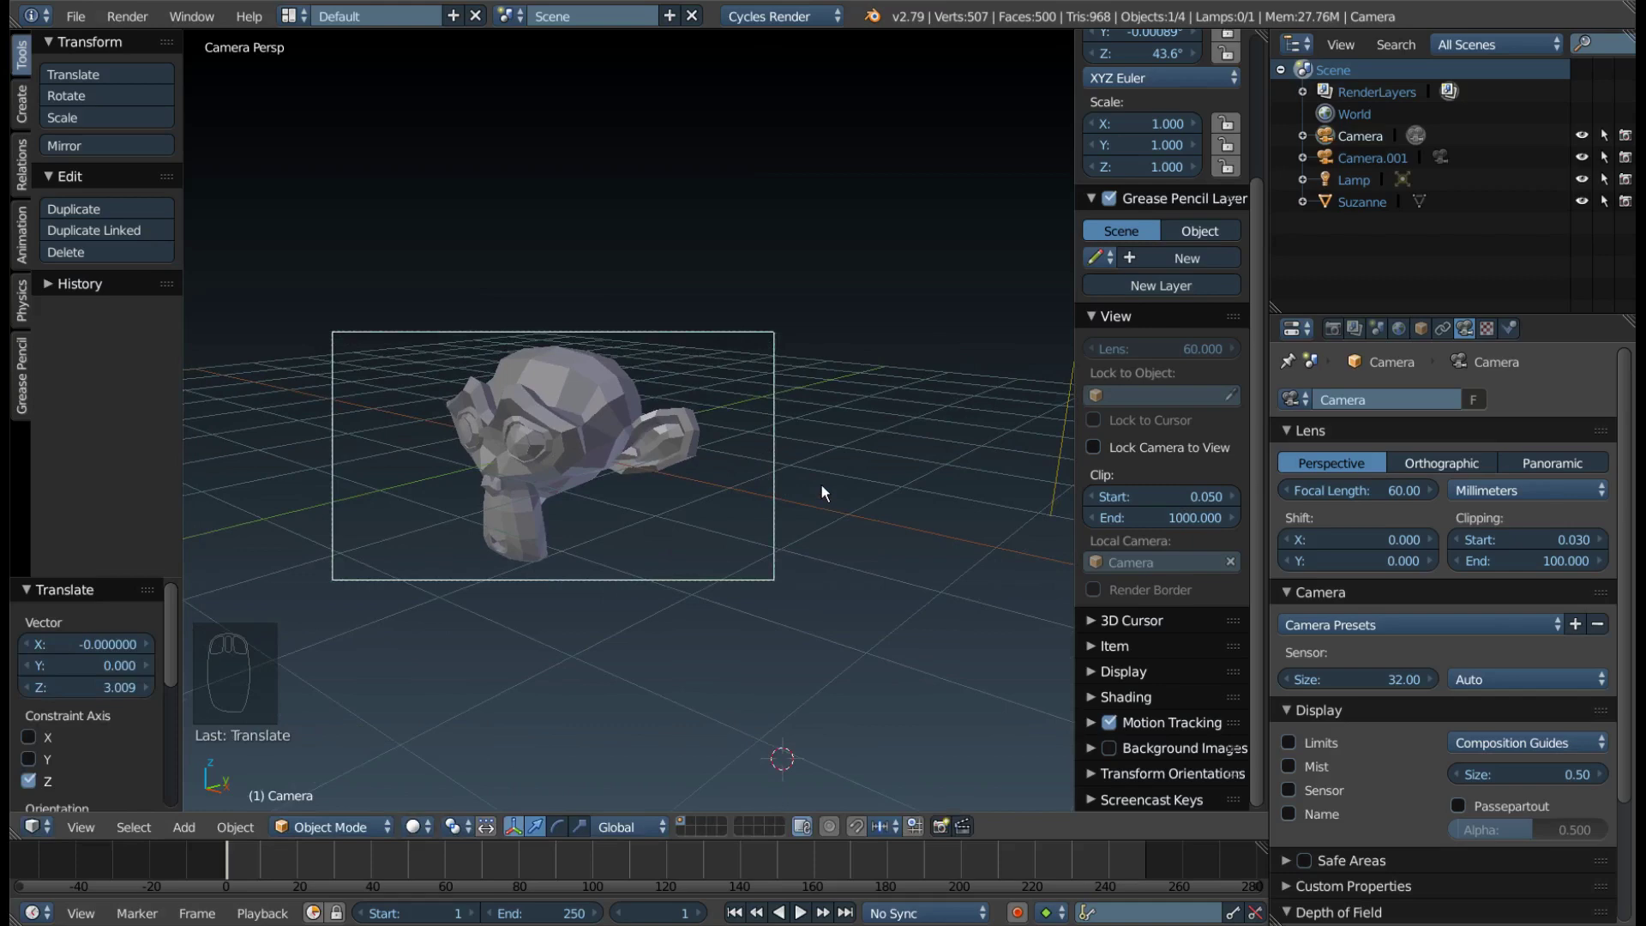
Enable the camera's Limits display, inspect the limit line, then return to the camera view
drag(1507, 646, 438, 605)
click(1292, 643)
drag(435, 612, 1291, 657)
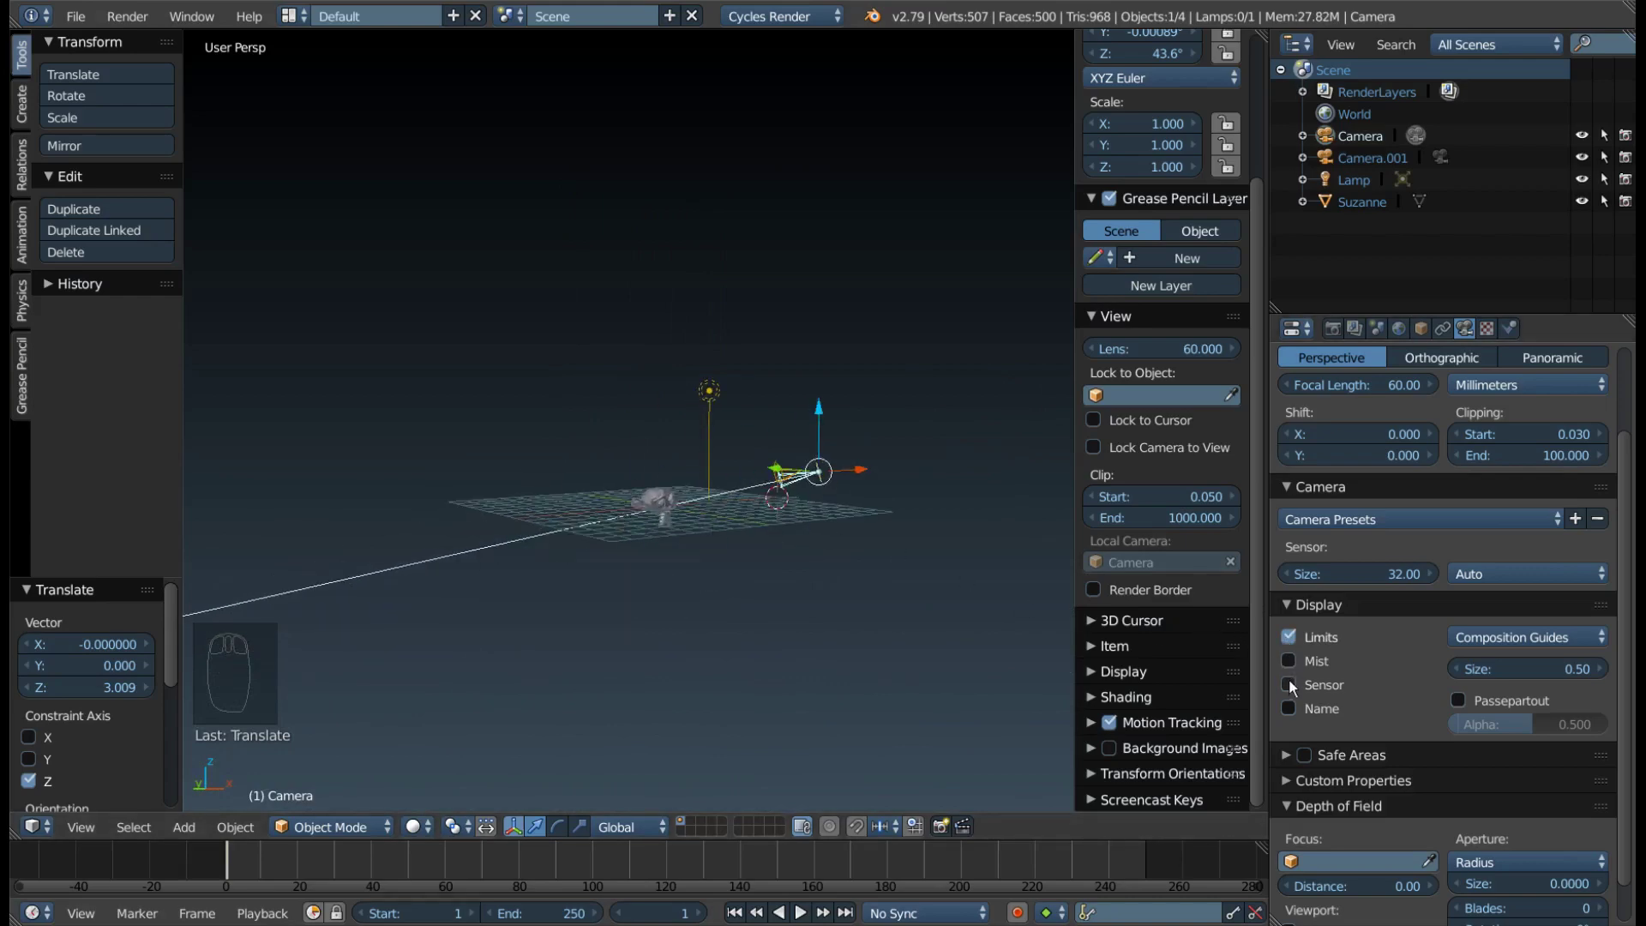
click(1291, 706)
drag(801, 484, 1346, 717)
click(1329, 716)
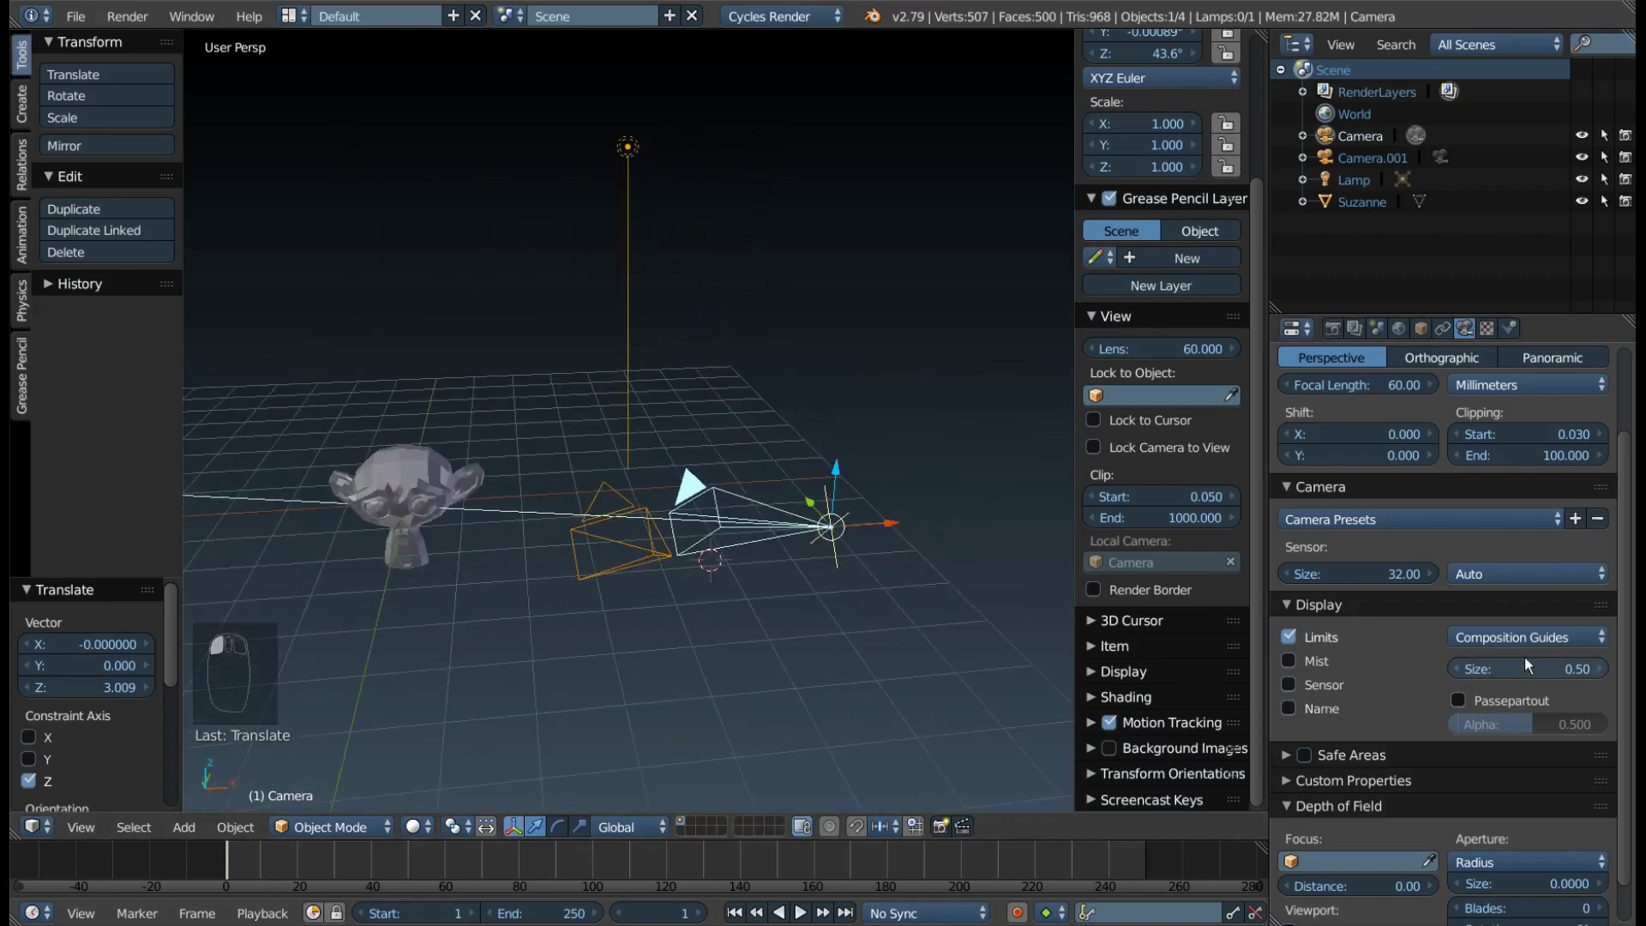
click(1538, 641)
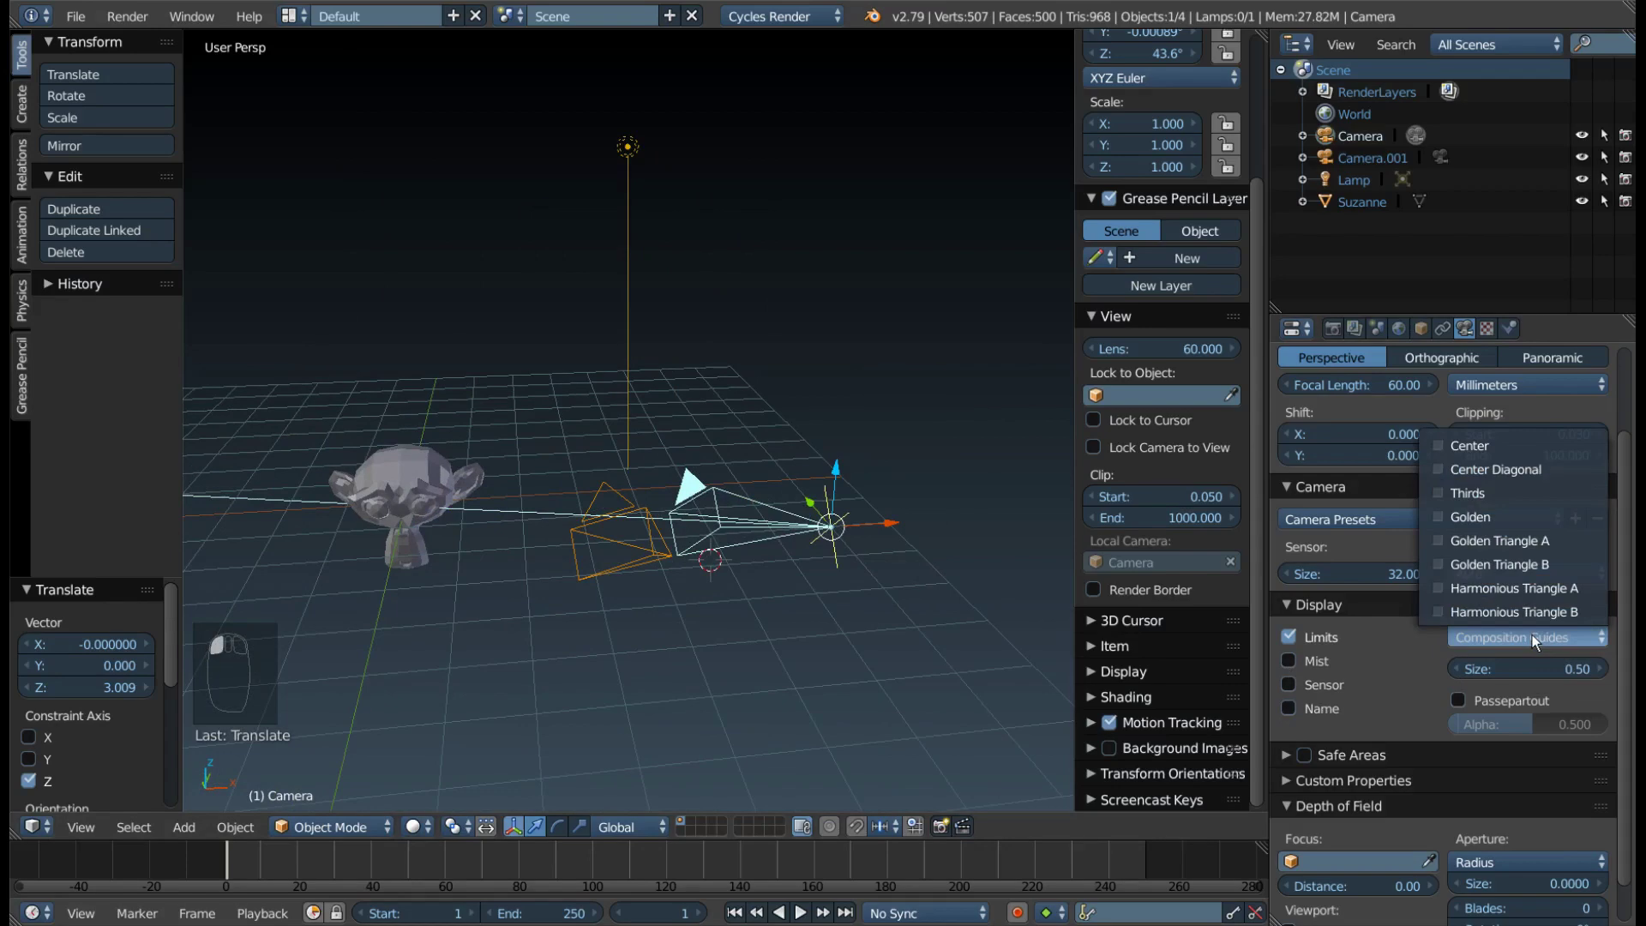
key(KP_0)
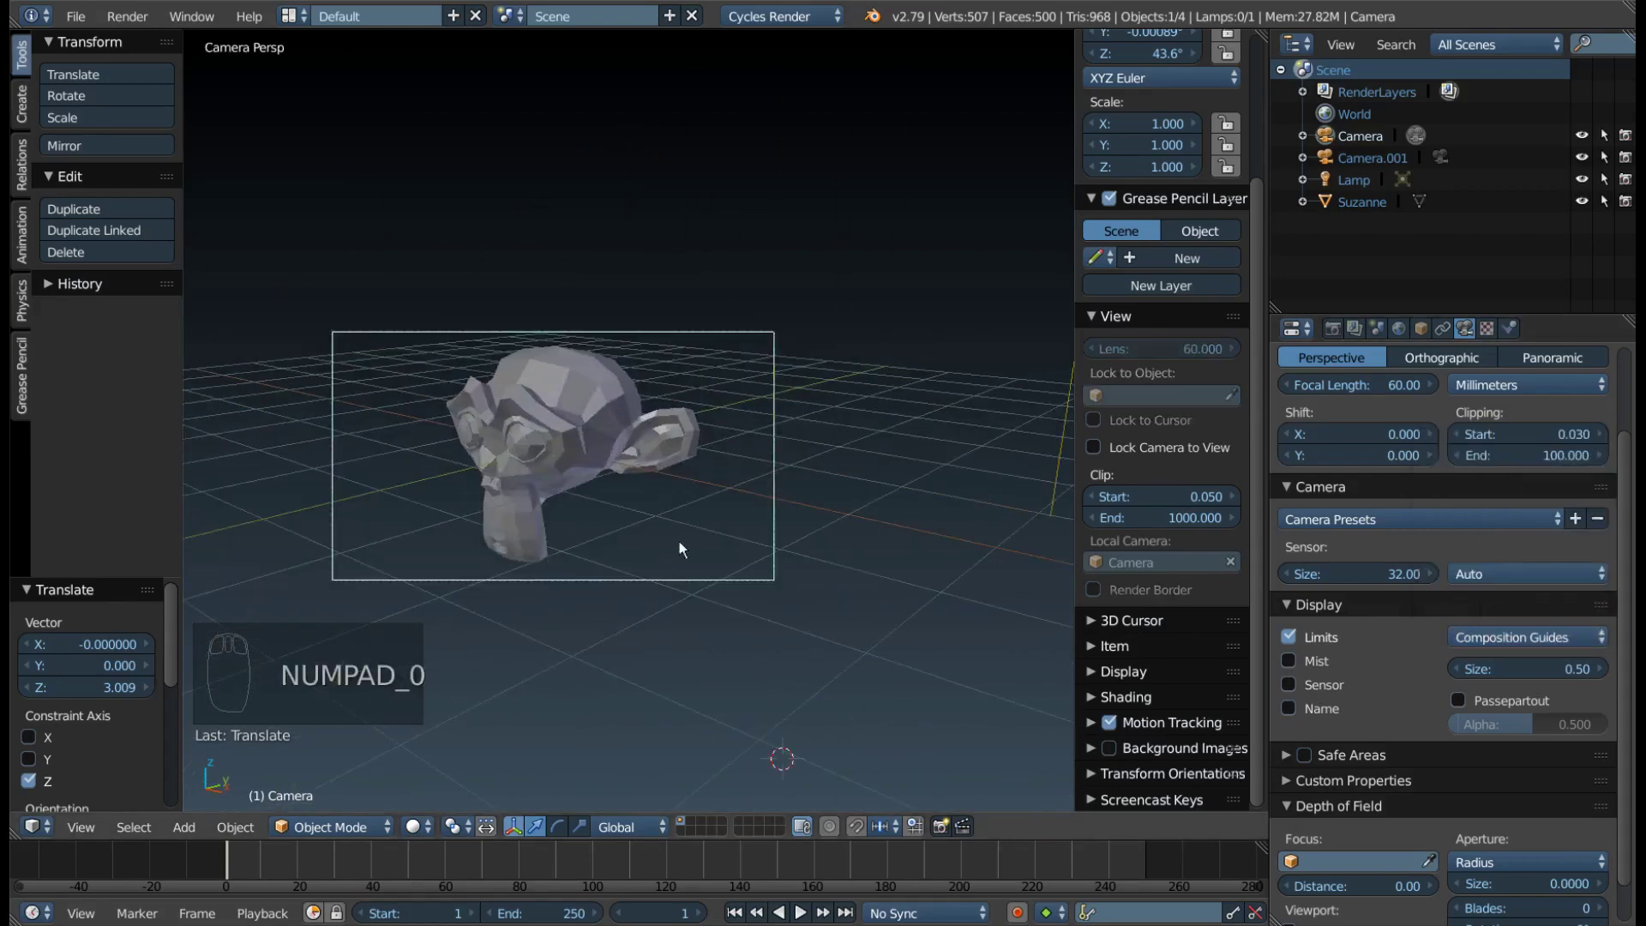
Enable Passepartout with Alpha 1.000 to darken outside the frame, then disable it again
click(1525, 640)
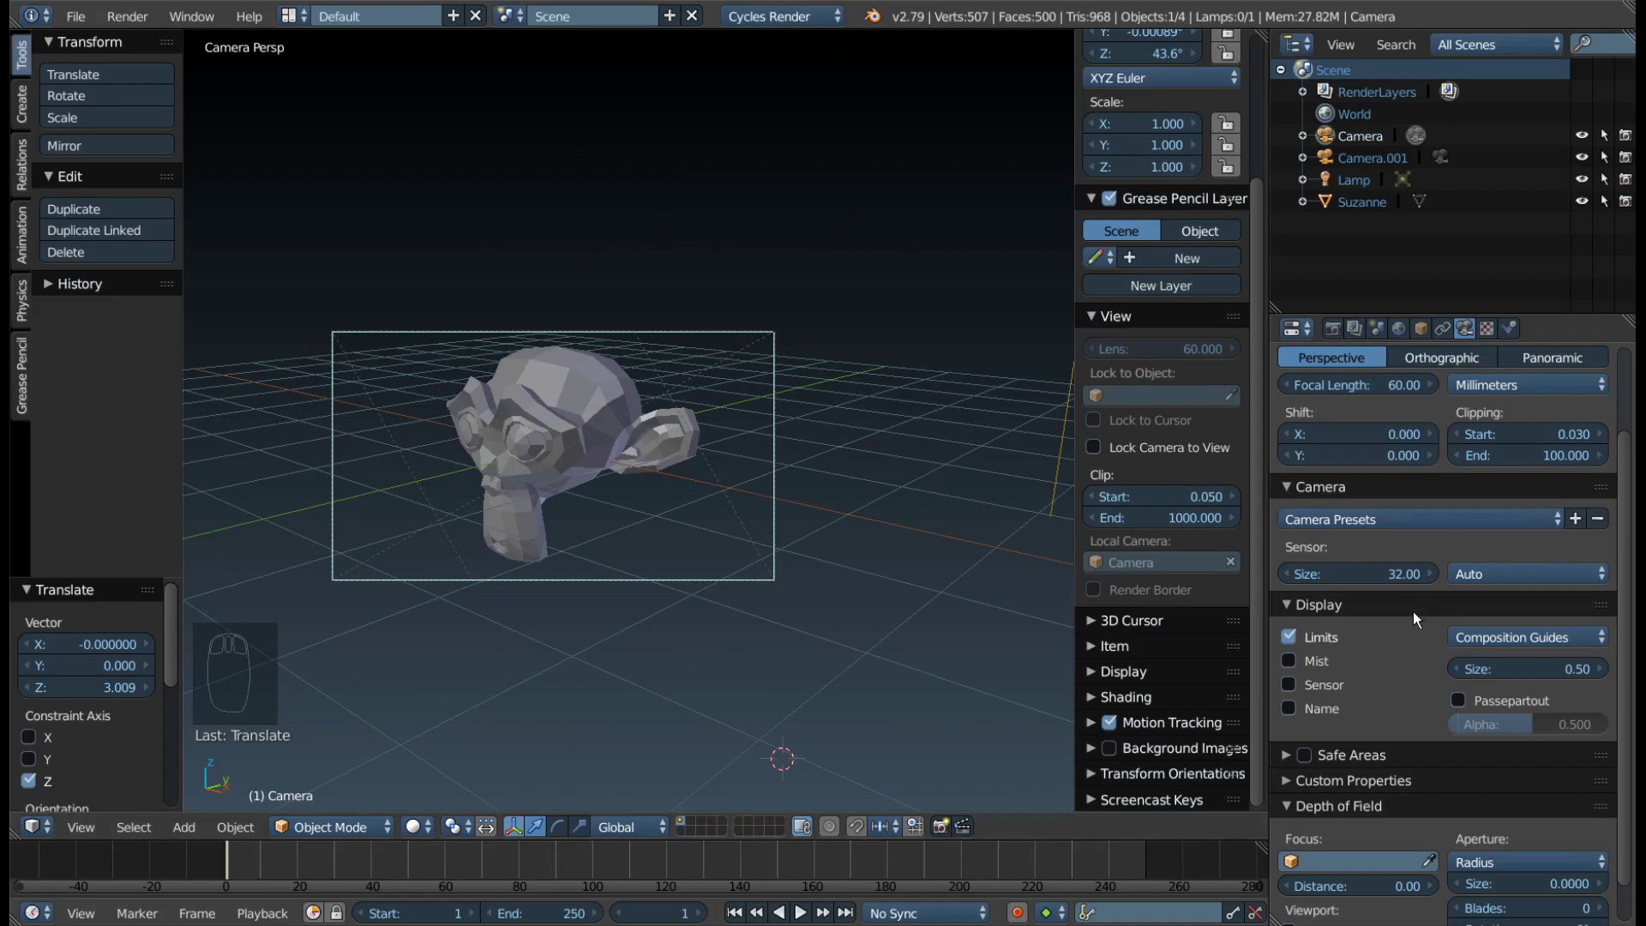
click(1516, 646)
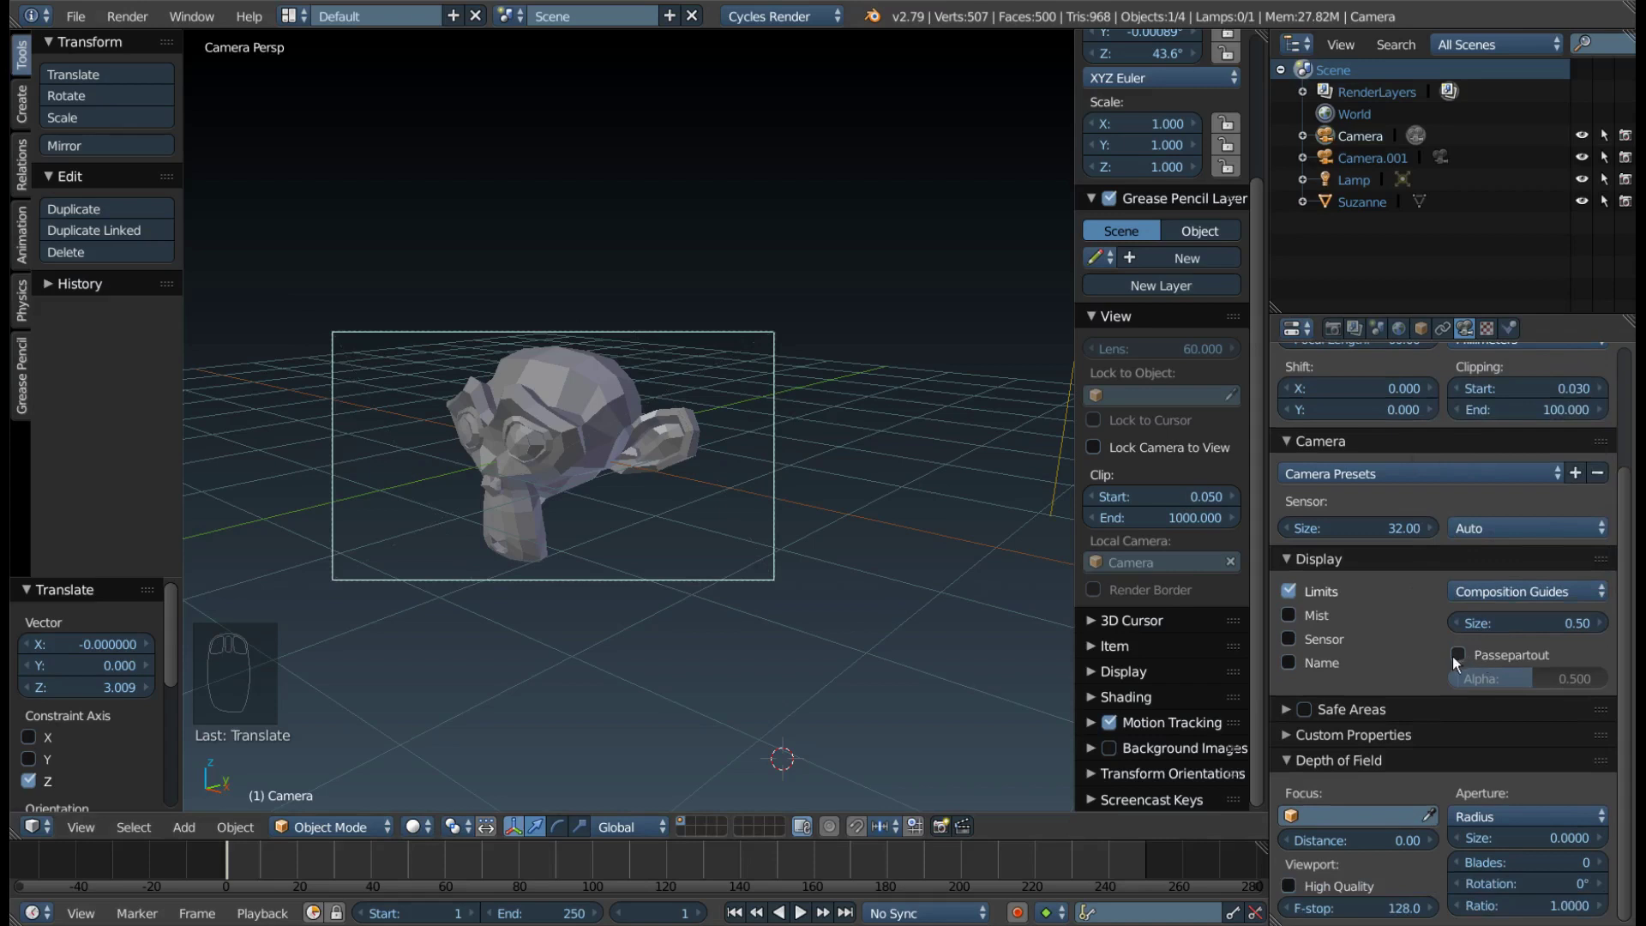
drag(1459, 661, 385, 421)
click(375, 378)
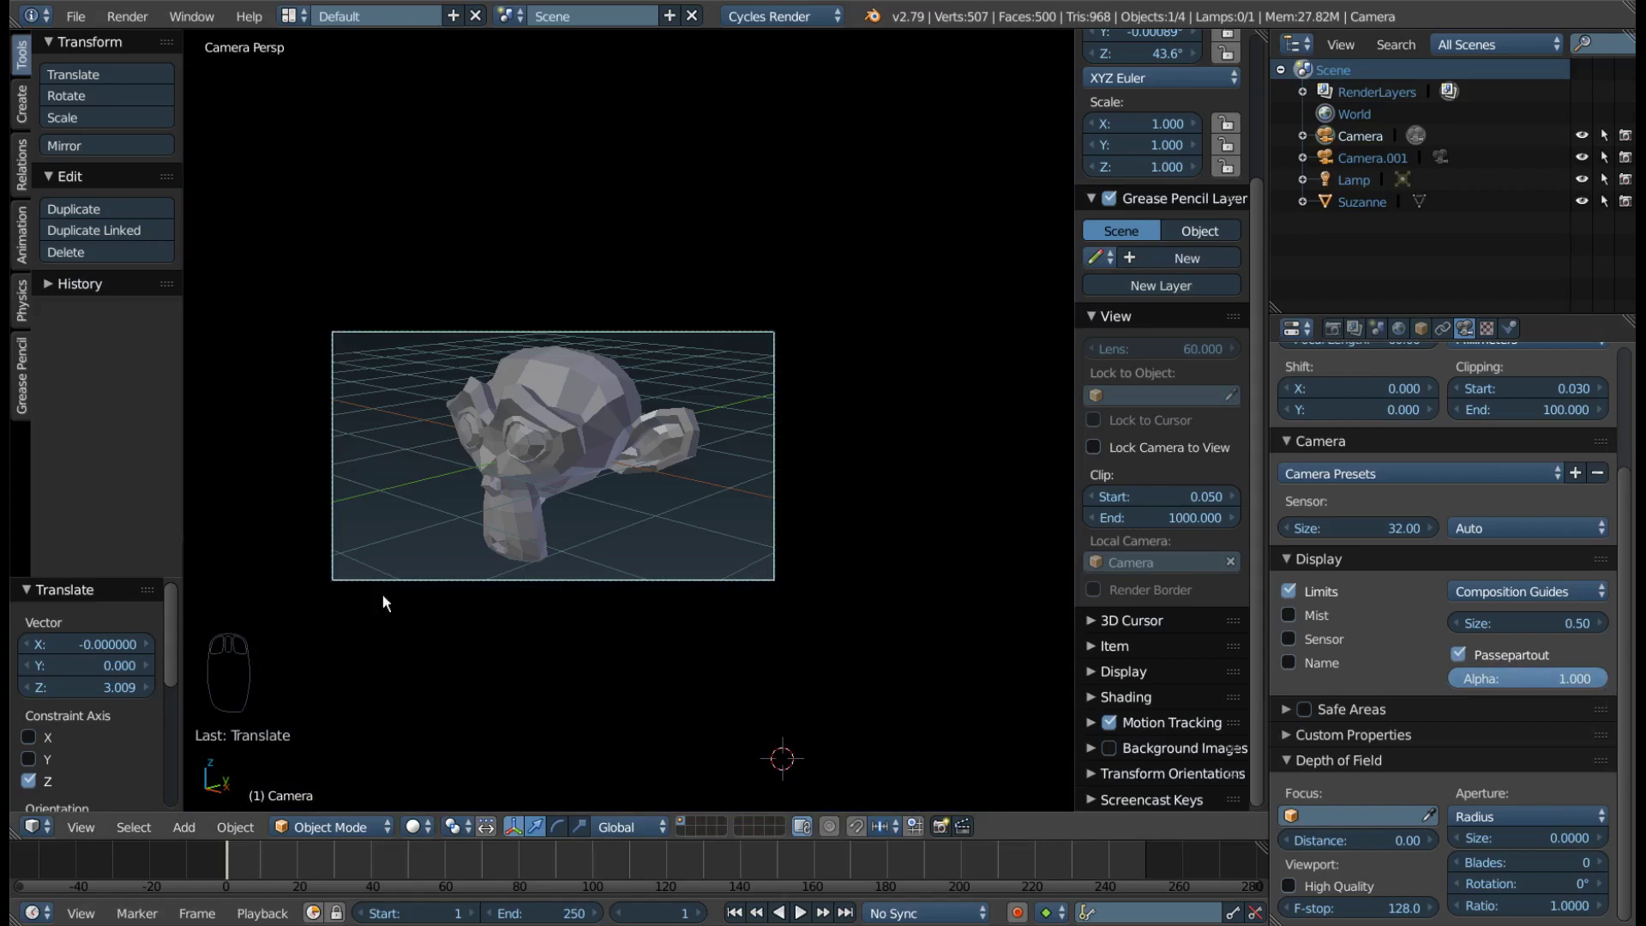
click(1469, 665)
Expand the Safe Areas panel and reveal its preset list
middle_click(1385, 718)
click(1294, 714)
Apply the 16:9 safe-area preset and display its guides inside the camera frame around Suzanne
click(1381, 568)
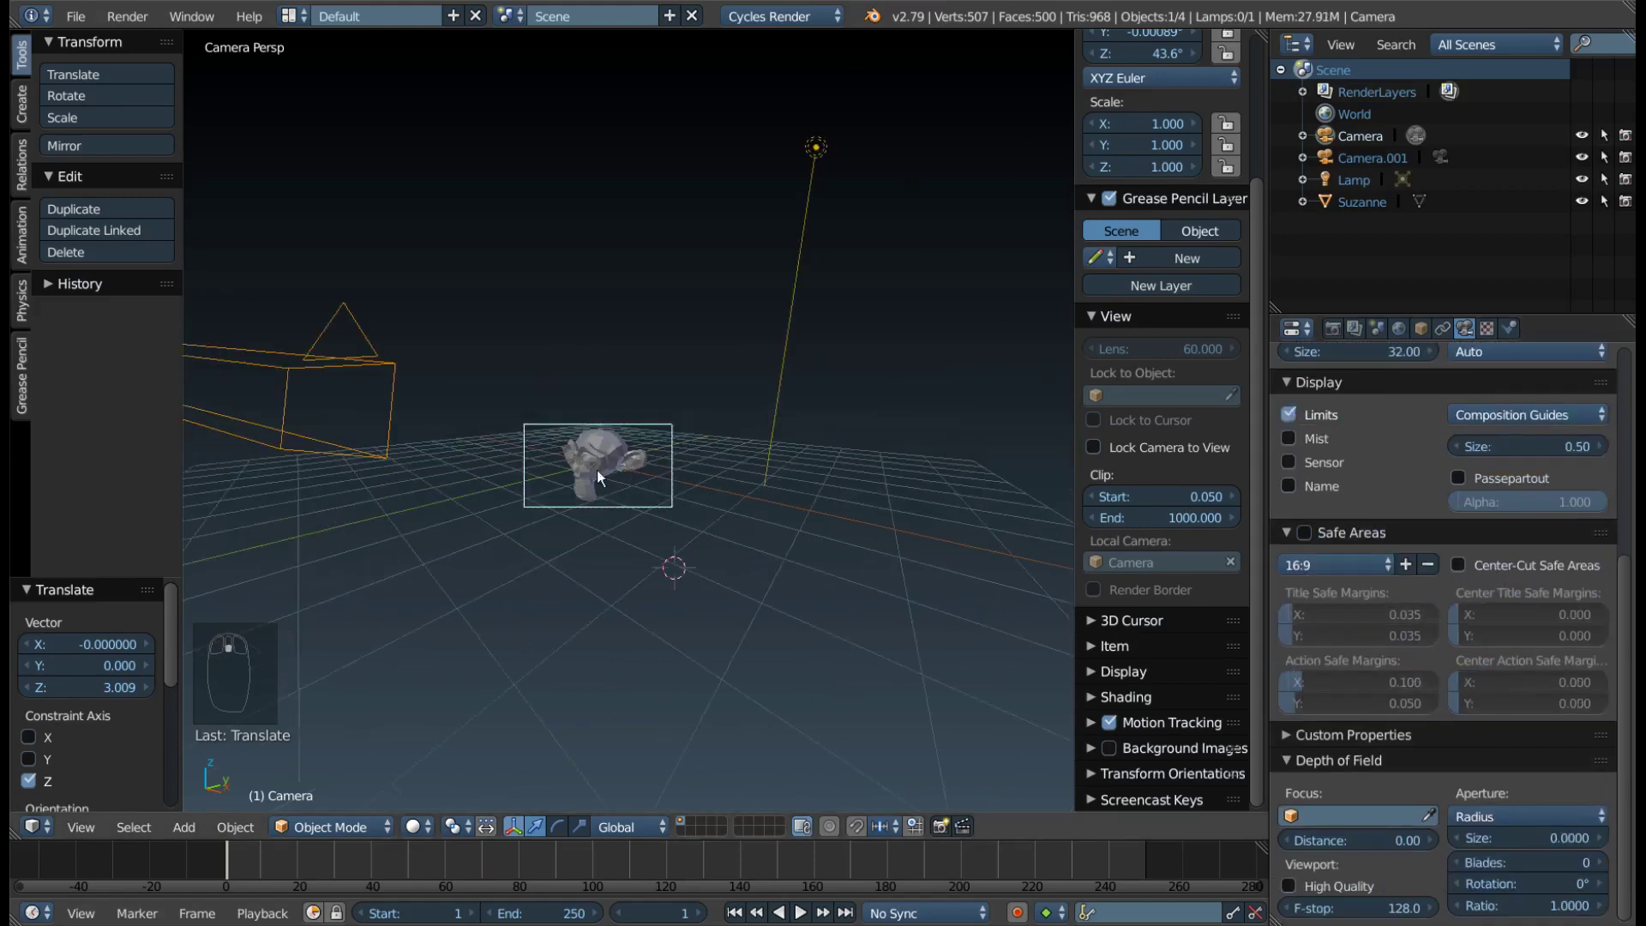
drag(543, 458, 1354, 627)
click(1338, 567)
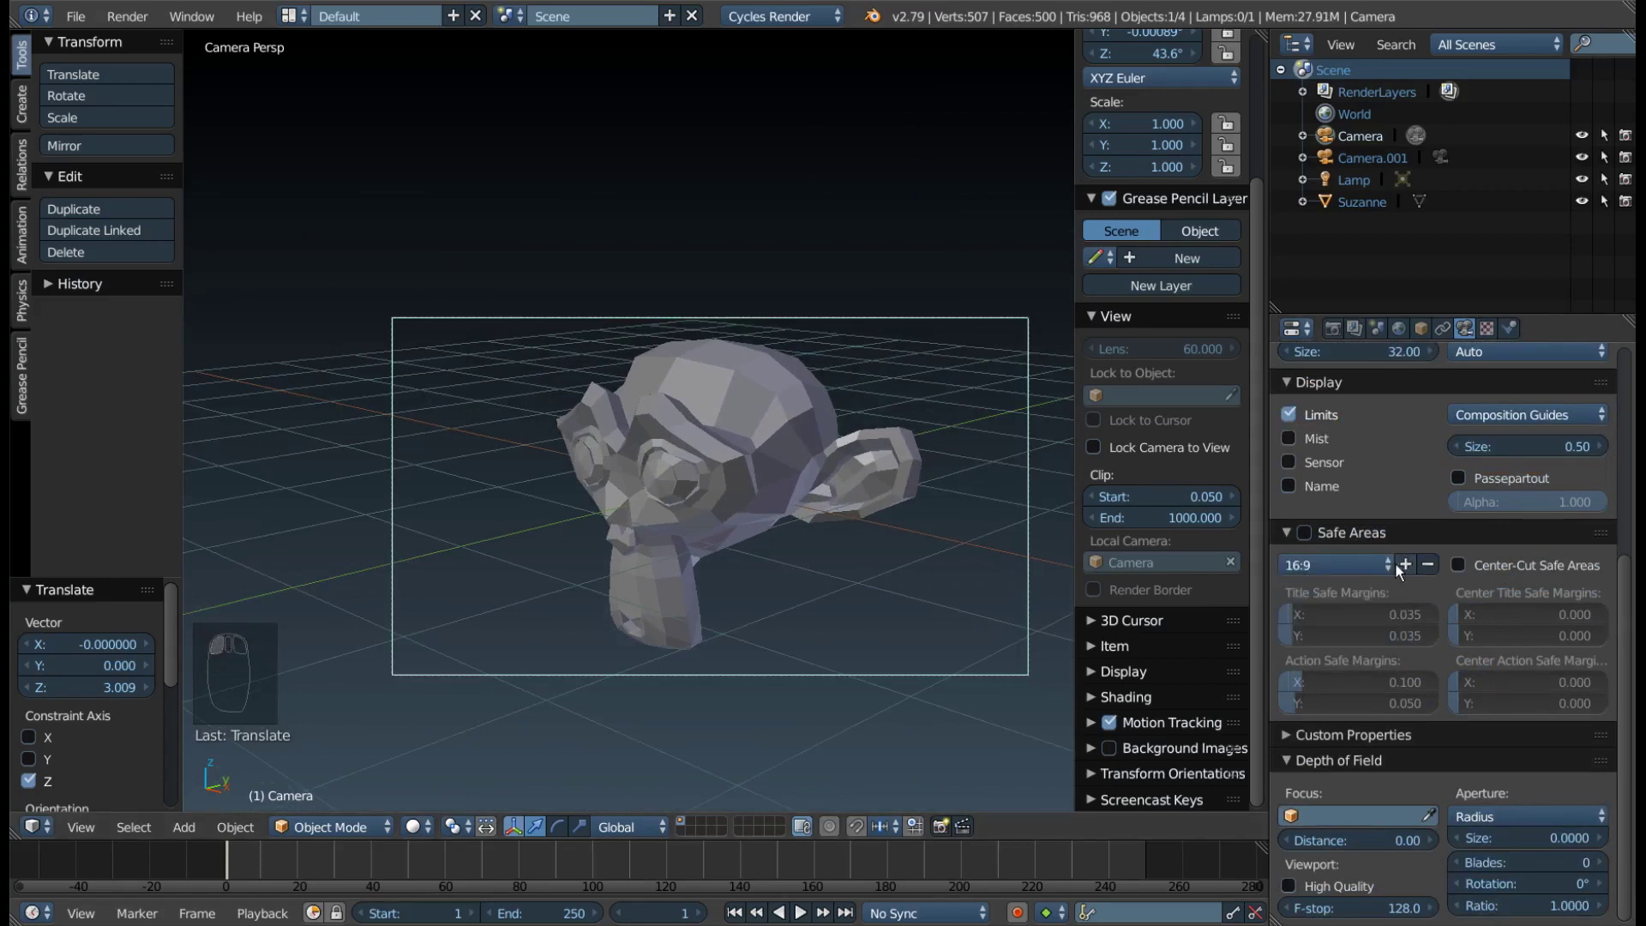
drag(1354, 588, 821, 335)
click(1313, 541)
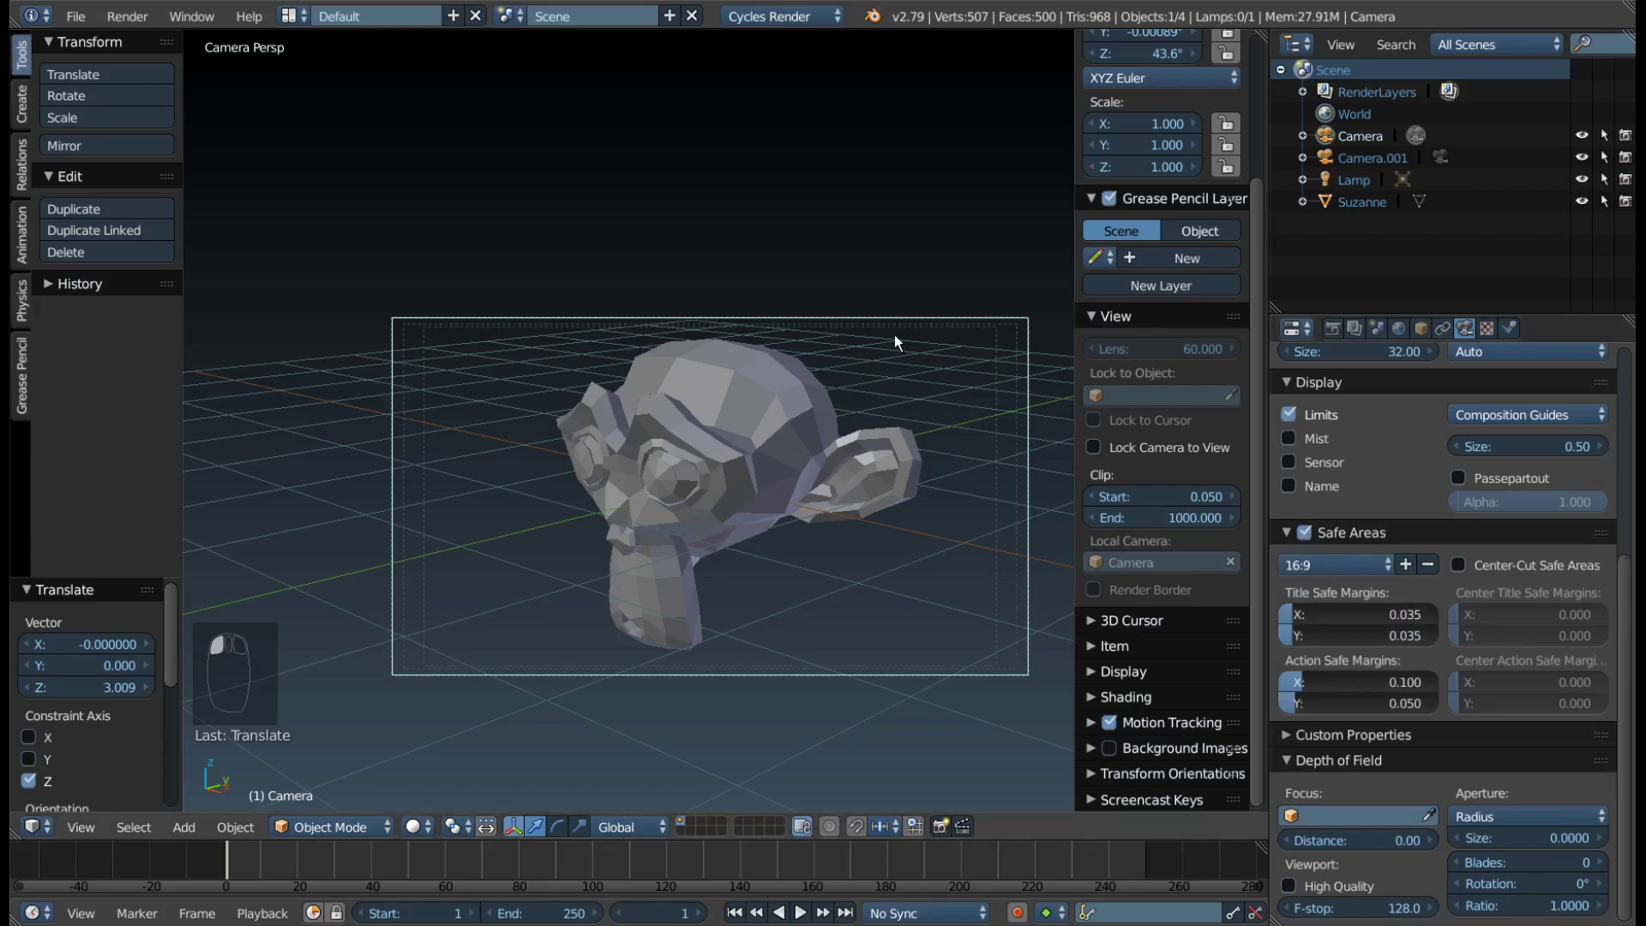